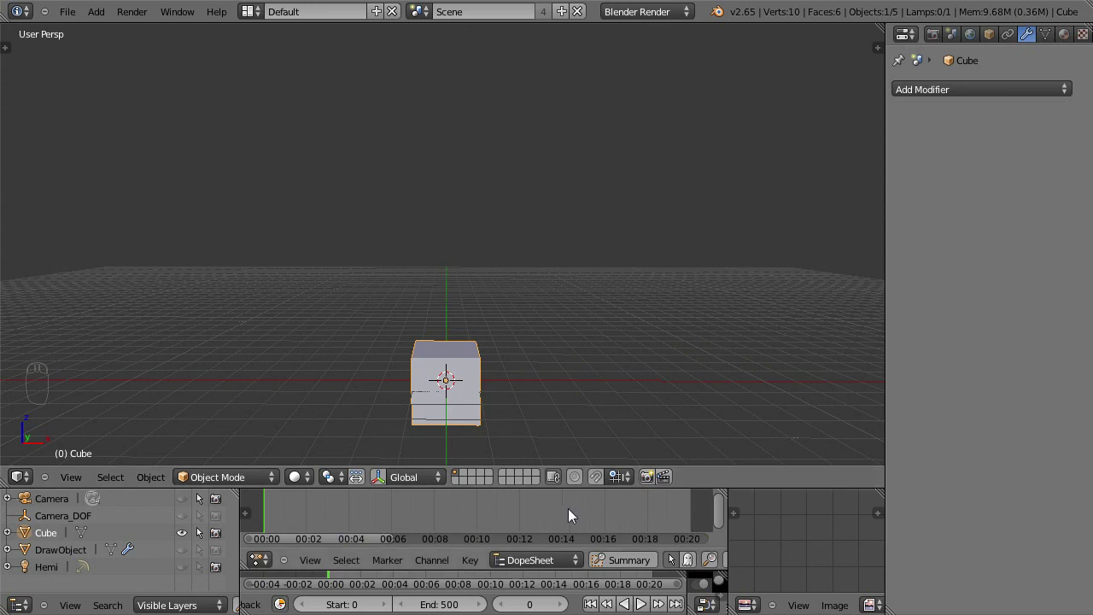
Check the world lighting settings, then show the Cube's Object properties instead of Modifiers
{"action": "left_click_drag", "start_coordinate": [270, 510], "coordinate": [275, 533]}
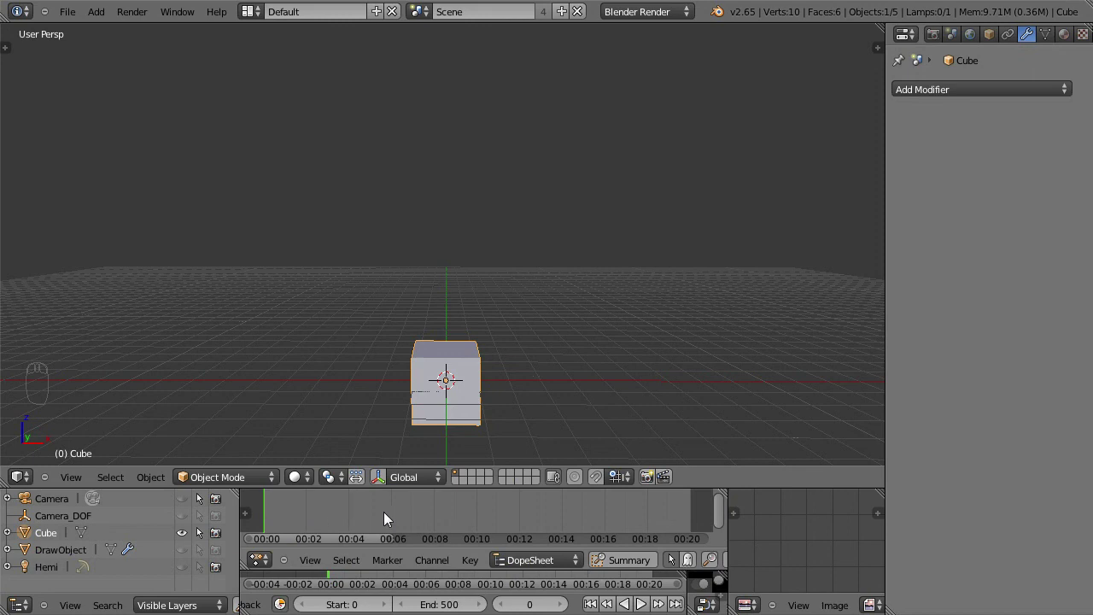
{"action": "left_click", "coordinate": [675, 558]}
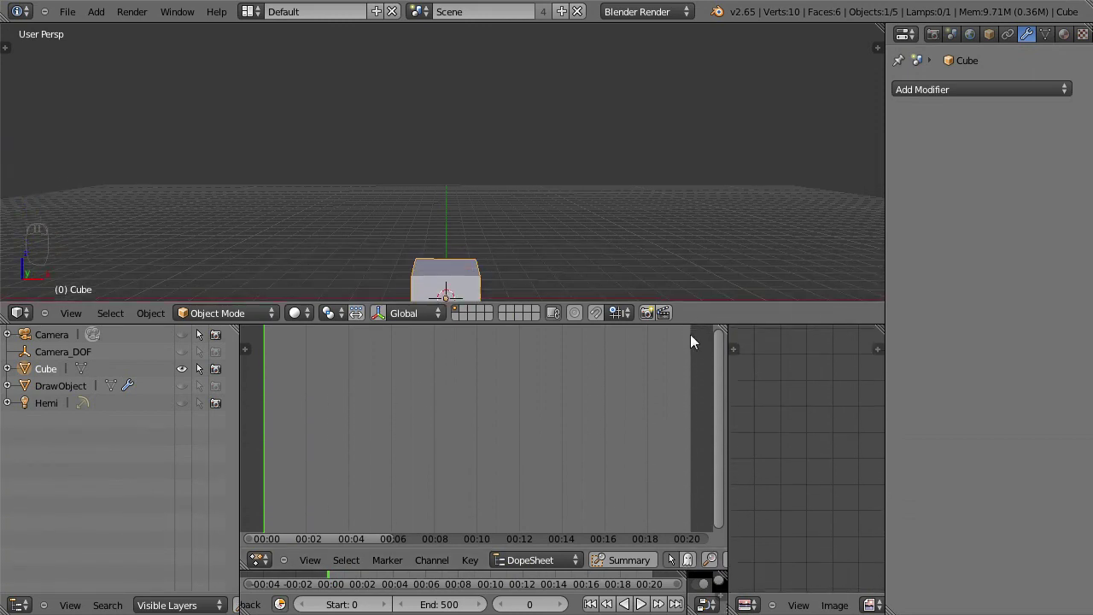
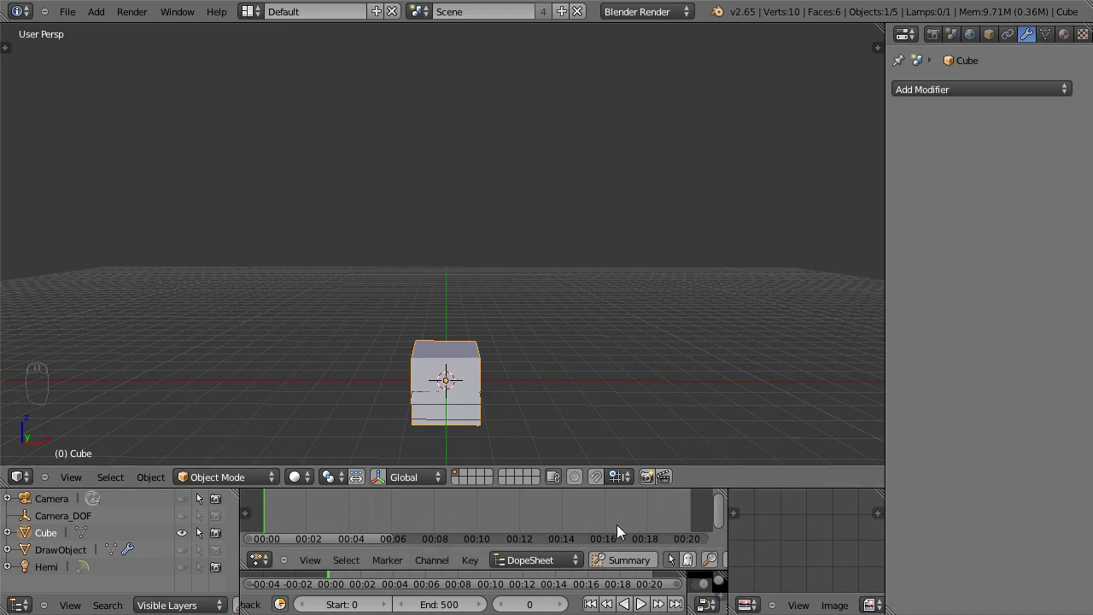
{"action": "left_click", "coordinate": [202, 497]}
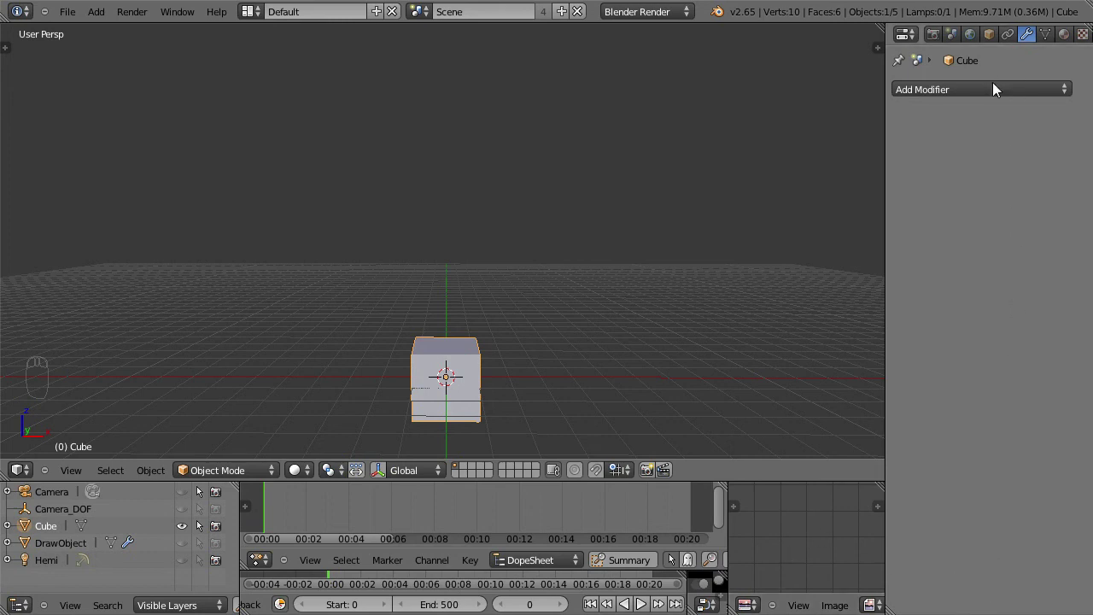
{"action": "left_click_drag", "start_coordinate": [1011, 43], "coordinate": [983, 40]}
{"action": "left_click_drag", "start_coordinate": [1029, 40], "coordinate": [902, 459]}
{"action": "left_click_drag", "start_coordinate": [904, 424], "coordinate": [902, 459]}
{"action": "left_click_drag", "start_coordinate": [904, 460], "coordinate": [203, 490]}
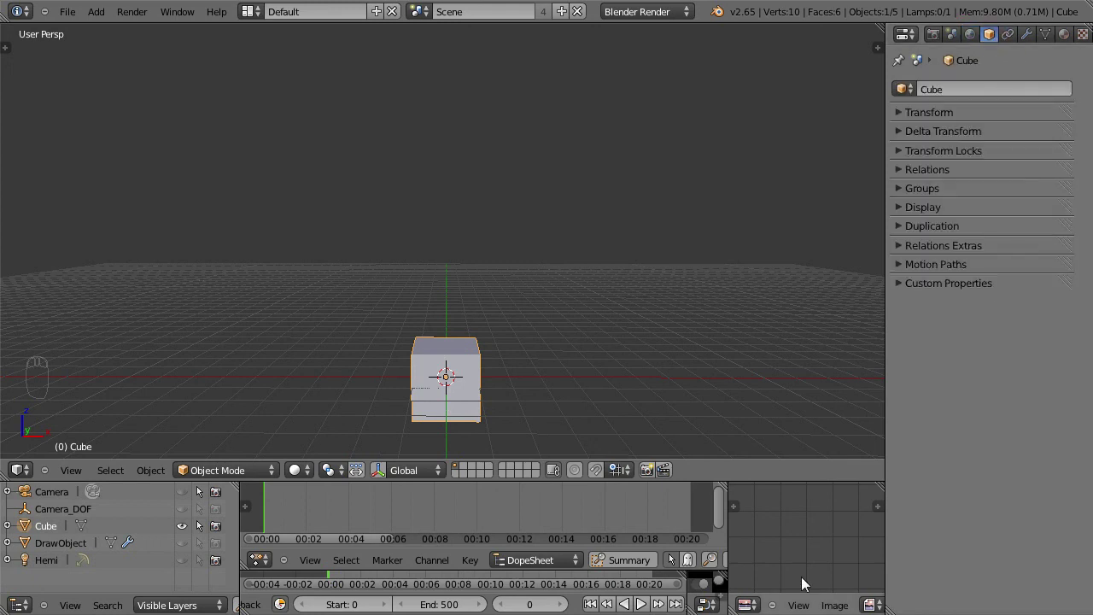
{"action": "left_click_drag", "start_coordinate": [59, 498], "coordinate": [58, 527]}
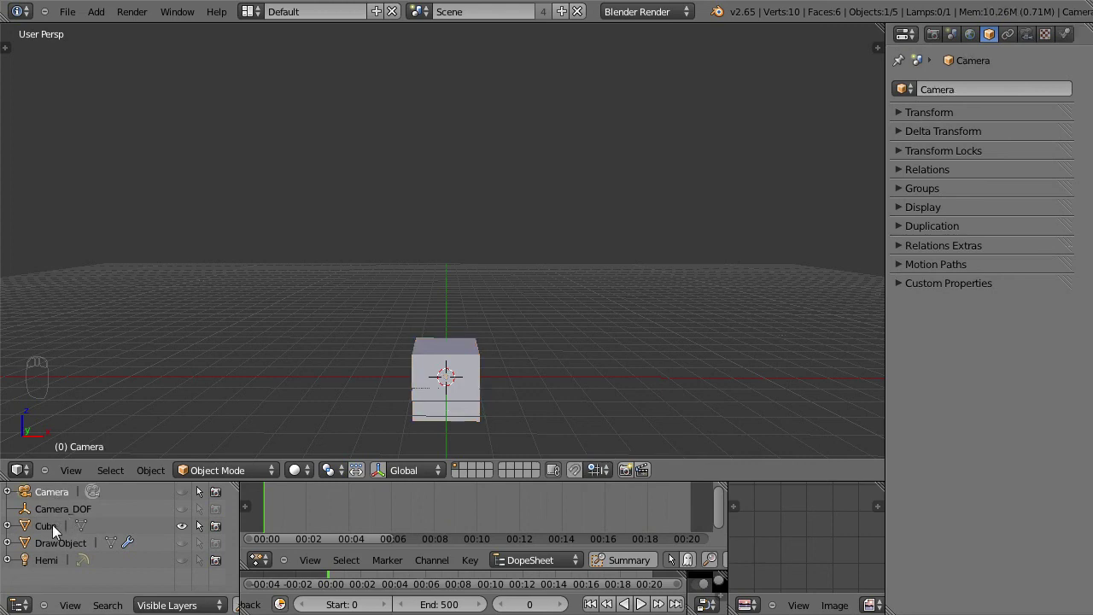
{"action": "left_click_drag", "start_coordinate": [60, 510], "coordinate": [53, 515]}
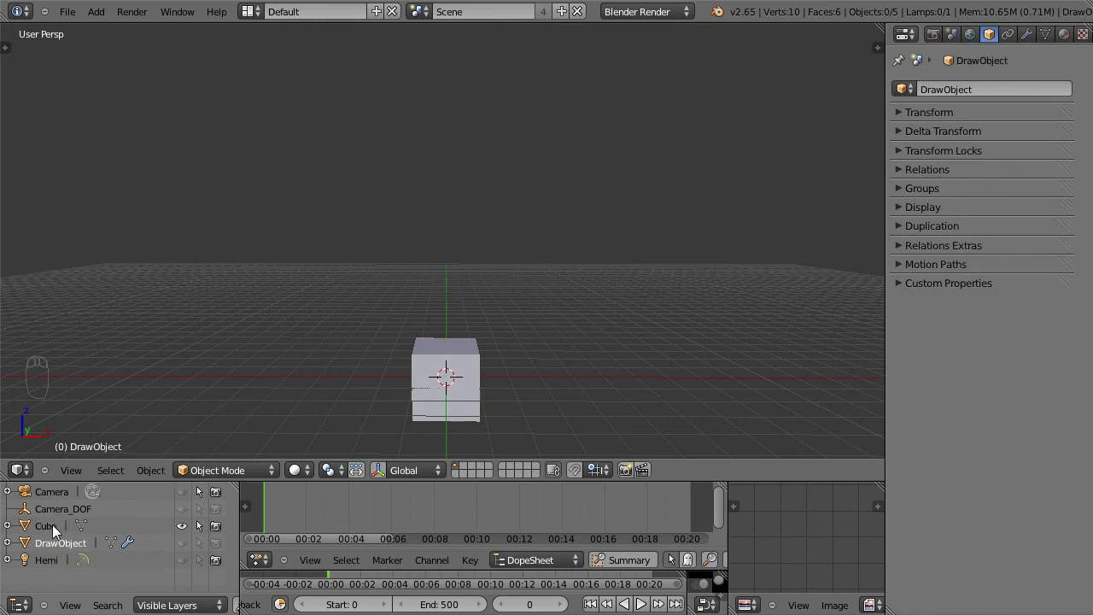
{"action": "left_click_drag", "start_coordinate": [58, 527], "coordinate": [56, 526]}
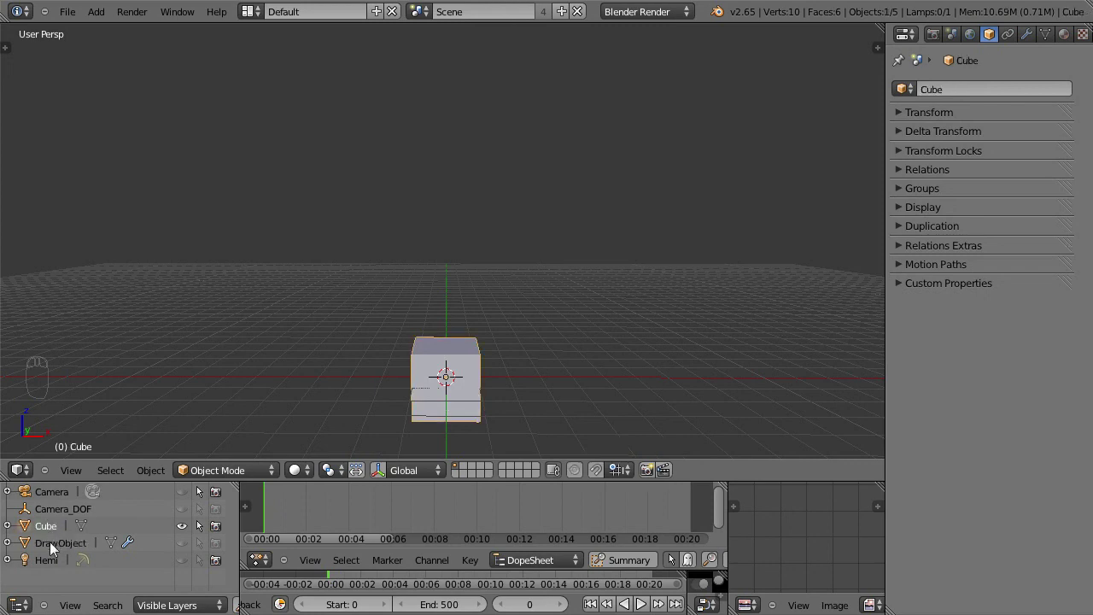
{"action": "left_click_drag", "start_coordinate": [186, 530], "coordinate": [223, 529]}
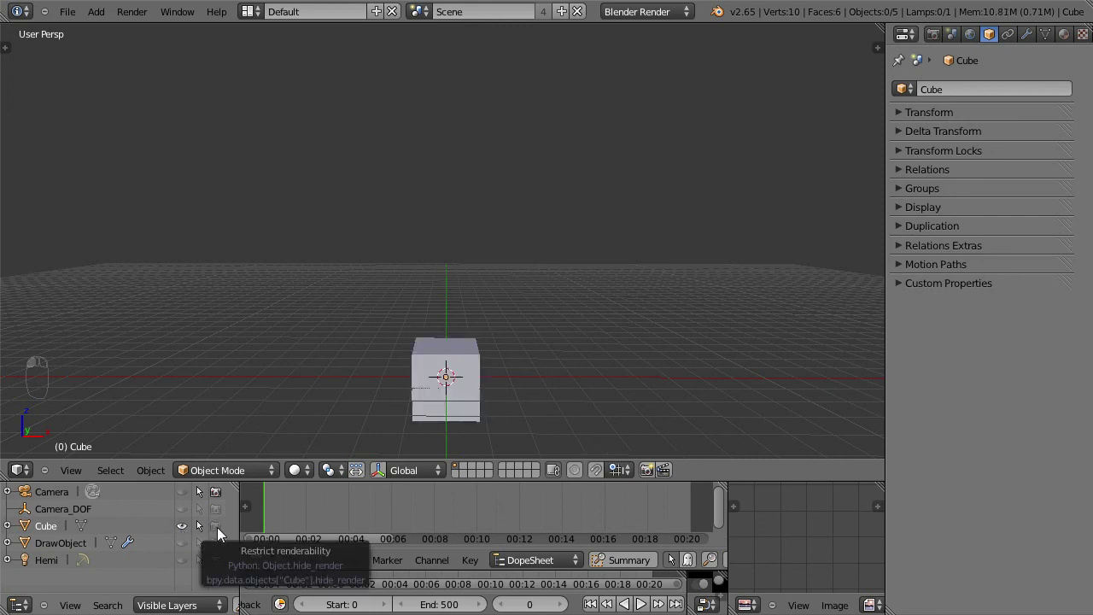
{"action": "left_click_drag", "start_coordinate": [223, 529], "coordinate": [70, 505]}
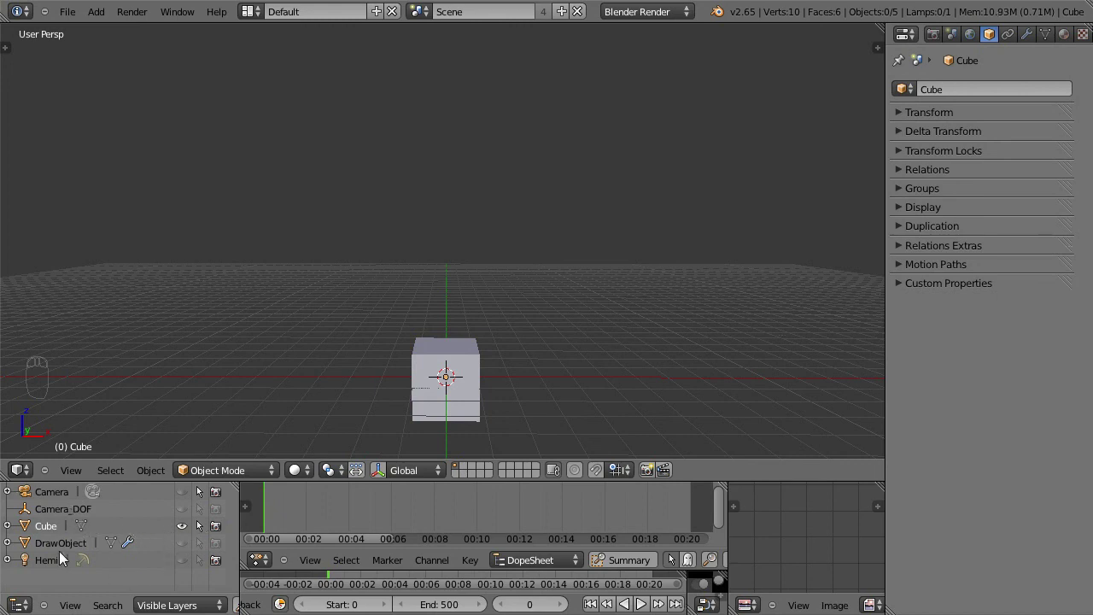
{"action": "left_click_drag", "start_coordinate": [704, 498], "coordinate": [702, 492]}
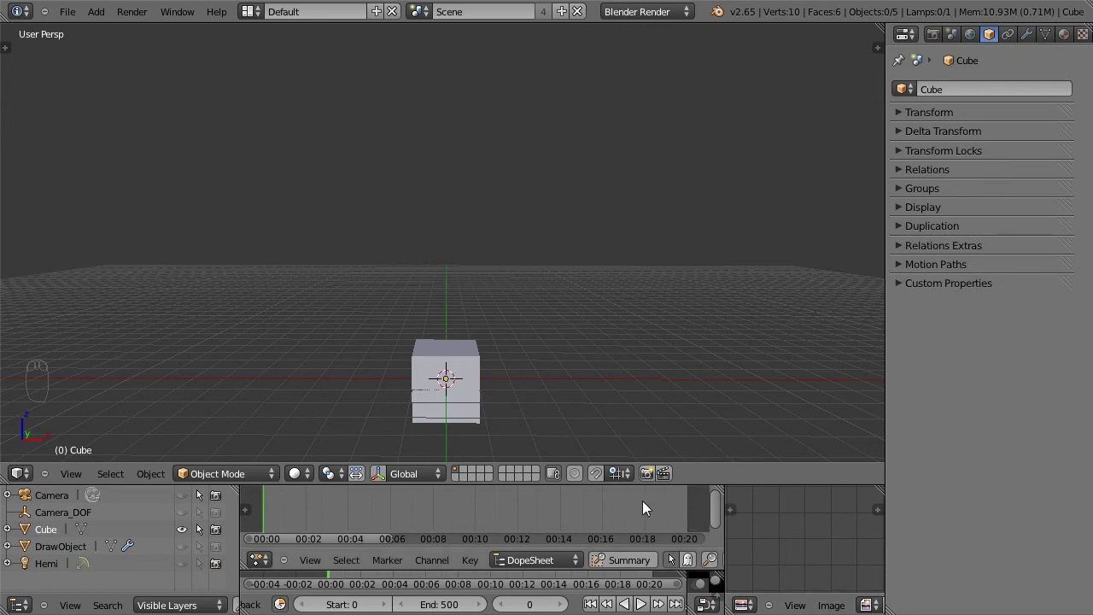
{"action": "key", "text": "`"}
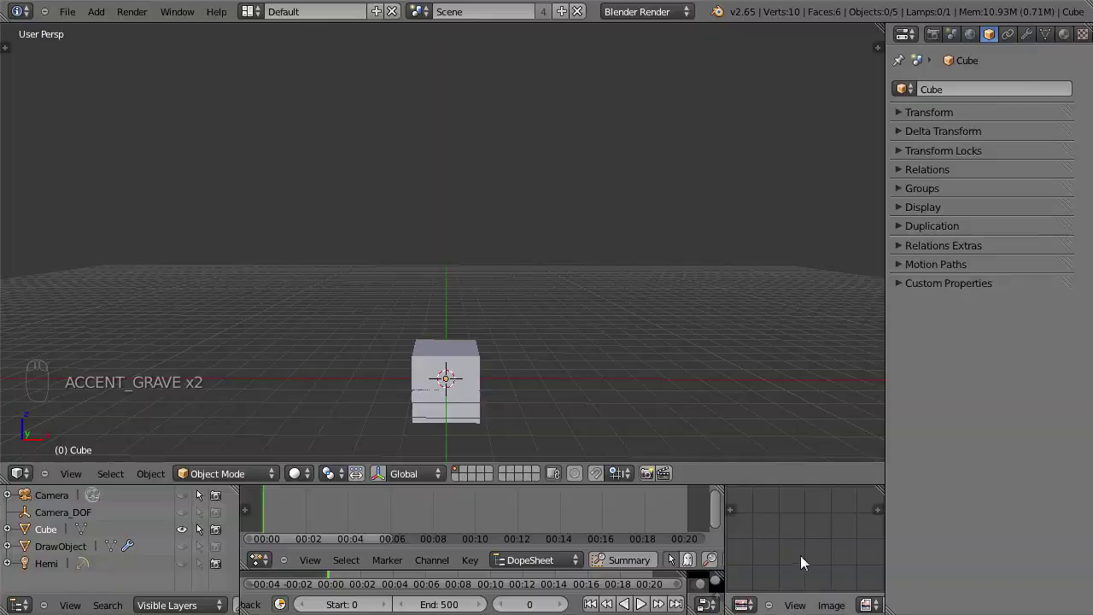
{"action": "key", "text": "`"}
{"action": "key", "text": "`"}
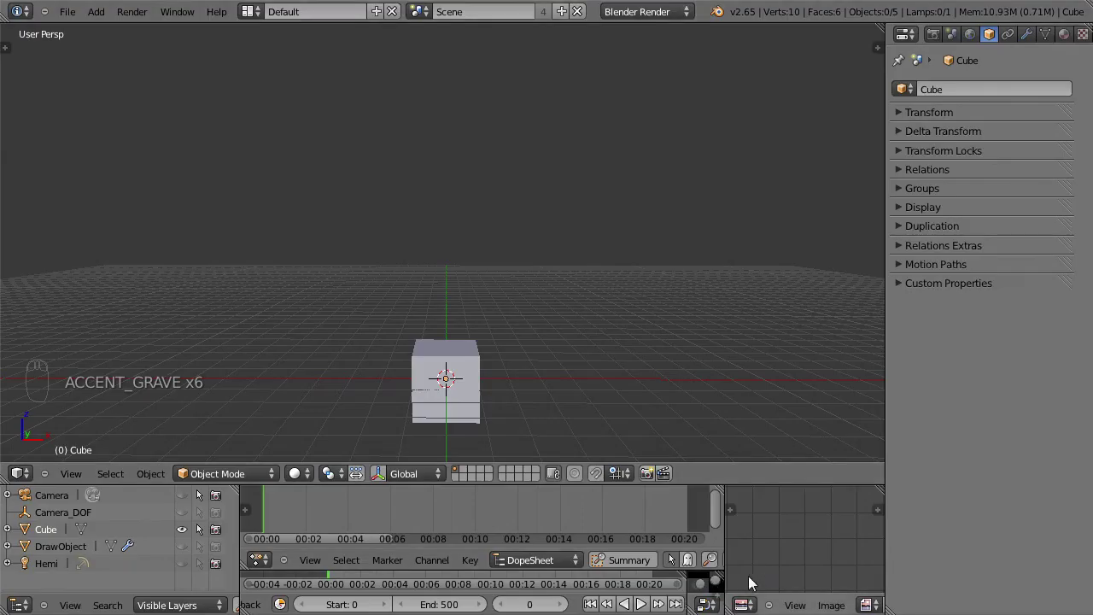
{"action": "left_click_drag", "start_coordinate": [758, 603], "coordinate": [758, 603]}
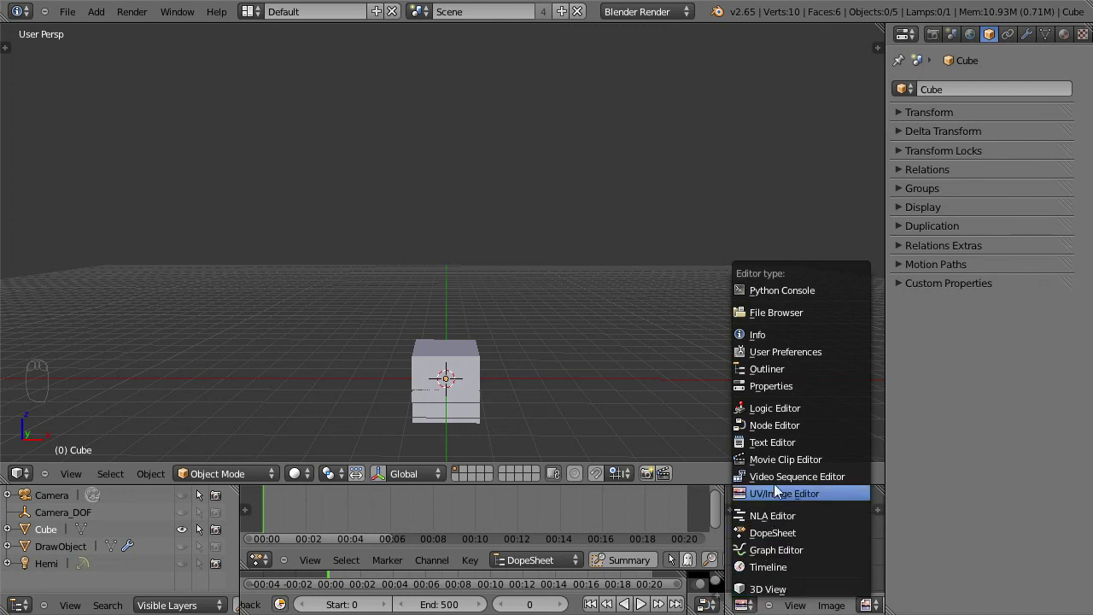
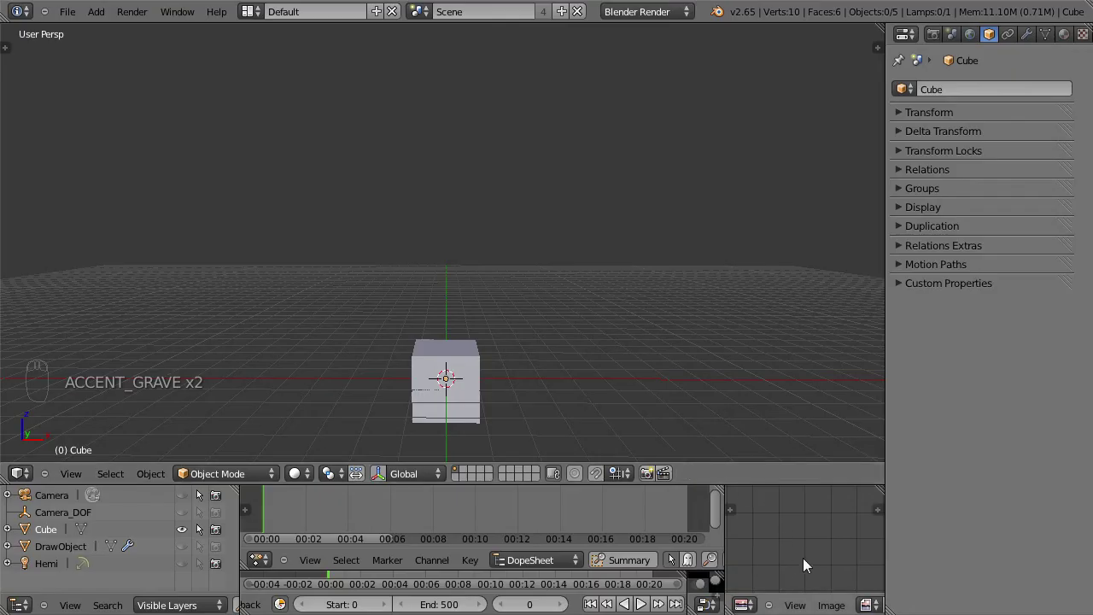
{"action": "key", "text": "`"}
{"action": "key", "text": "`"}
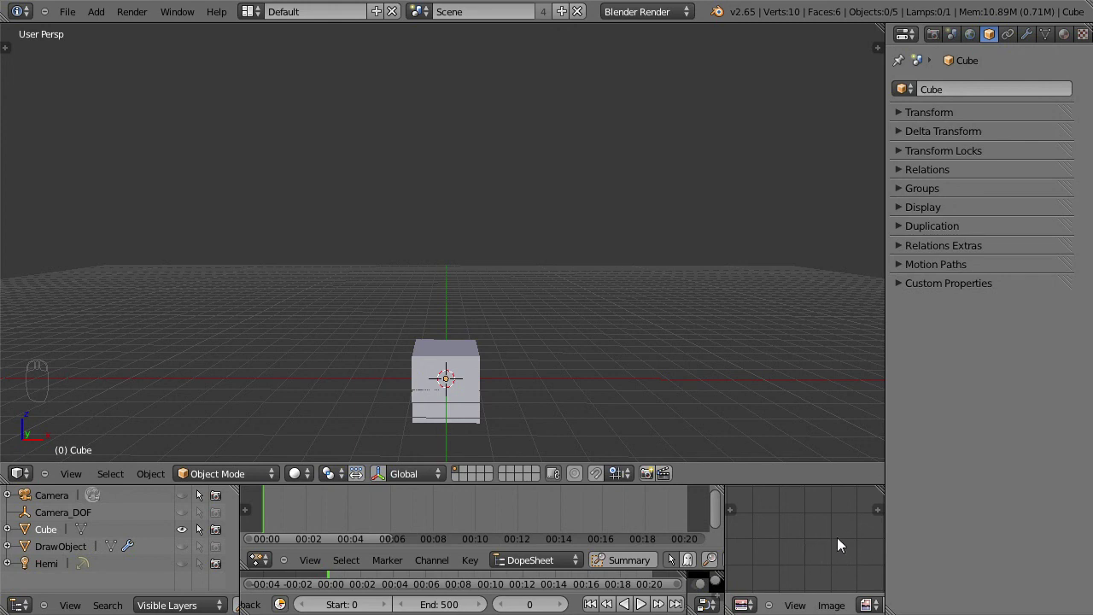
{"action": "left_click_drag", "start_coordinate": [822, 543], "coordinate": [756, 407]}
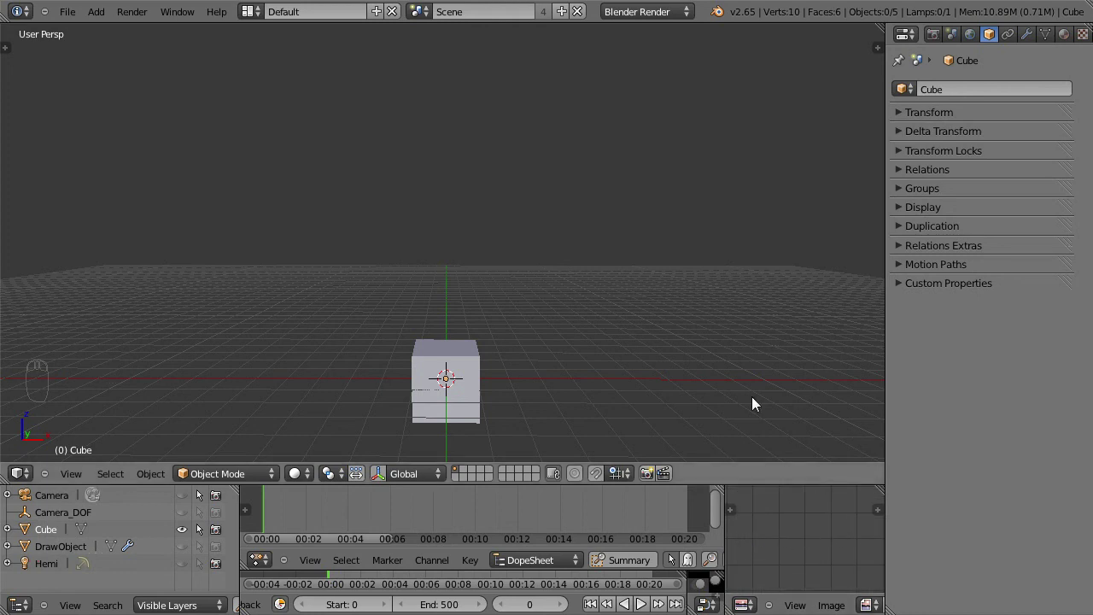
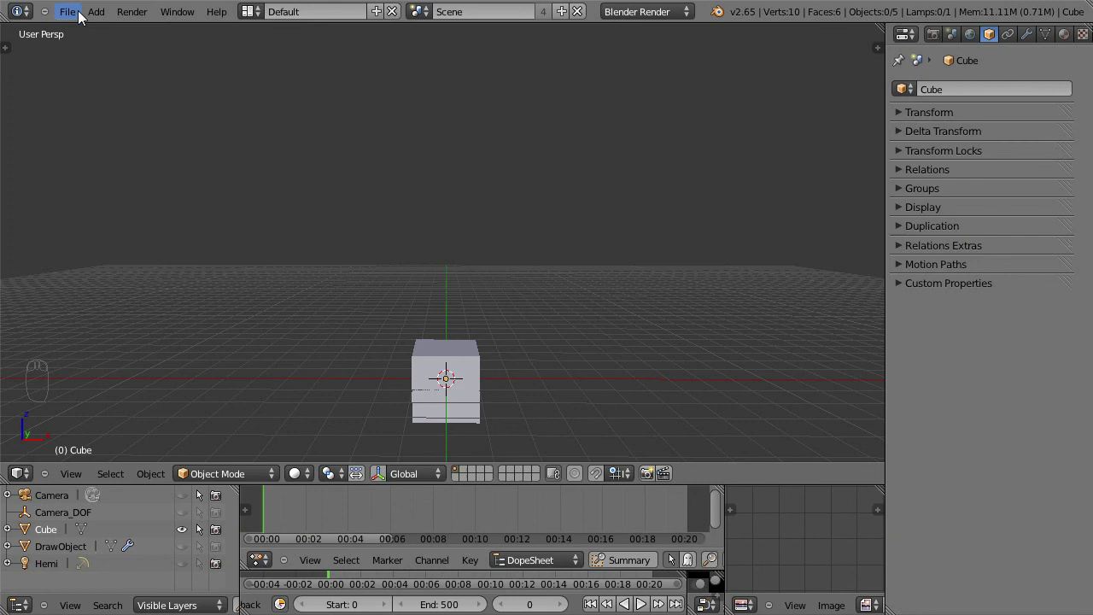
{"action": "left_click_drag", "start_coordinate": [75, 16], "coordinate": [169, 186]}
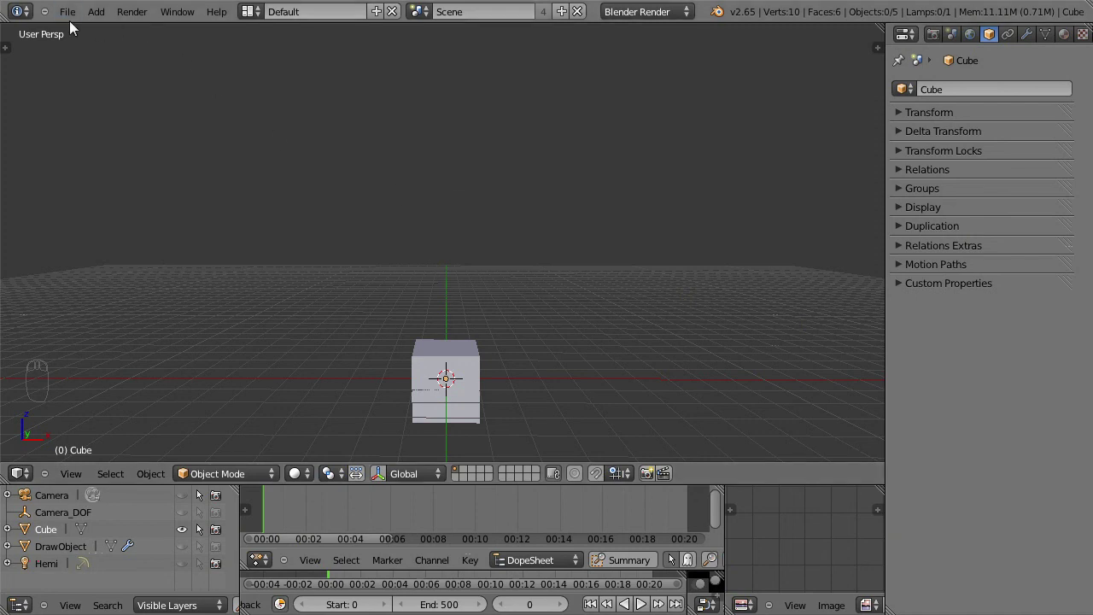
{"action": "left_click_drag", "start_coordinate": [74, 24], "coordinate": [82, 56]}
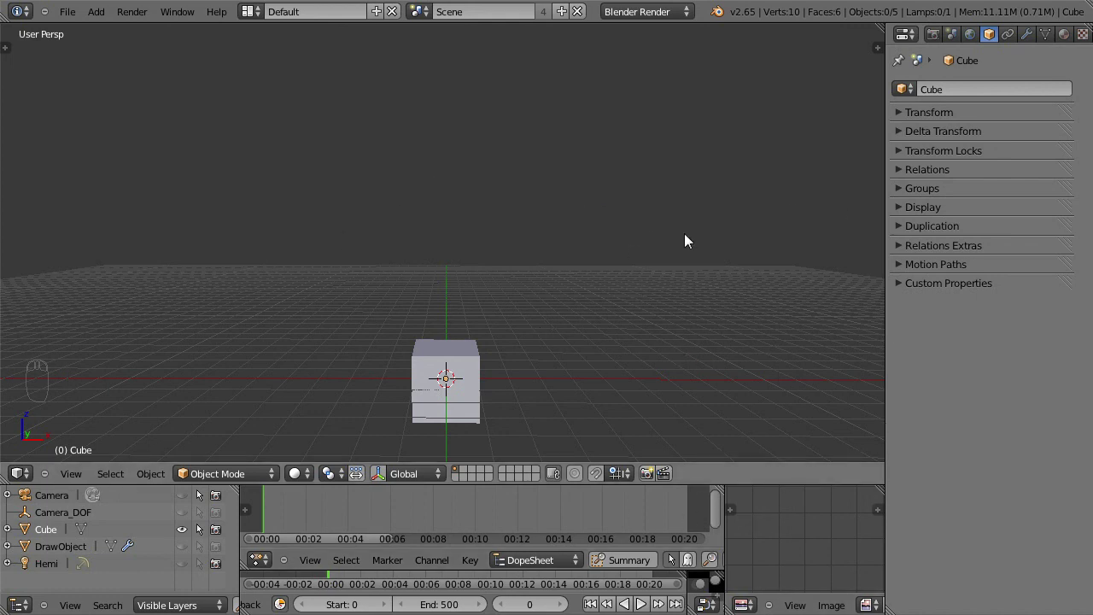
{"action": "left_click_drag", "start_coordinate": [75, 8], "coordinate": [653, 329]}
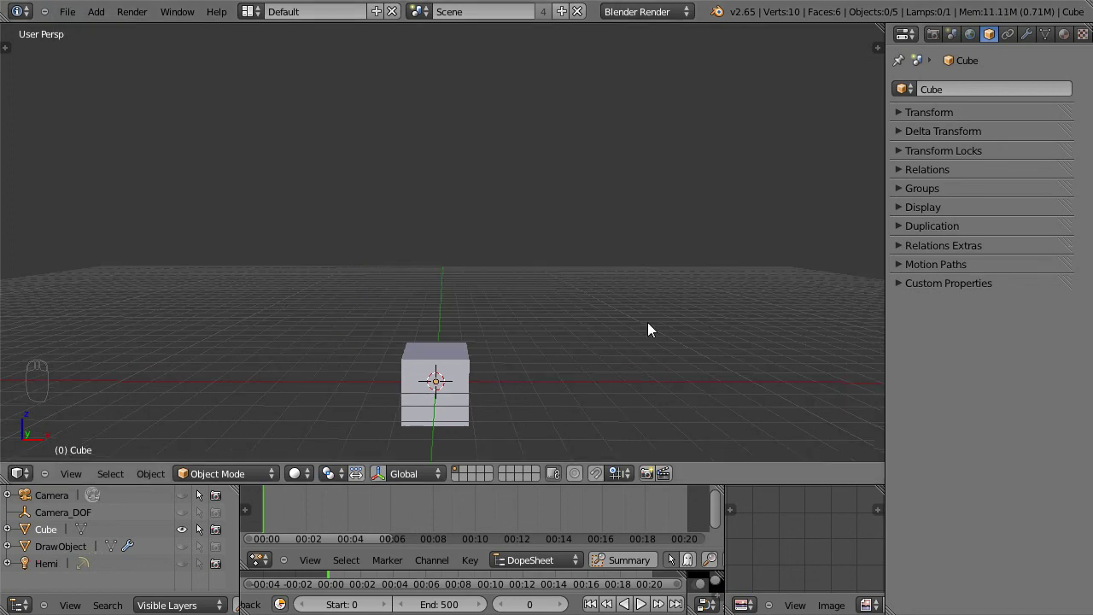
From front view, extrude the block's top face upward into a taller section
{"action": "left_click_drag", "start_coordinate": [659, 321], "coordinate": [429, 257]}
{"action": "left_click_drag", "start_coordinate": [429, 256], "coordinate": [602, 311]}
{"action": "left_click_drag", "start_coordinate": [603, 311], "coordinate": [478, 280]}
{"action": "key", "text": "KP_1"}
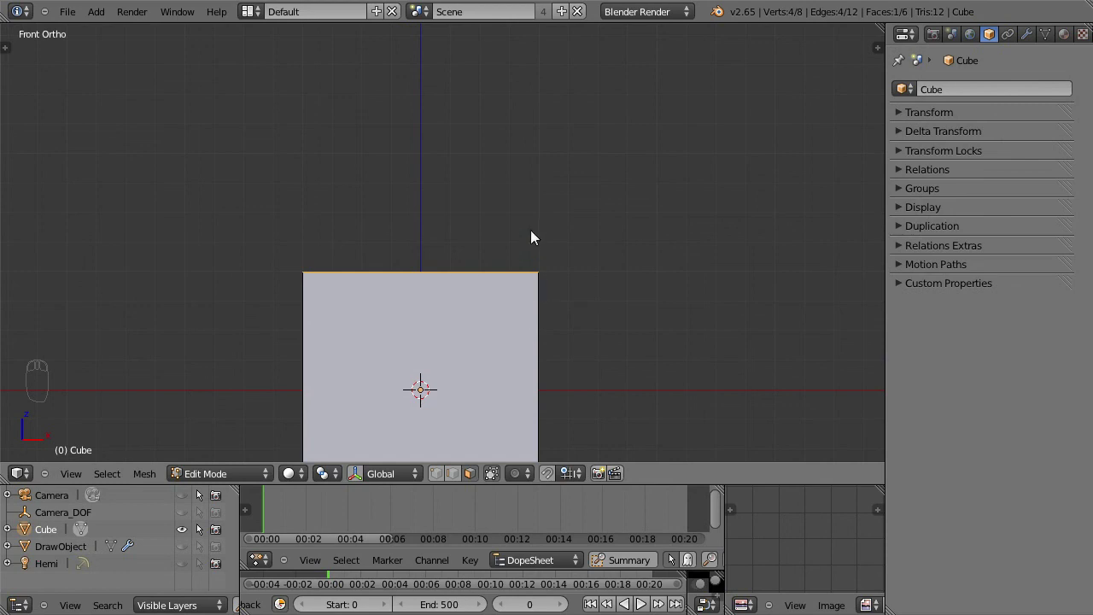
{"action": "left_click_drag", "start_coordinate": [513, 220], "coordinate": [373, 329]}
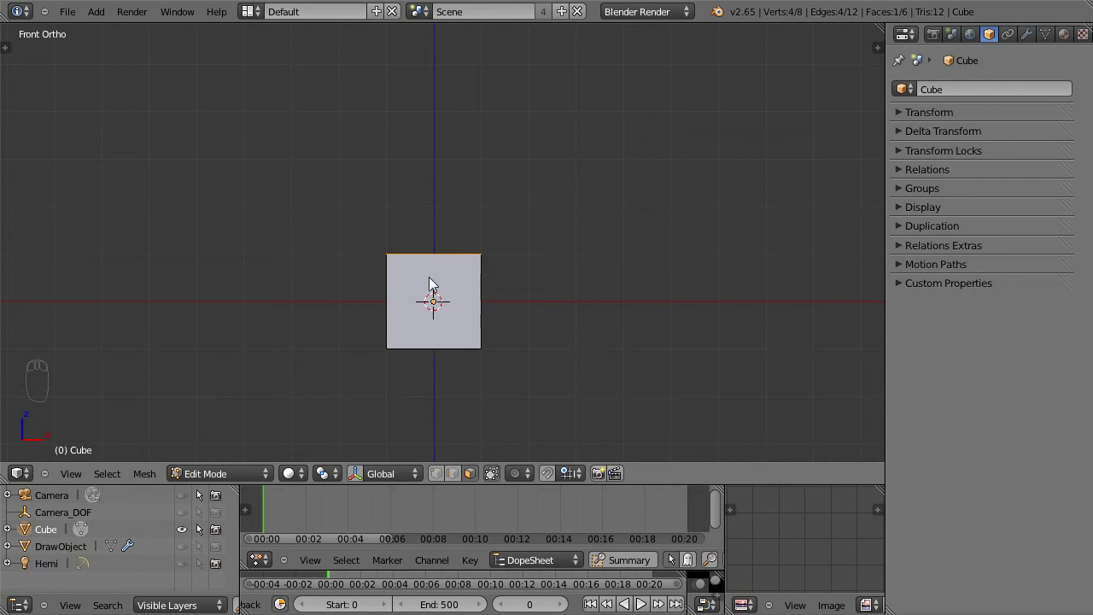
{"action": "key", "text": "ctrl+z"}
{"action": "key", "text": "e"}
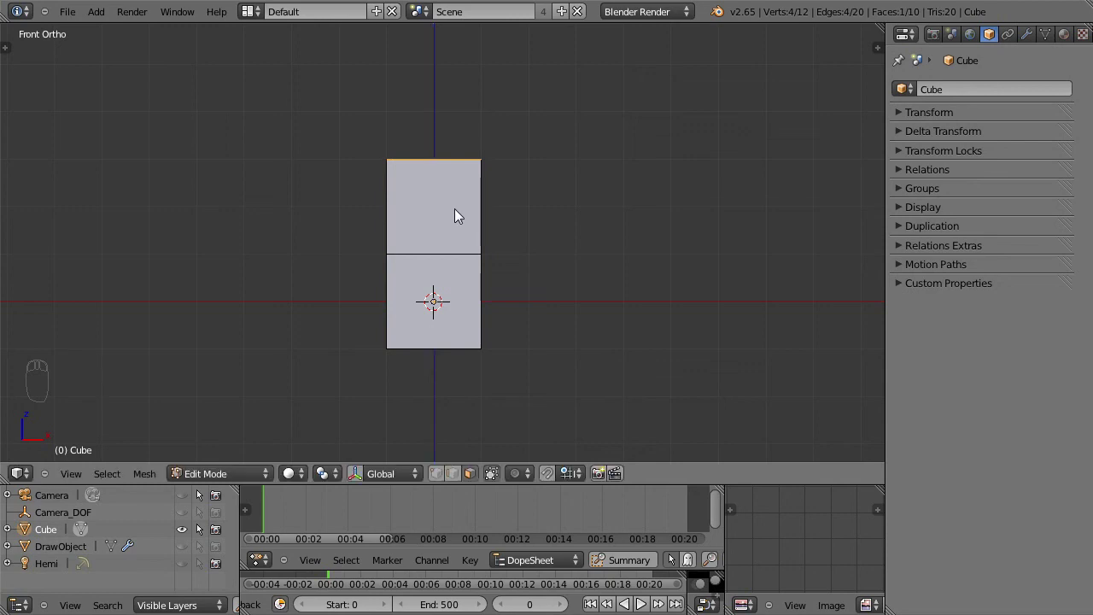
{"action": "left_click_drag", "start_coordinate": [565, 271], "coordinate": [517, 292]}
{"action": "key", "text": "KP_1"}
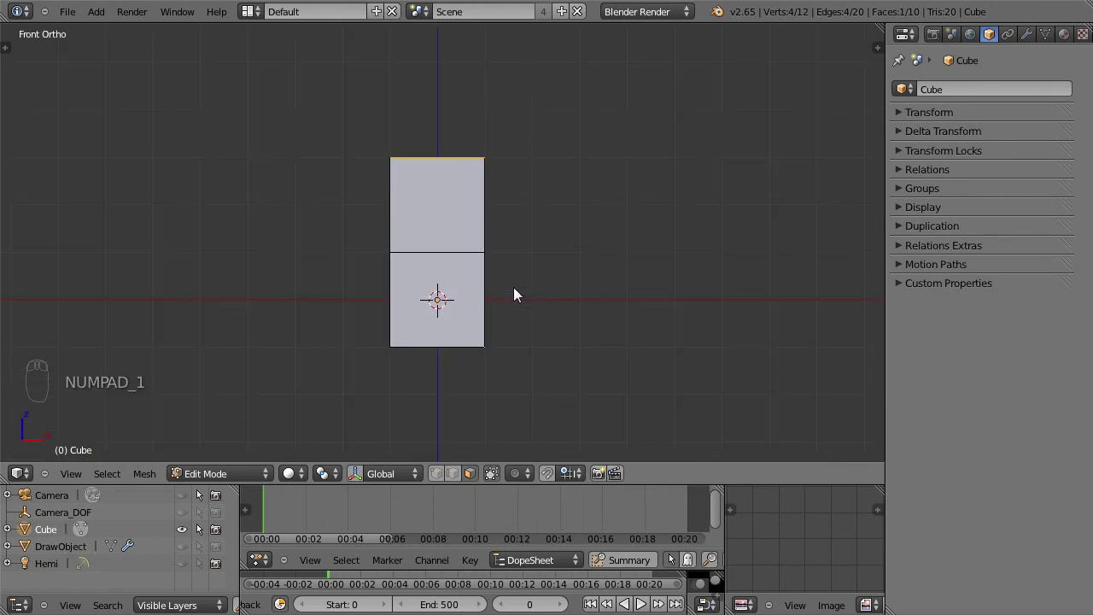
Reposition the block, then scale its top edges together into a pointed gable ridge
{"action": "key", "text": "Tab"}
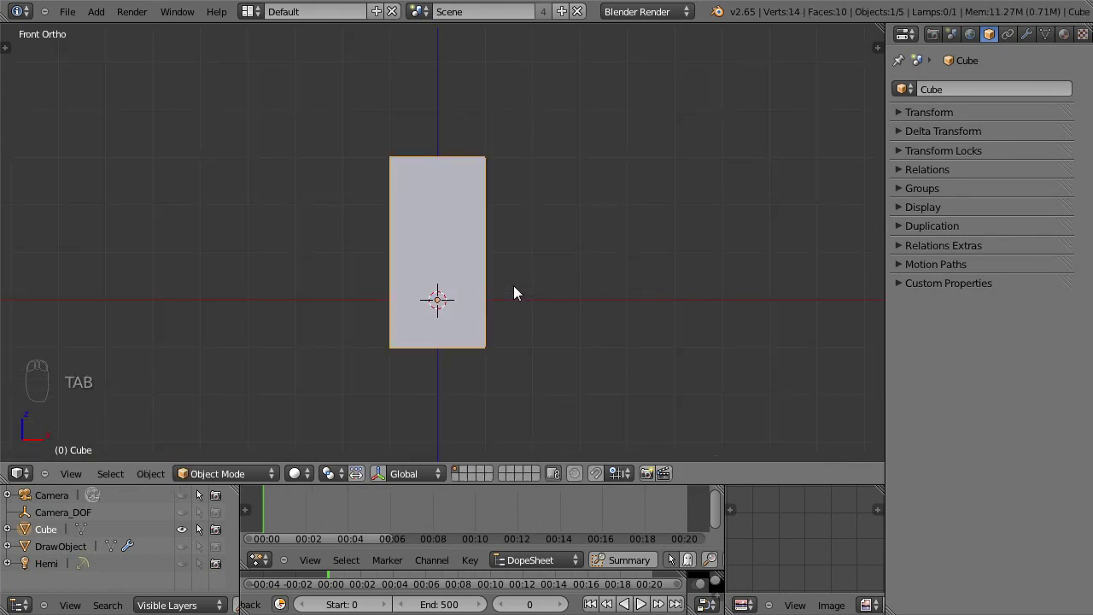
{"action": "key", "text": "g"}
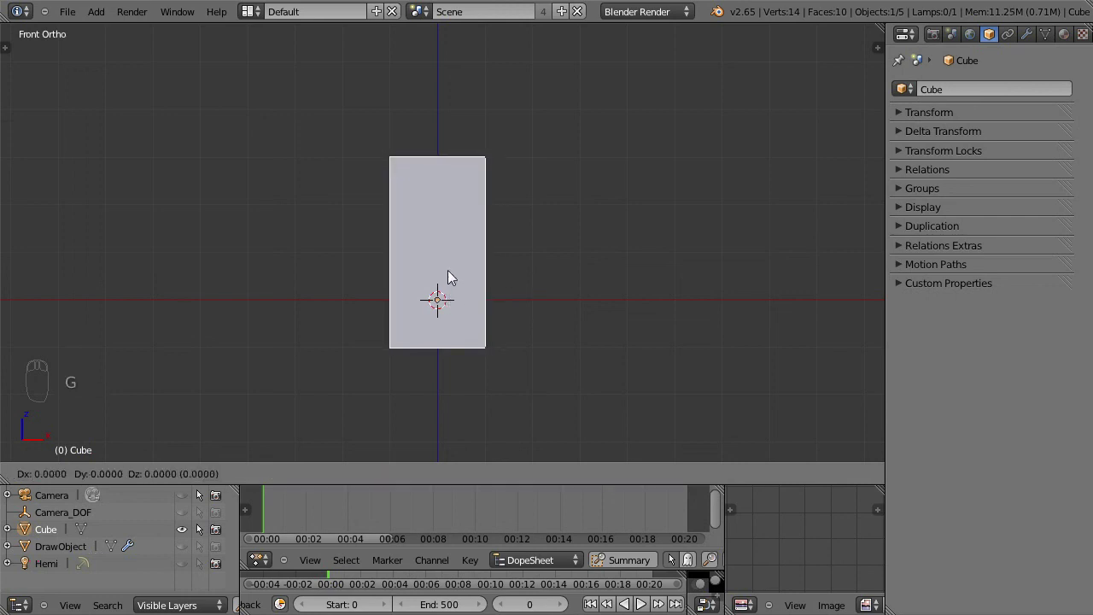
{"action": "left_click_drag", "start_coordinate": [531, 265], "coordinate": [485, 319]}
{"action": "left_click_drag", "start_coordinate": [535, 295], "coordinate": [492, 339]}
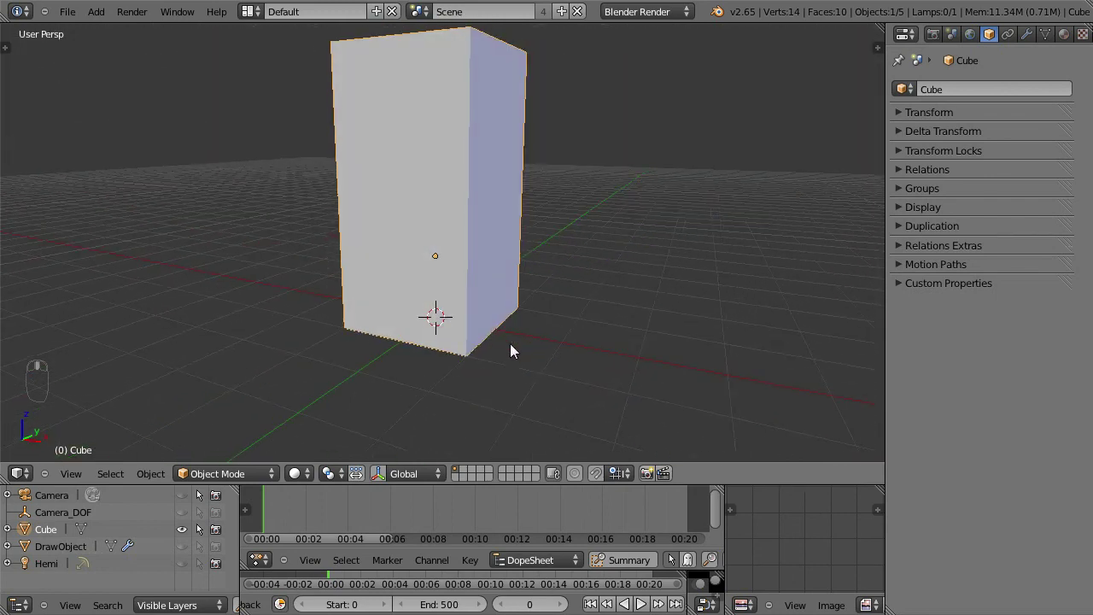
{"action": "key", "text": "Tab"}
{"action": "left_click_drag", "start_coordinate": [534, 340], "coordinate": [709, 281]}
{"action": "left_click_drag", "start_coordinate": [455, 232], "coordinate": [749, 145]}
{"action": "key", "text": "s"}
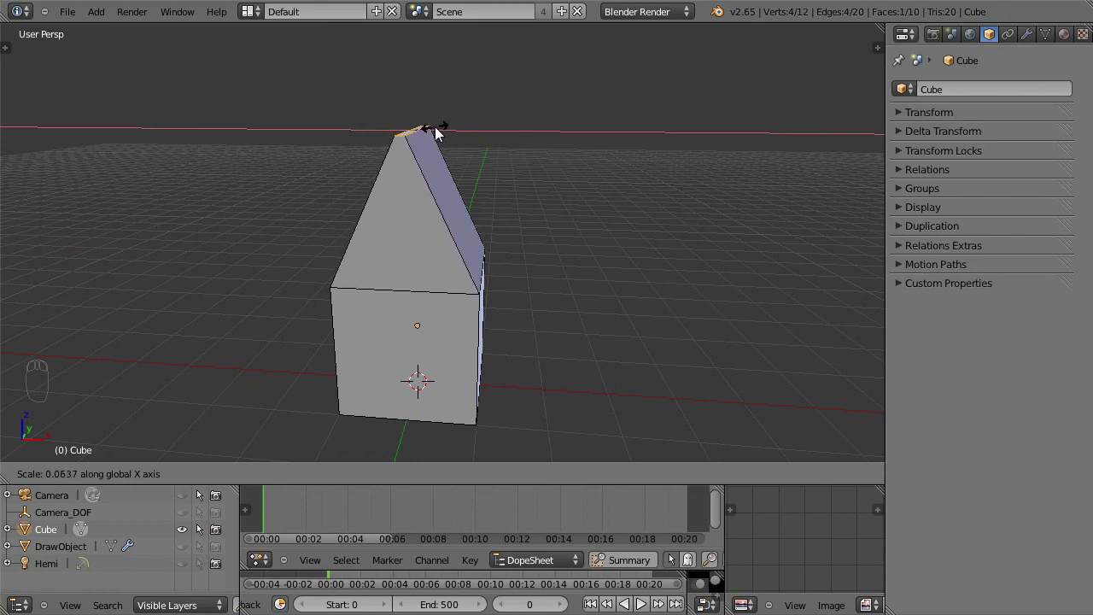
Inset the triangular gable end faces to give them a thin border
{"action": "left_click_drag", "start_coordinate": [553, 217], "coordinate": [398, 258]}
{"action": "left_click_drag", "start_coordinate": [398, 258], "coordinate": [544, 247]}
{"action": "left_click_drag", "start_coordinate": [544, 246], "coordinate": [607, 200]}
{"action": "key", "text": "w"}
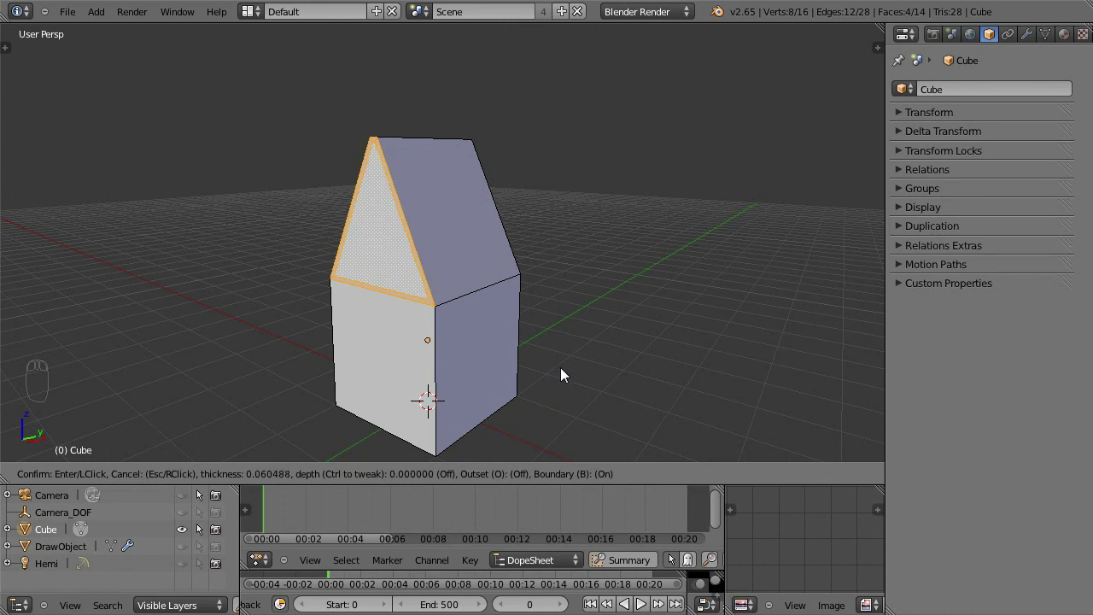
{"action": "left_click_drag", "start_coordinate": [489, 303], "coordinate": [384, 218]}
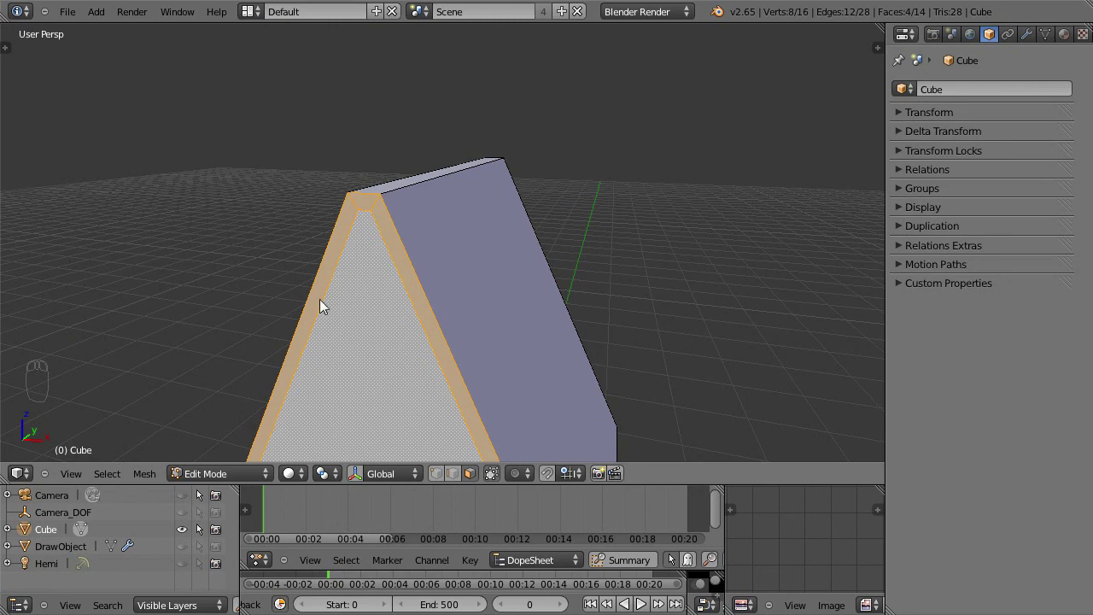
{"action": "left_click_drag", "start_coordinate": [453, 382], "coordinate": [484, 308]}
Push the inset gable face inward along its axis so the border overhangs it
{"action": "left_click_drag", "start_coordinate": [410, 279], "coordinate": [335, 351]}
{"action": "key", "text": "e"}
{"action": "middle_click", "coordinate": [334, 351]}
{"action": "left_click_drag", "start_coordinate": [423, 293], "coordinate": [341, 68]}
{"action": "left_click_drag", "start_coordinate": [341, 68], "coordinate": [487, 239]}
{"action": "left_click_drag", "start_coordinate": [380, 299], "coordinate": [531, 220]}
{"action": "key", "text": "g"}
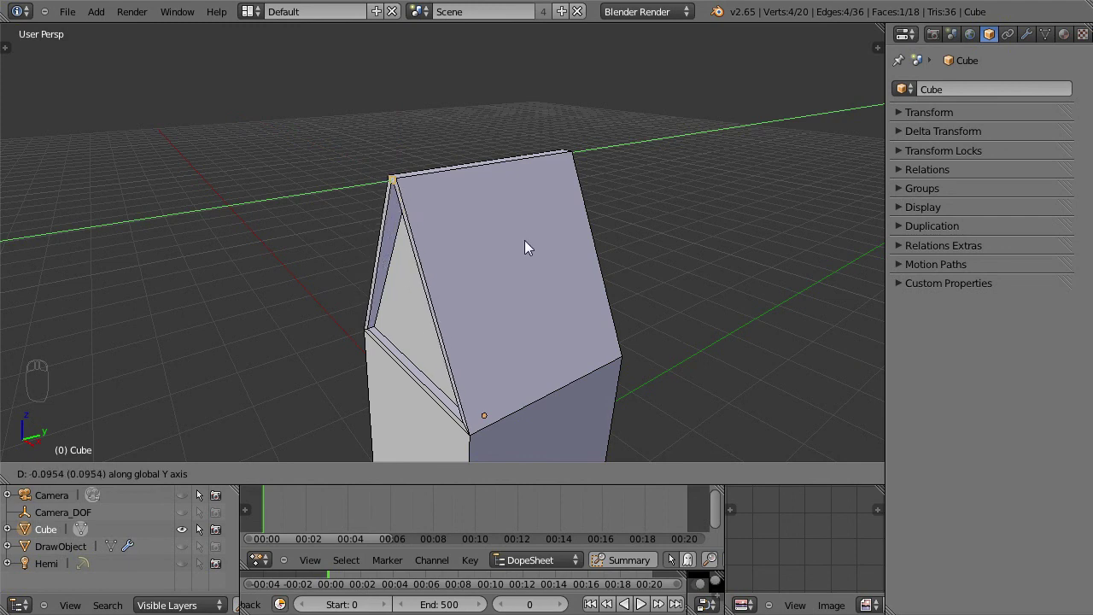
{"action": "left_click_drag", "start_coordinate": [452, 323], "coordinate": [428, 298]}
{"action": "left_click_drag", "start_coordinate": [410, 319], "coordinate": [407, 324]}
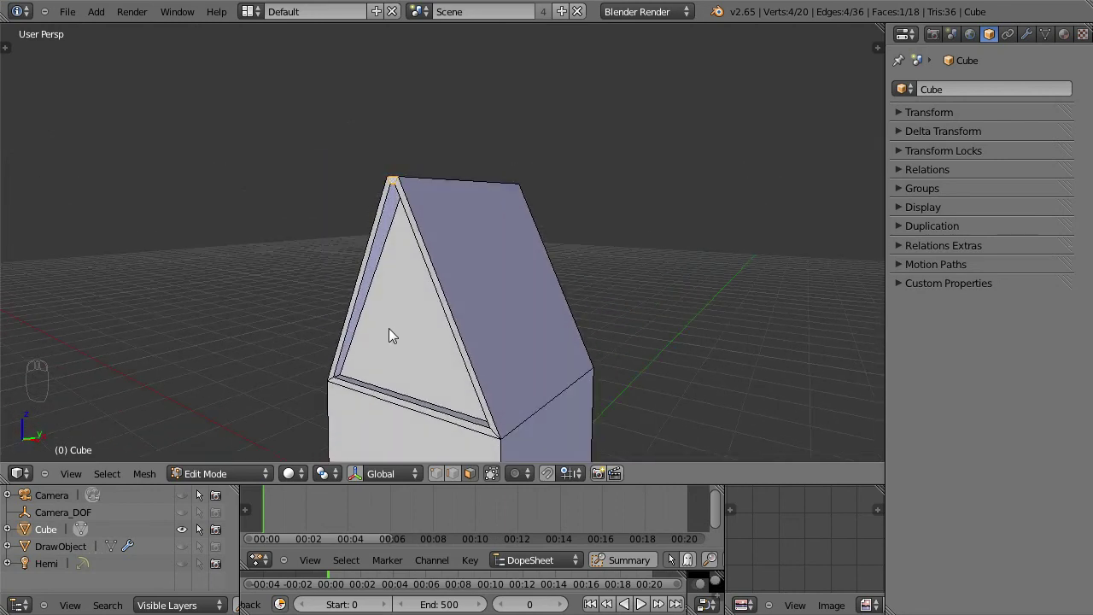
Add a single edge loop across the centre of the roof with Ctrl+R
{"action": "left_click_drag", "start_coordinate": [409, 332], "coordinate": [485, 233]}
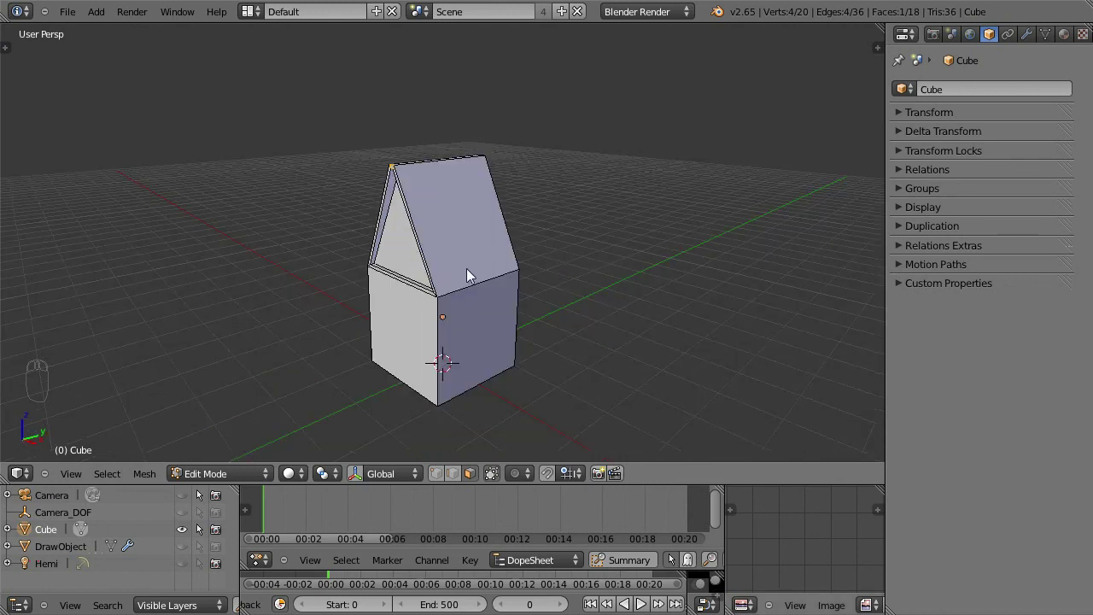
{"action": "key", "text": "ctrl+r"}
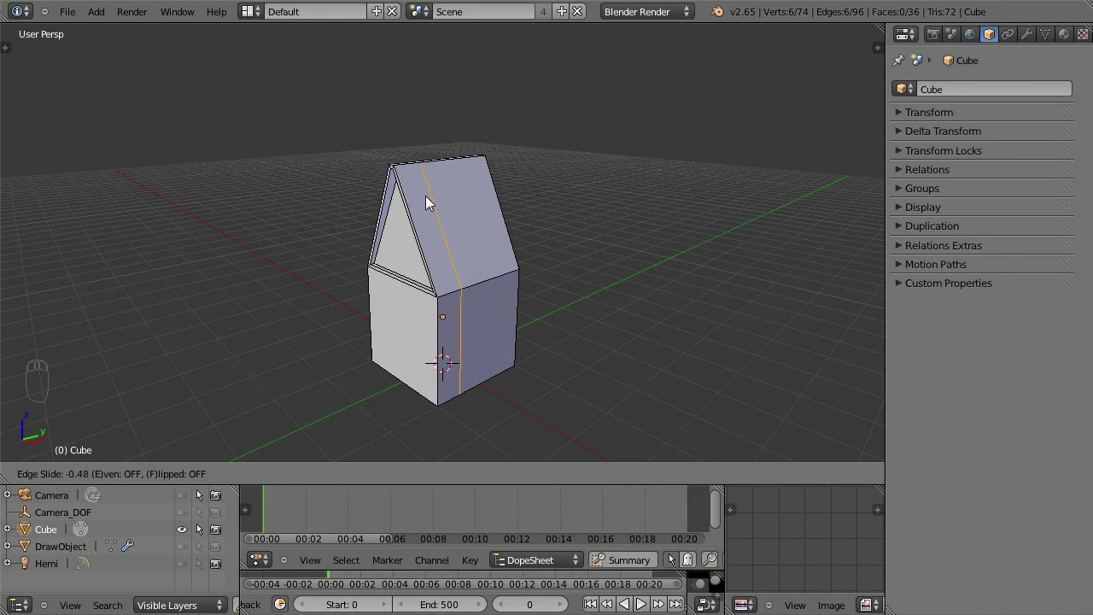
{"action": "left_click_drag", "start_coordinate": [498, 282], "coordinate": [345, 157]}
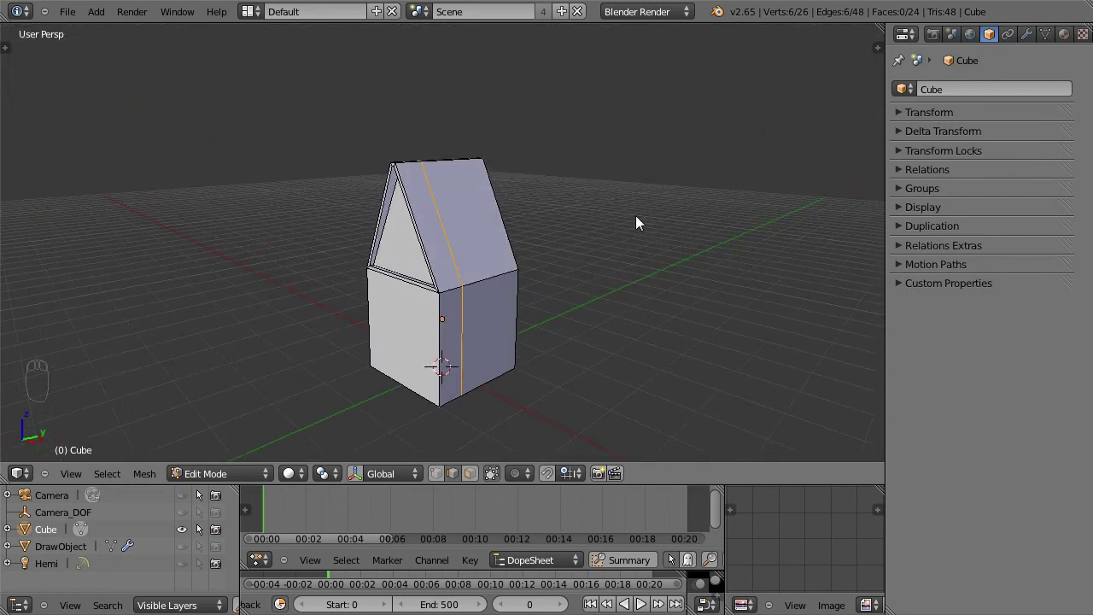
In face select mode, extrude one side wall outward into a lower box annex
{"action": "key", "text": "space"}
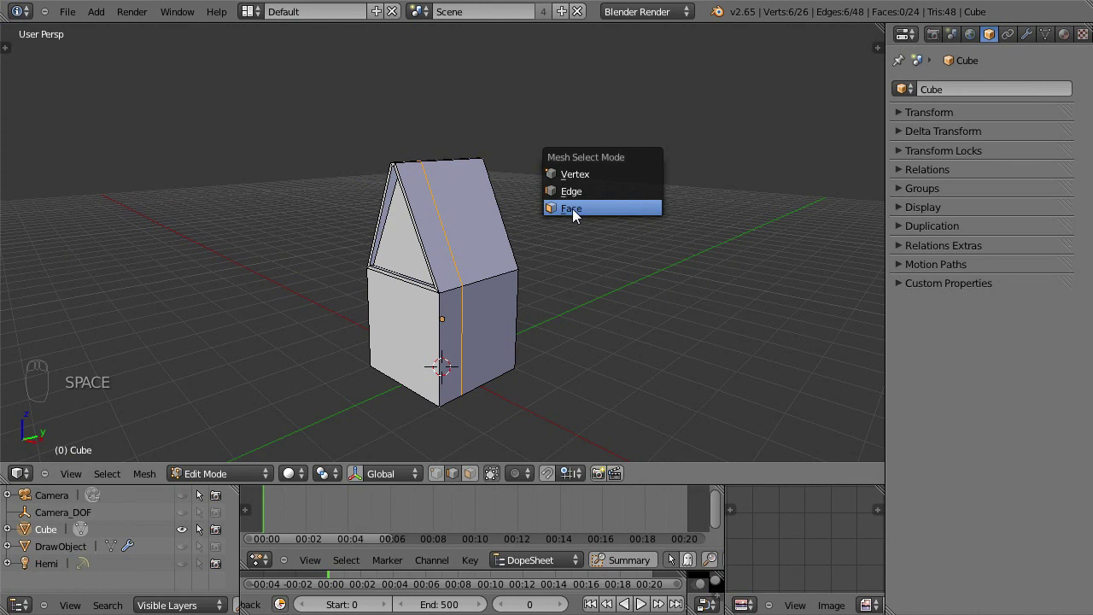
{"action": "left_click_drag", "start_coordinate": [500, 309], "coordinate": [503, 333]}
{"action": "left_click_drag", "start_coordinate": [489, 383], "coordinate": [532, 370]}
{"action": "key", "text": "e"}
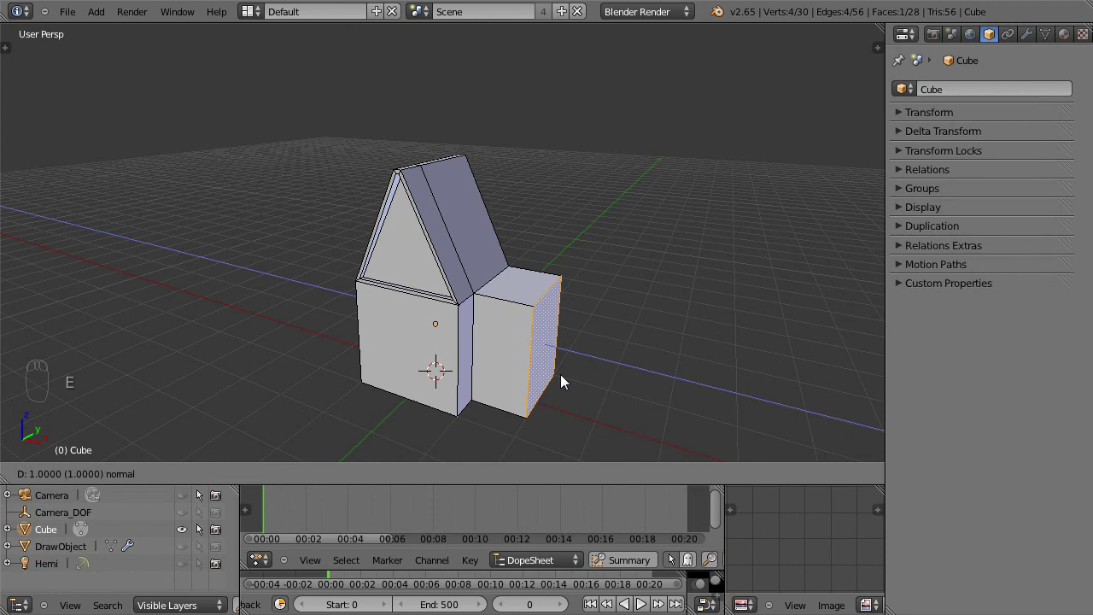
{"action": "left_click_drag", "start_coordinate": [578, 401], "coordinate": [468, 372]}
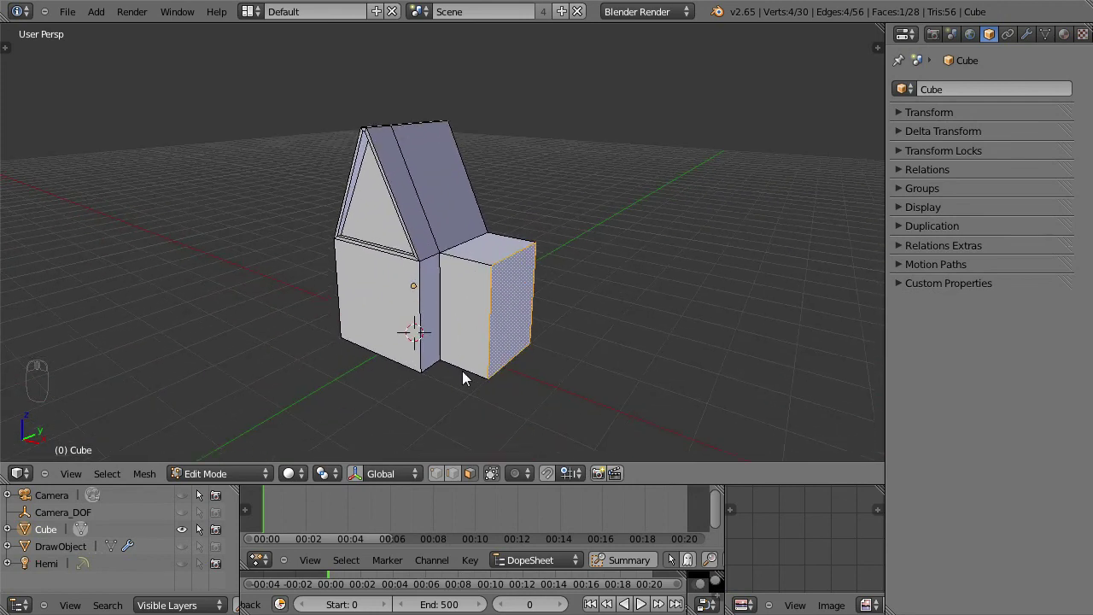
{"action": "left_click_drag", "start_coordinate": [446, 340], "coordinate": [466, 387]}
{"action": "left_click_drag", "start_coordinate": [458, 351], "coordinate": [509, 340]}
{"action": "left_click_drag", "start_coordinate": [509, 340], "coordinate": [437, 346]}
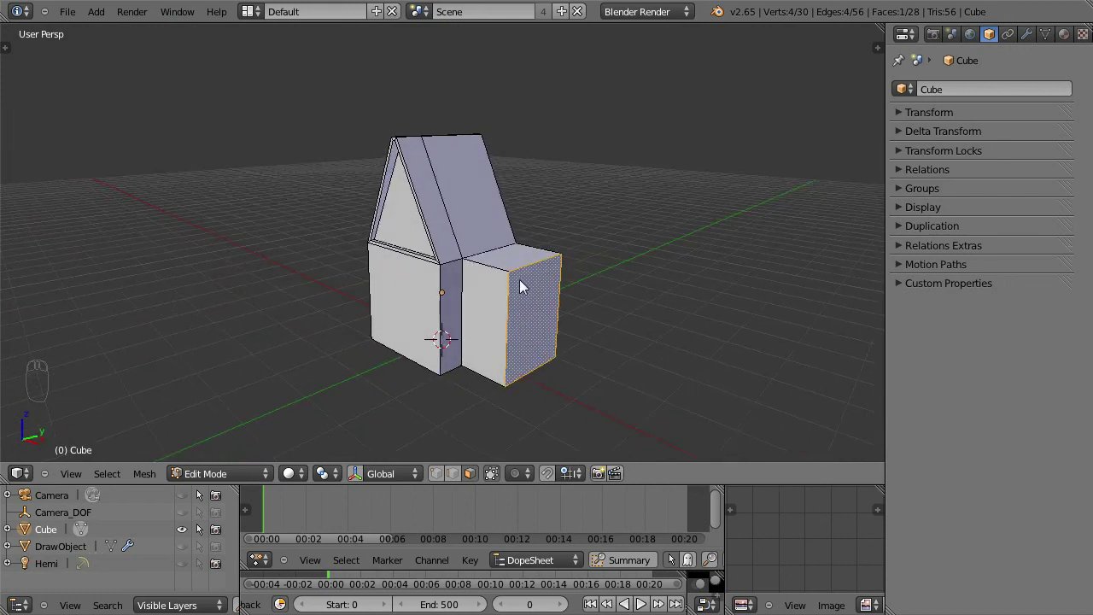
From front view, extrude the annex's top face upward into a tall tower
{"action": "left_click_drag", "start_coordinate": [518, 265], "coordinate": [485, 297]}
{"action": "key", "text": "KP_1"}
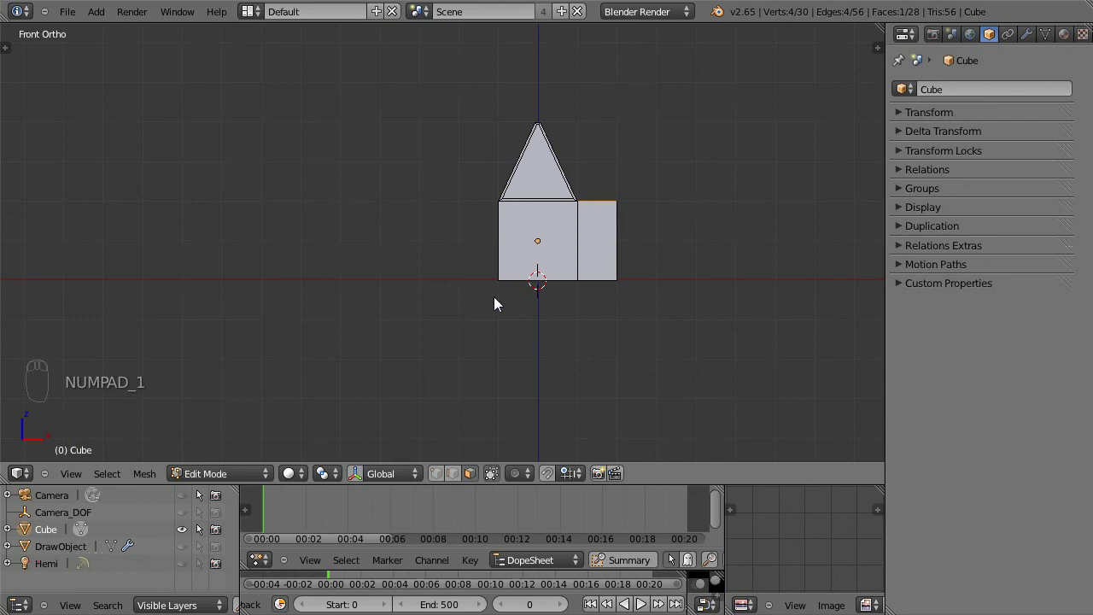
{"action": "left_click_drag", "start_coordinate": [306, 363], "coordinate": [496, 298]}
{"action": "key", "text": "e"}
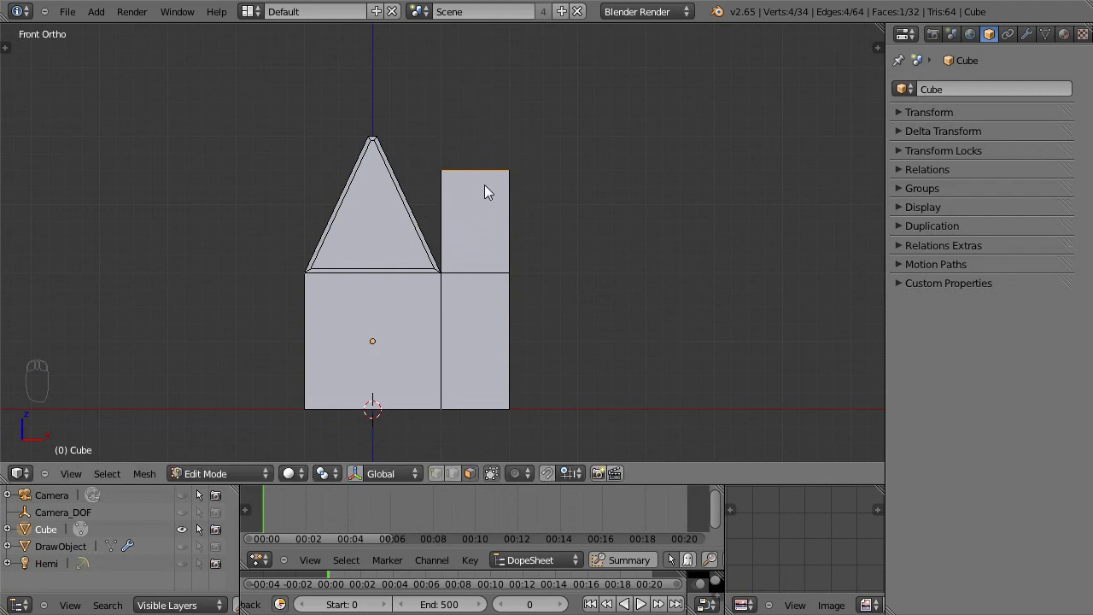
{"action": "left_click_drag", "start_coordinate": [552, 240], "coordinate": [726, 166]}
{"action": "key", "text": "s"}
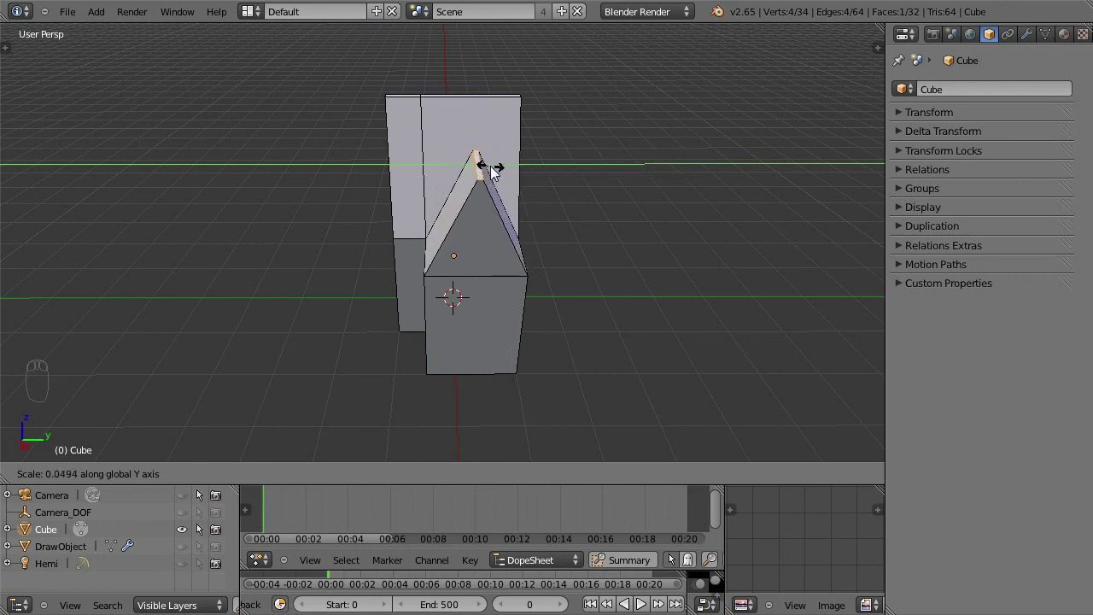
Inset the far gable end with a thin border and extrude its centre face
{"action": "middle_click", "coordinate": [428, 260]}
{"action": "left_click_drag", "start_coordinate": [418, 256], "coordinate": [613, 213]}
{"action": "key", "text": "w"}
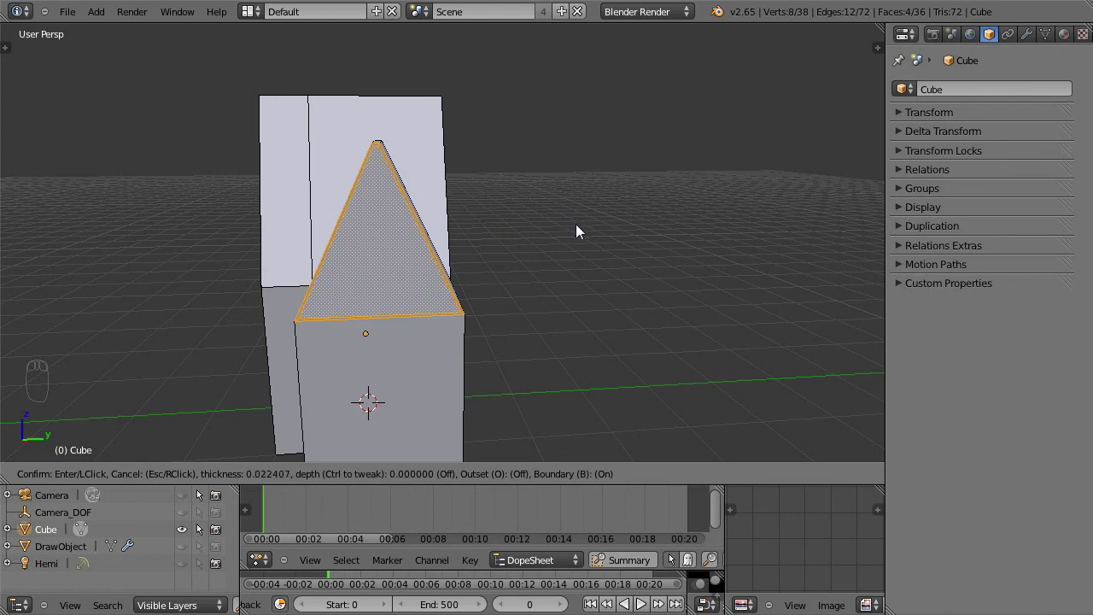
{"action": "left_click_drag", "start_coordinate": [498, 246], "coordinate": [338, 265]}
{"action": "left_click_drag", "start_coordinate": [339, 265], "coordinate": [325, 255]}
{"action": "left_click_drag", "start_coordinate": [325, 256], "coordinate": [319, 301]}
{"action": "key", "text": "e"}
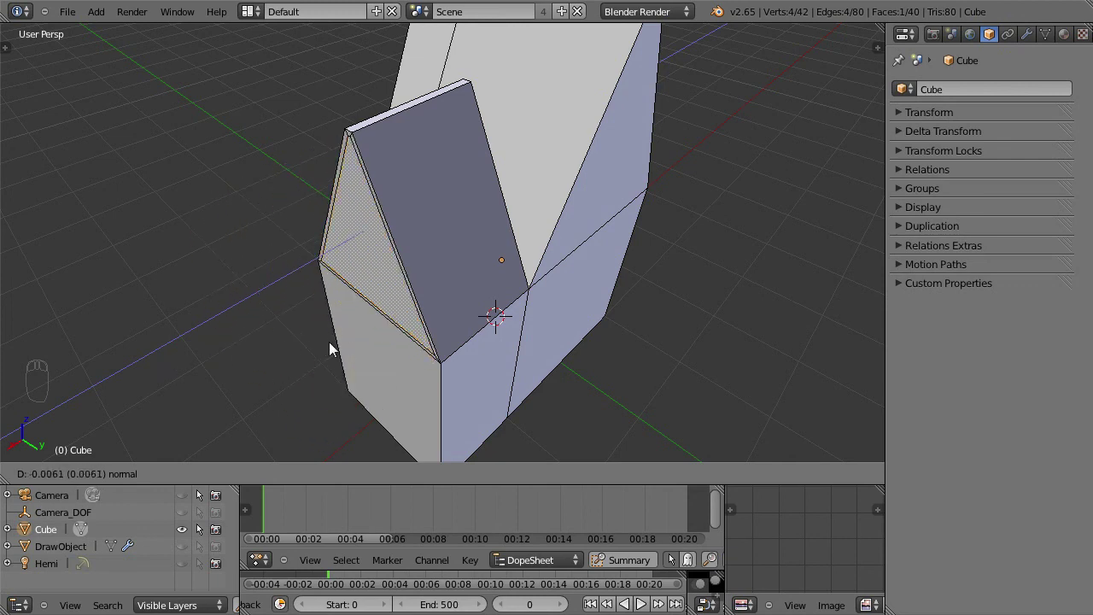
Orbit and zoom to frame the tall tower's top from the front
{"action": "left_click_drag", "start_coordinate": [340, 334], "coordinate": [276, 44]}
{"action": "left_click_drag", "start_coordinate": [276, 43], "coordinate": [328, 102]}
{"action": "middle_click", "coordinate": [434, 49]}
{"action": "left_click_drag", "start_coordinate": [425, 101], "coordinate": [459, 137]}
{"action": "key", "text": "g"}
{"action": "middle_click", "coordinate": [297, 253]}
{"action": "middle_click", "coordinate": [453, 235]}
{"action": "middle_click", "coordinate": [405, 244]}
{"action": "middle_click", "coordinate": [401, 246]}
{"action": "middle_click", "coordinate": [365, 270]}
{"action": "middle_click", "coordinate": [316, 323]}
Move the tower's outer top edge sideways so its side tapers
{"action": "left_click_drag", "start_coordinate": [340, 306], "coordinate": [346, 311]}
{"action": "key", "text": "KP_1"}
{"action": "left_click_drag", "start_coordinate": [442, 314], "coordinate": [379, 263]}
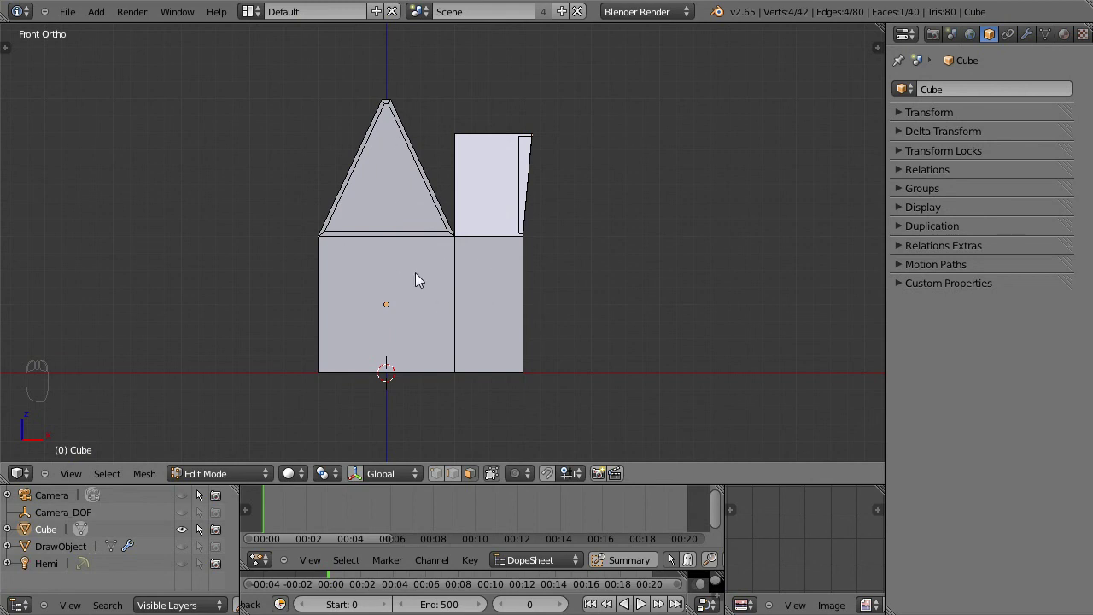
{"action": "key", "text": "Tab"}
{"action": "key", "text": "space"}
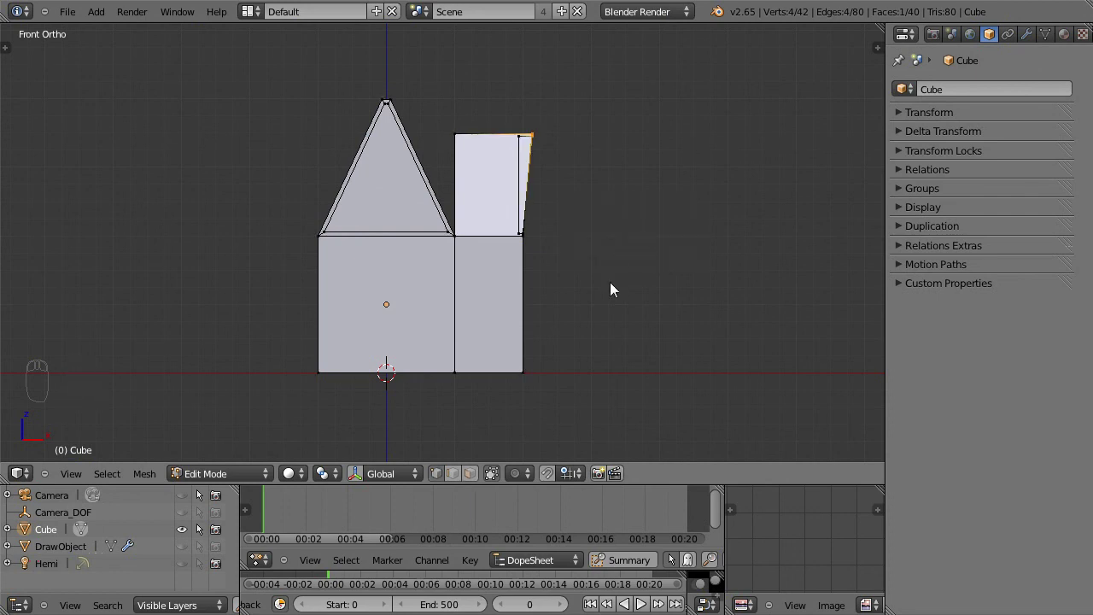
In see-through wireframe, box-select the vertices along the wall bottoms
{"action": "key", "text": "z"}
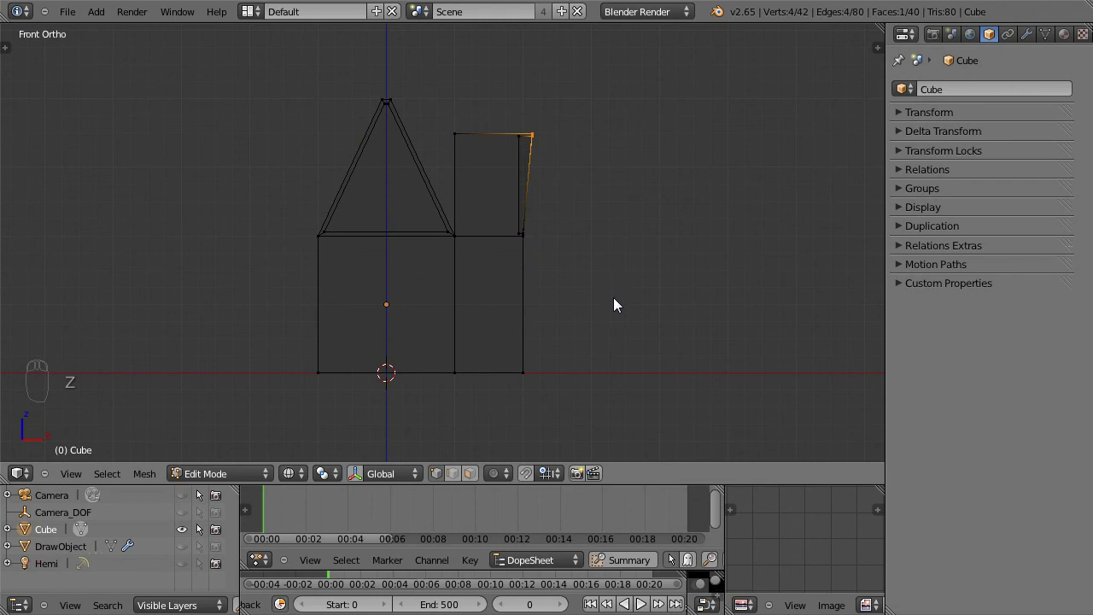
{"action": "left_click_drag", "start_coordinate": [632, 295], "coordinate": [630, 301]}
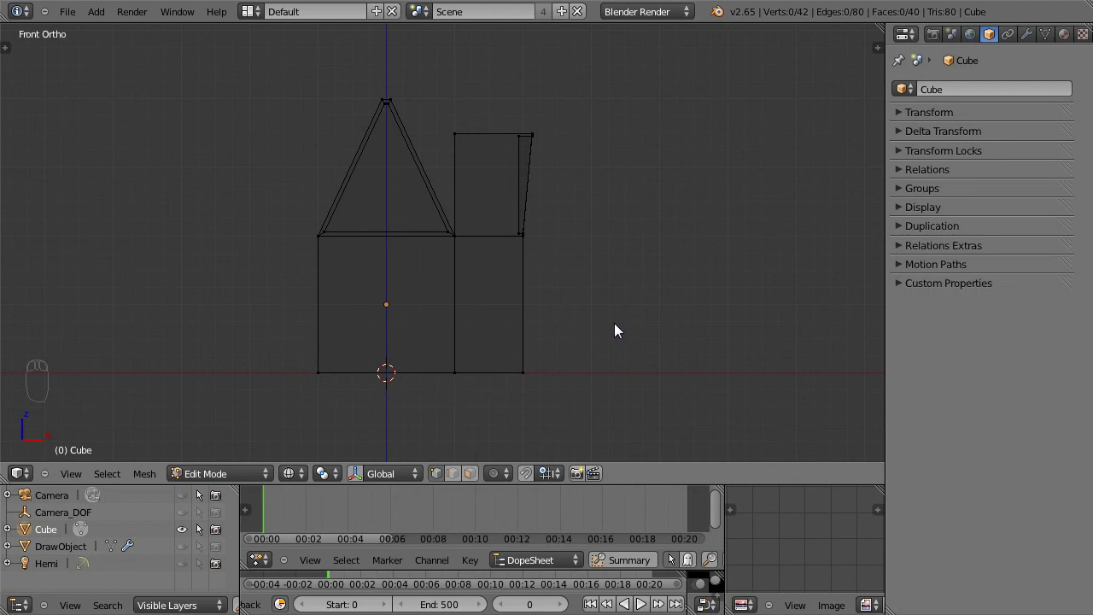
{"action": "left_click_drag", "start_coordinate": [564, 323], "coordinate": [602, 323]}
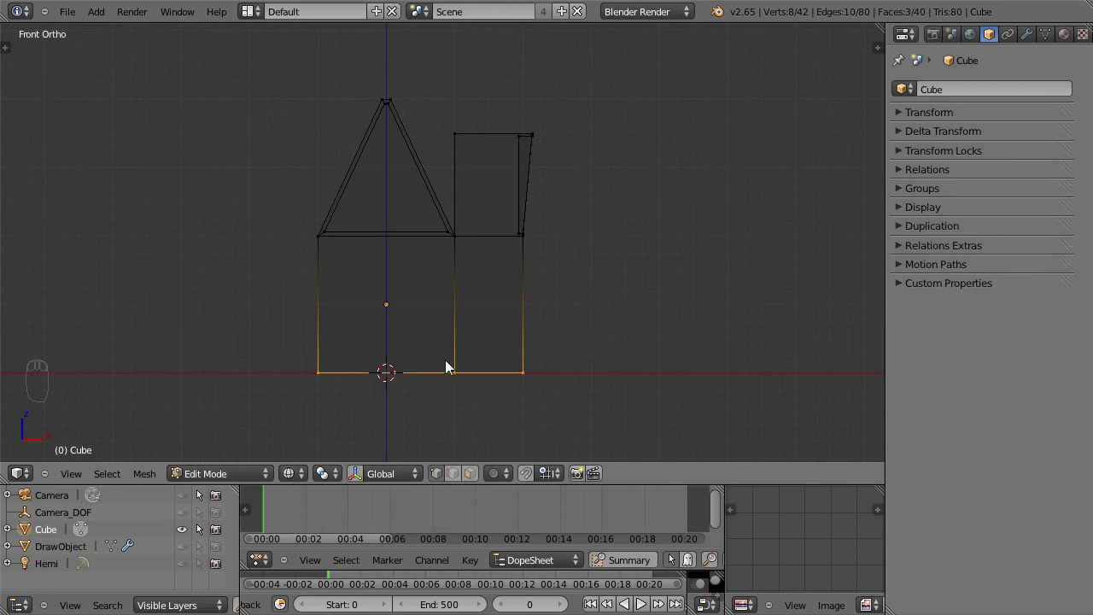
{"action": "left_click_drag", "start_coordinate": [522, 342], "coordinate": [501, 400]}
{"action": "left_click_drag", "start_coordinate": [499, 425], "coordinate": [639, 322]}
{"action": "key", "text": "KP_1"}
{"action": "left_click_drag", "start_coordinate": [639, 321], "coordinate": [611, 338]}
Toggle wireframe again and select the three ceiling faces along the wall tops
{"action": "key", "text": "z"}
{"action": "left_click_drag", "start_coordinate": [615, 359], "coordinate": [587, 326]}
{"action": "left_click_drag", "start_coordinate": [588, 325], "coordinate": [576, 347]}
{"action": "right_click", "coordinate": [581, 324]}
{"action": "key", "text": "KP_1"}
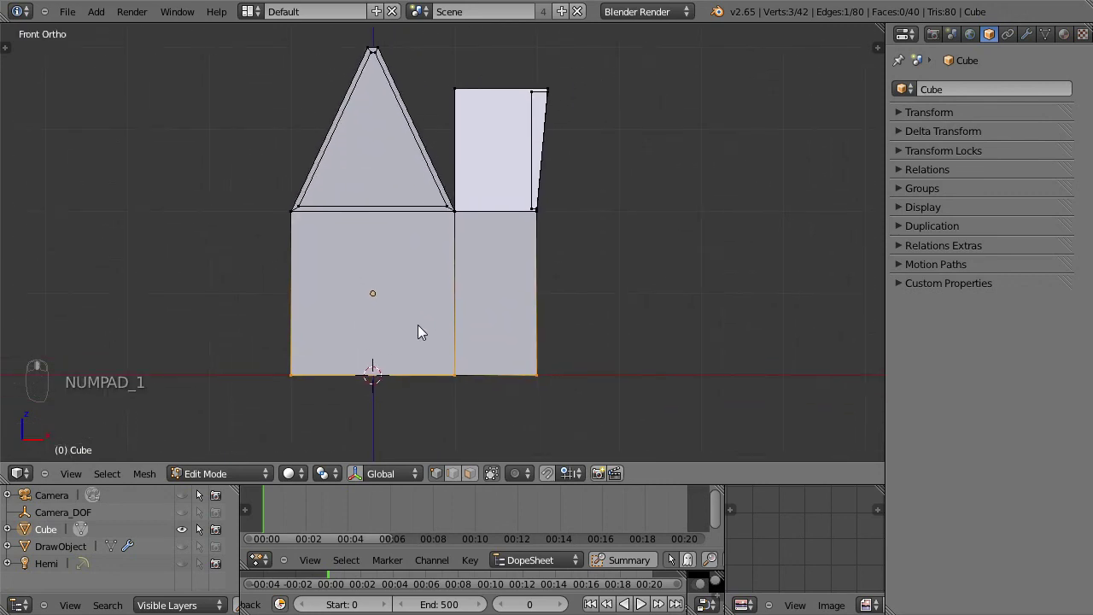
{"action": "middle_click", "coordinate": [616, 295]}
{"action": "key", "text": "z"}
{"action": "middle_click", "coordinate": [572, 334]}
{"action": "left_click_drag", "start_coordinate": [541, 337], "coordinate": [592, 346]}
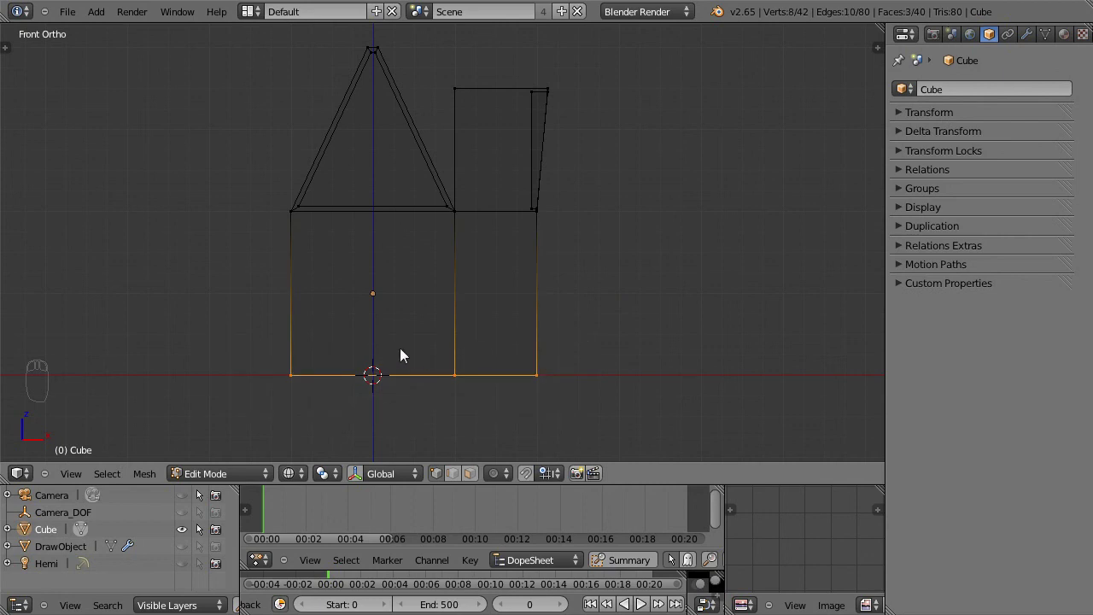
Switch the viewport from wireframe back to solid shading of the house
{"action": "key", "text": "z"}
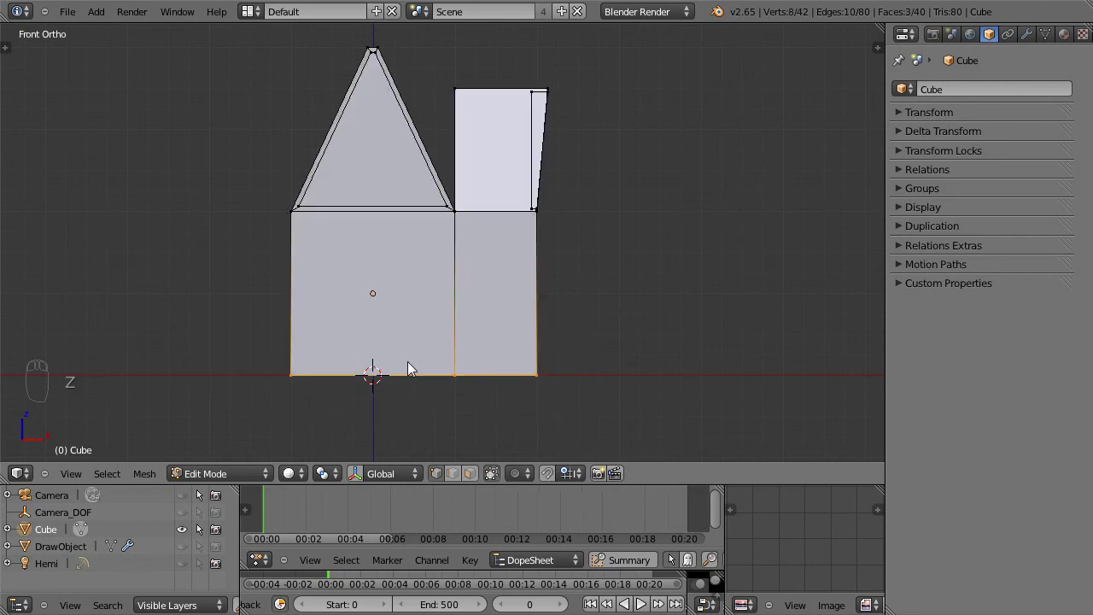
{"action": "key", "text": "g"}
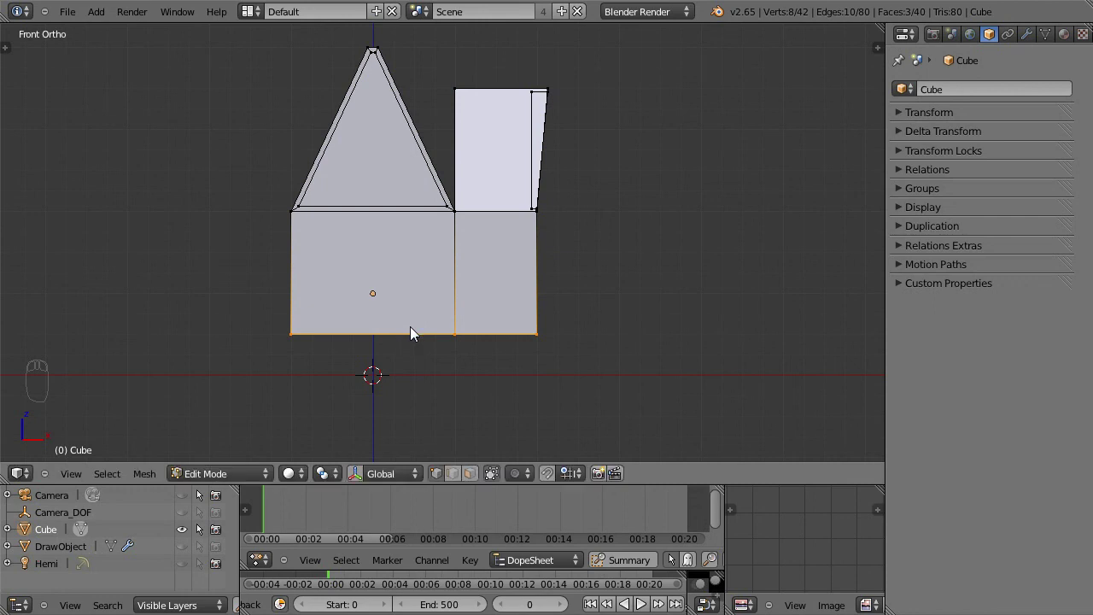
Enter Edit Mode in front orthographic view and preview a loop cut down the house's centre
{"action": "key", "text": "Tab"}
{"action": "key", "text": "g"}
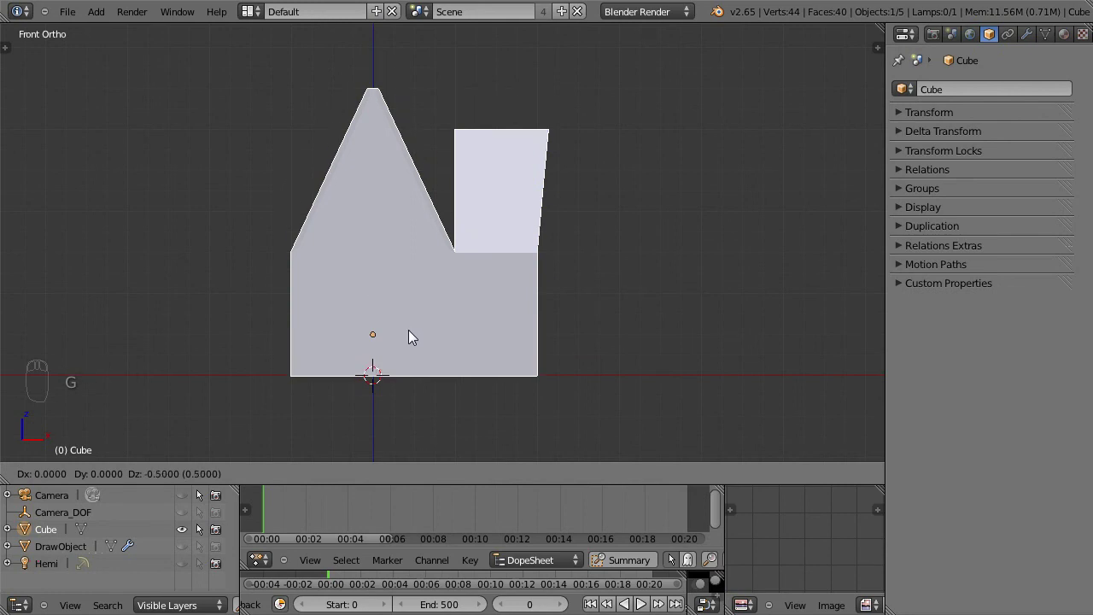
{"action": "left_click_drag", "start_coordinate": [499, 300], "coordinate": [486, 391]}
{"action": "left_click_drag", "start_coordinate": [338, 331], "coordinate": [377, 331]}
{"action": "left_click_drag", "start_coordinate": [338, 309], "coordinate": [217, 312]}
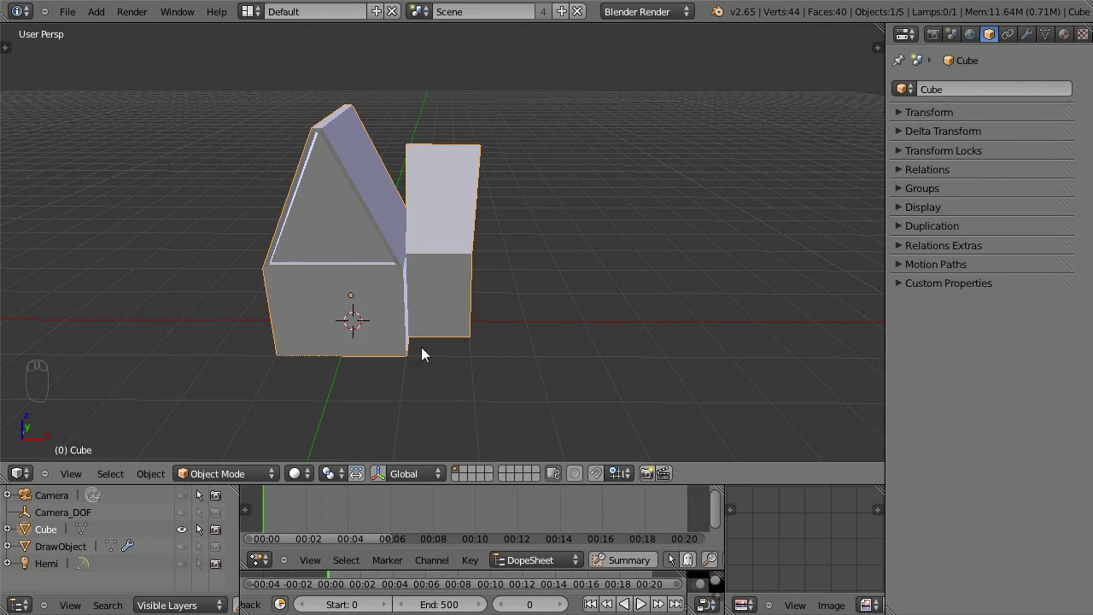
{"action": "key", "text": "KP_1"}
{"action": "left_click_drag", "start_coordinate": [426, 308], "coordinate": [460, 389]}
{"action": "key", "text": "Tab"}
{"action": "left_click_drag", "start_coordinate": [459, 387], "coordinate": [418, 281]}
Confirm the vertical centre edge loop and switch the mesh to see-through wireframe
{"action": "key", "text": "ctrl+r"}
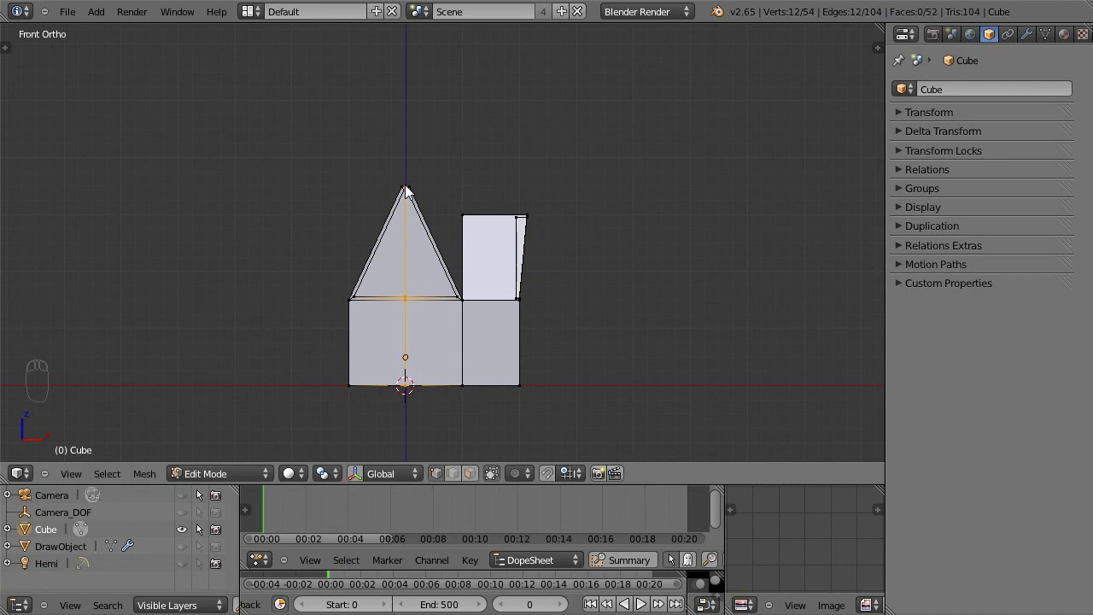
{"action": "left_click_drag", "start_coordinate": [421, 331], "coordinate": [406, 270]}
{"action": "key", "text": "z"}
{"action": "left_click_drag", "start_coordinate": [407, 275], "coordinate": [318, 310]}
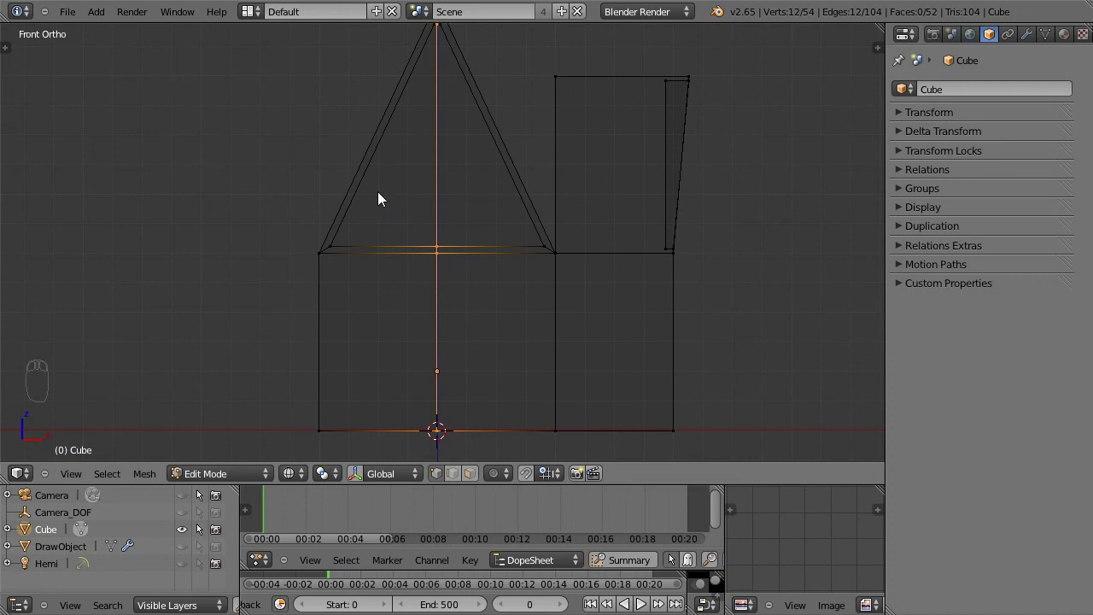
Box-select all vertices of the house's left half
{"action": "left_click_drag", "start_coordinate": [382, 301], "coordinate": [397, 360]}
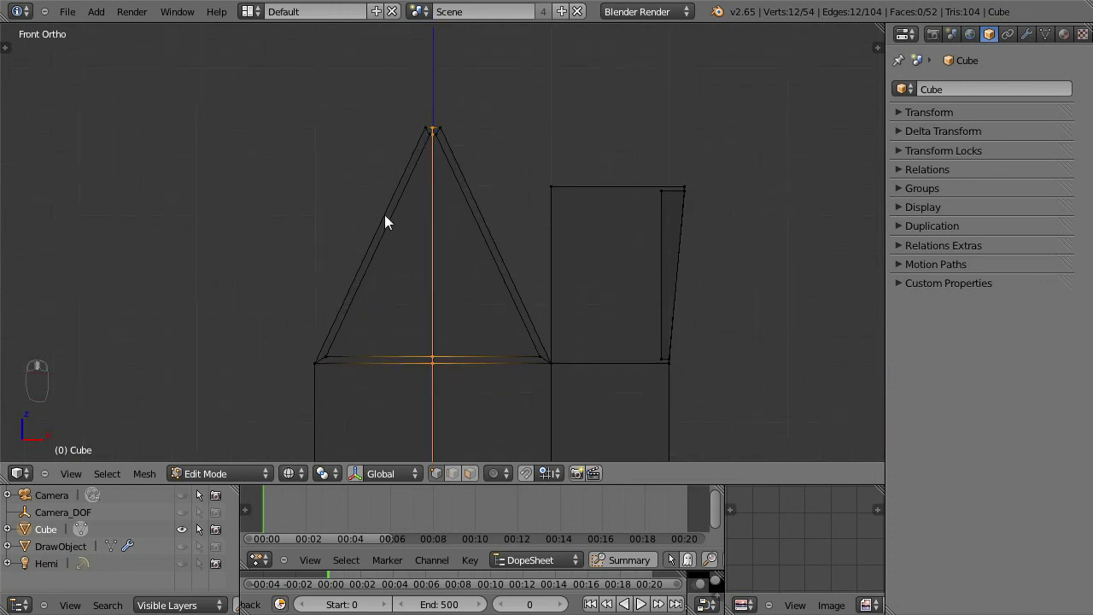
{"action": "left_click_drag", "start_coordinate": [349, 128], "coordinate": [406, 334]}
{"action": "left_click_drag", "start_coordinate": [411, 325], "coordinate": [270, 317]}
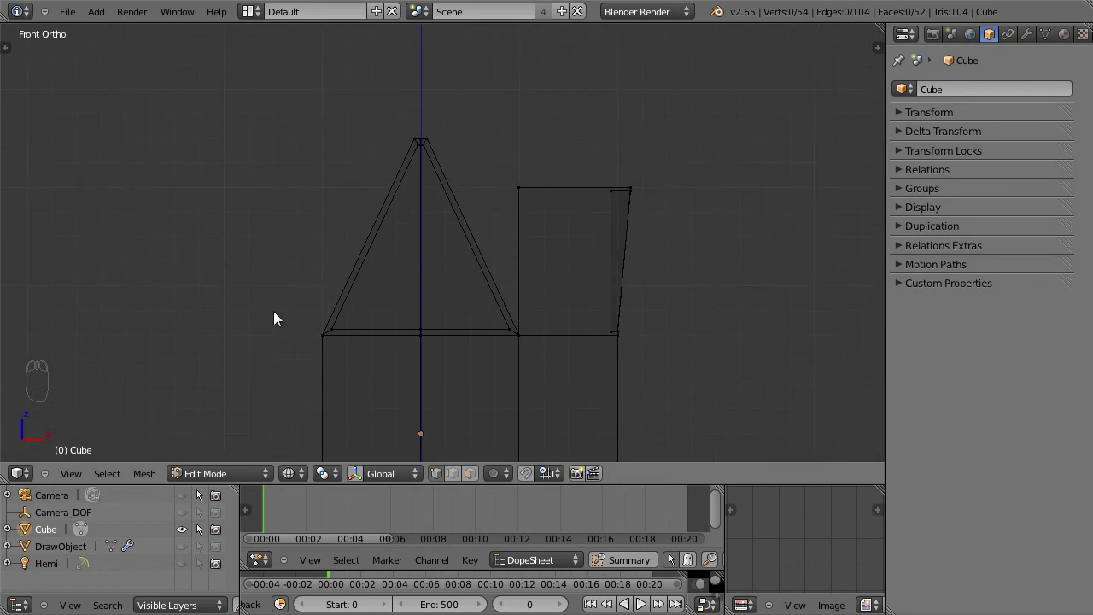
{"action": "left_click_drag", "start_coordinate": [355, 317], "coordinate": [350, 250]}
{"action": "key", "text": "b"}
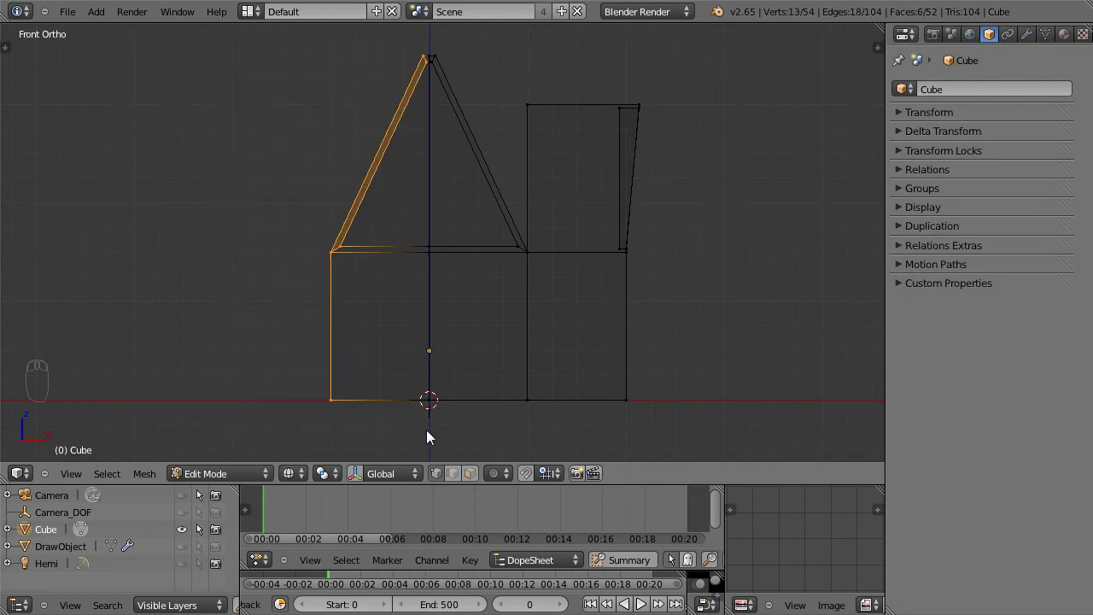
{"action": "left_click_drag", "start_coordinate": [426, 221], "coordinate": [403, 367]}
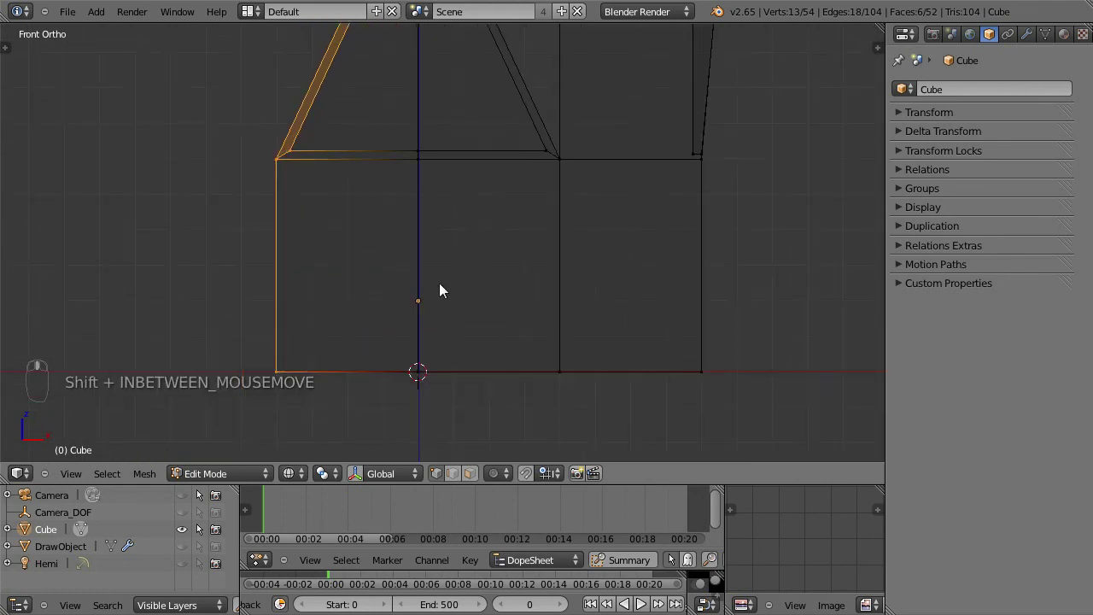
{"action": "left_click_drag", "start_coordinate": [426, 293], "coordinate": [397, 272]}
Delete the left half and add a Mirror modifier on X to rebuild it symmetrically
{"action": "key", "text": "Delete"}
{"action": "key", "text": "z"}
{"action": "left_click_drag", "start_coordinate": [397, 250], "coordinate": [309, 235]}
{"action": "left_click_drag", "start_coordinate": [376, 233], "coordinate": [1043, 53]}
{"action": "left_click_drag", "start_coordinate": [1028, 42], "coordinate": [536, 250]}
{"action": "left_click_drag", "start_coordinate": [536, 250], "coordinate": [285, 426]}
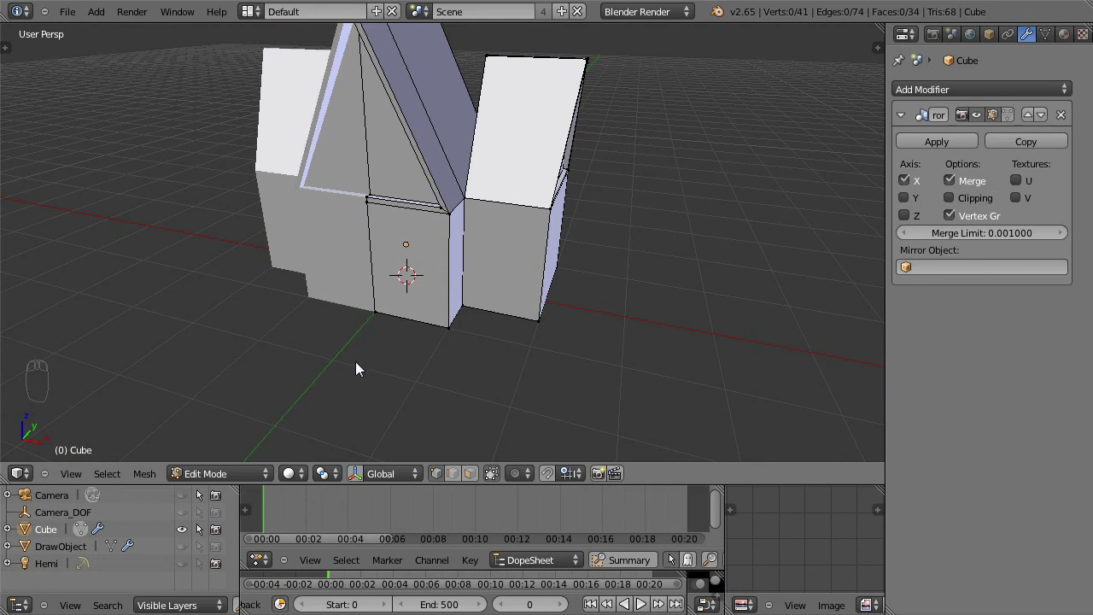
Orbit around the mirrored house and check it from the front view
{"action": "left_click_drag", "start_coordinate": [455, 329], "coordinate": [682, 205]}
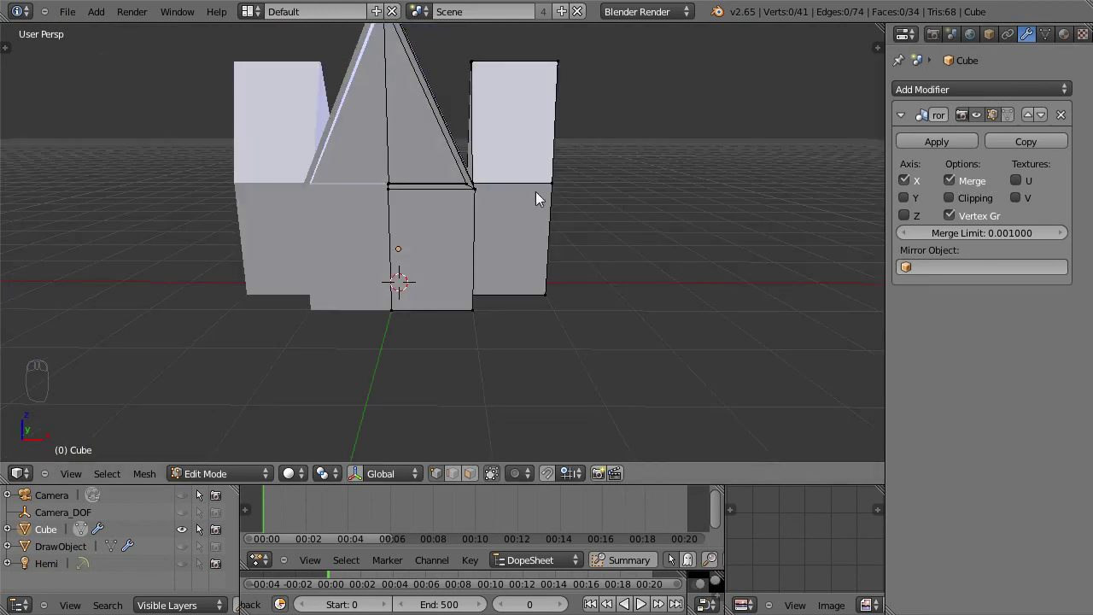
{"action": "left_click_drag", "start_coordinate": [501, 203], "coordinate": [479, 200]}
{"action": "left_click_drag", "start_coordinate": [471, 207], "coordinate": [429, 328]}
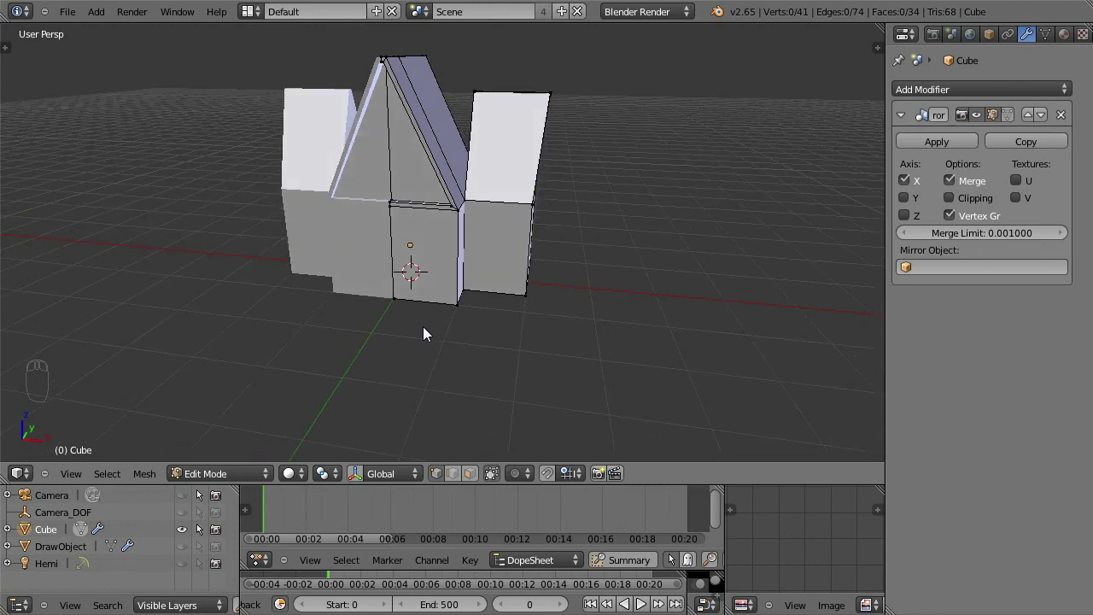
{"action": "key", "text": "KP_1"}
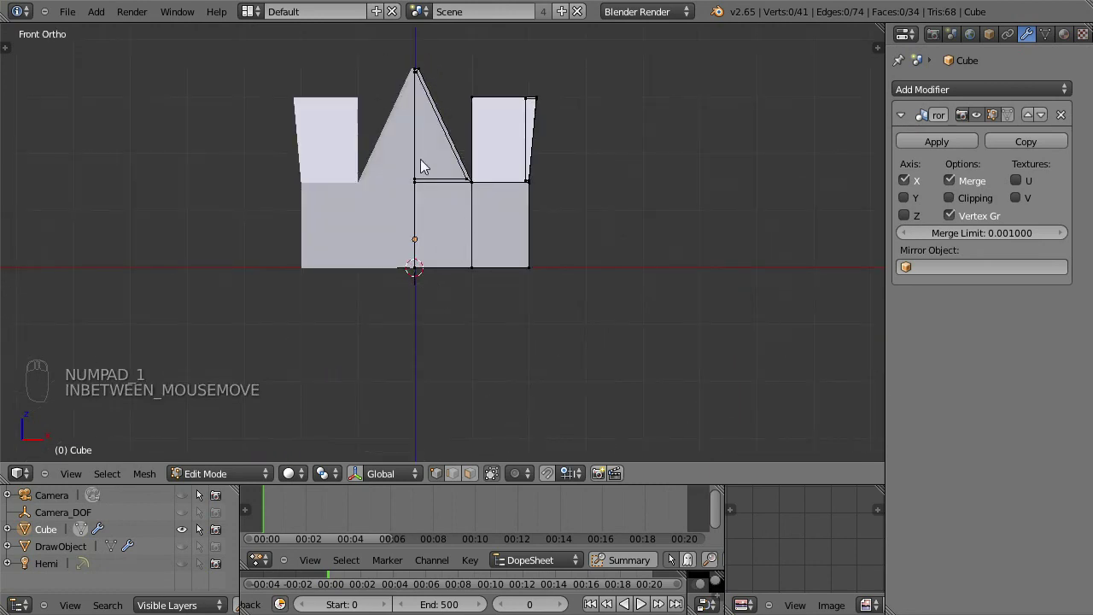
{"action": "left_click_drag", "start_coordinate": [470, 172], "coordinate": [913, 185]}
{"action": "left_click_drag", "start_coordinate": [909, 182], "coordinate": [487, 193]}
{"action": "left_click_drag", "start_coordinate": [376, 231], "coordinate": [449, 203]}
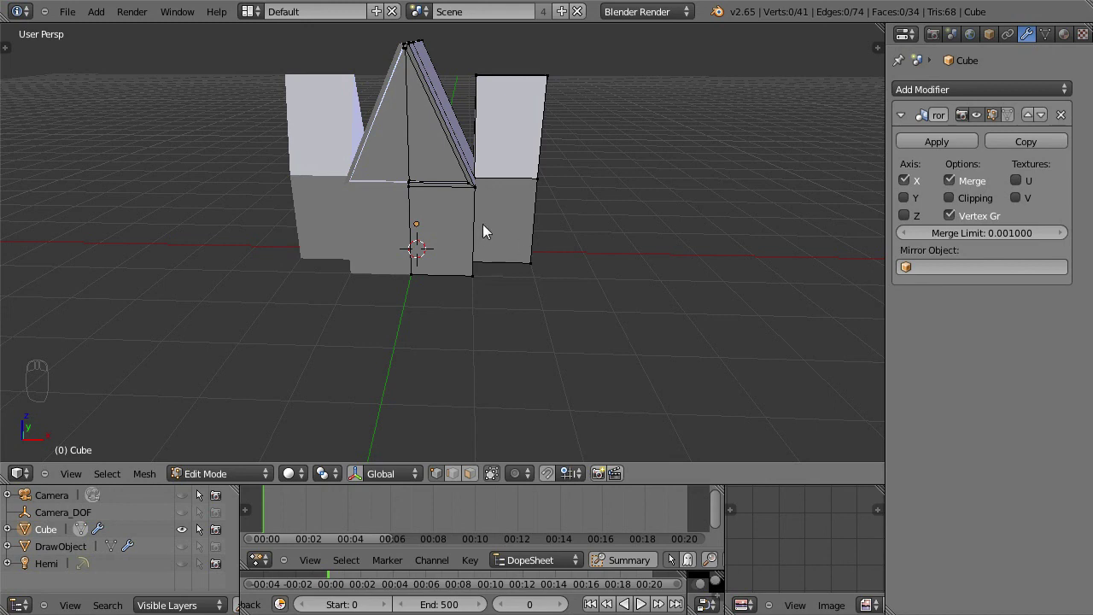
{"action": "left_click_drag", "start_coordinate": [486, 198], "coordinate": [532, 182]}
{"action": "left_click_drag", "start_coordinate": [490, 226], "coordinate": [630, 204]}
Select the whole half, test-transform it to confirm the mirror follows, undo, and zoom to the roof peak
{"action": "key", "text": "a"}
{"action": "left_click_drag", "start_coordinate": [630, 204], "coordinate": [715, 178]}
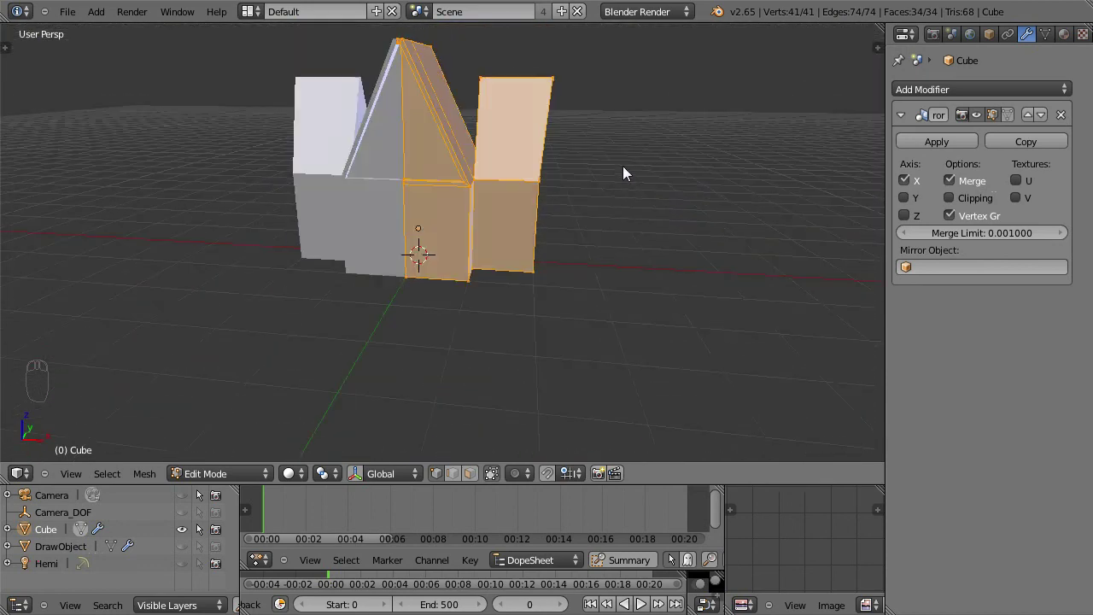
{"action": "key", "text": "g"}
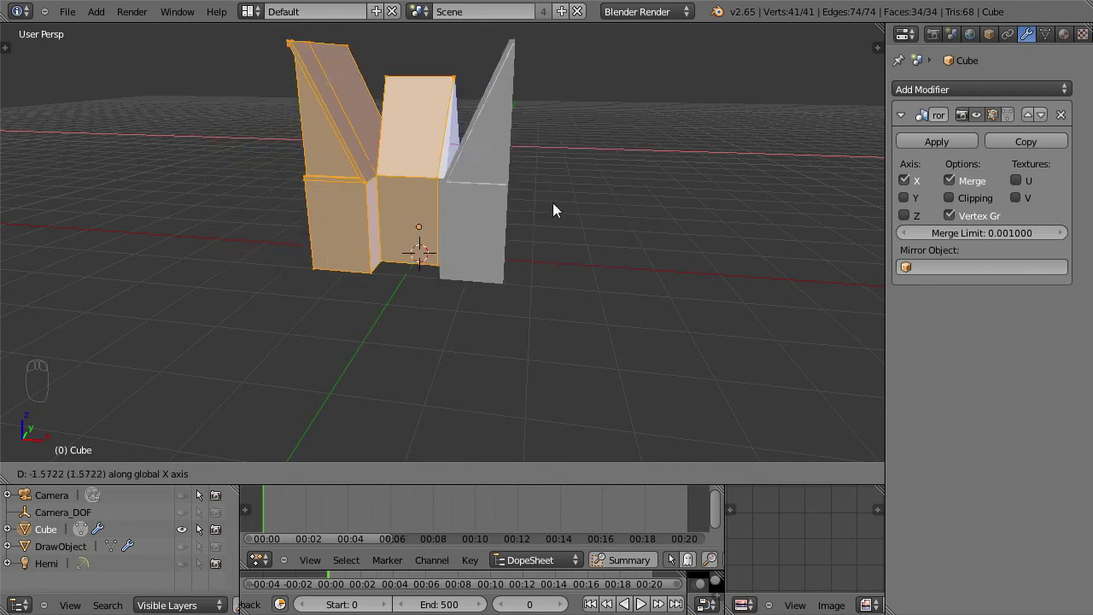
{"action": "left_click_drag", "start_coordinate": [561, 248], "coordinate": [563, 263]}
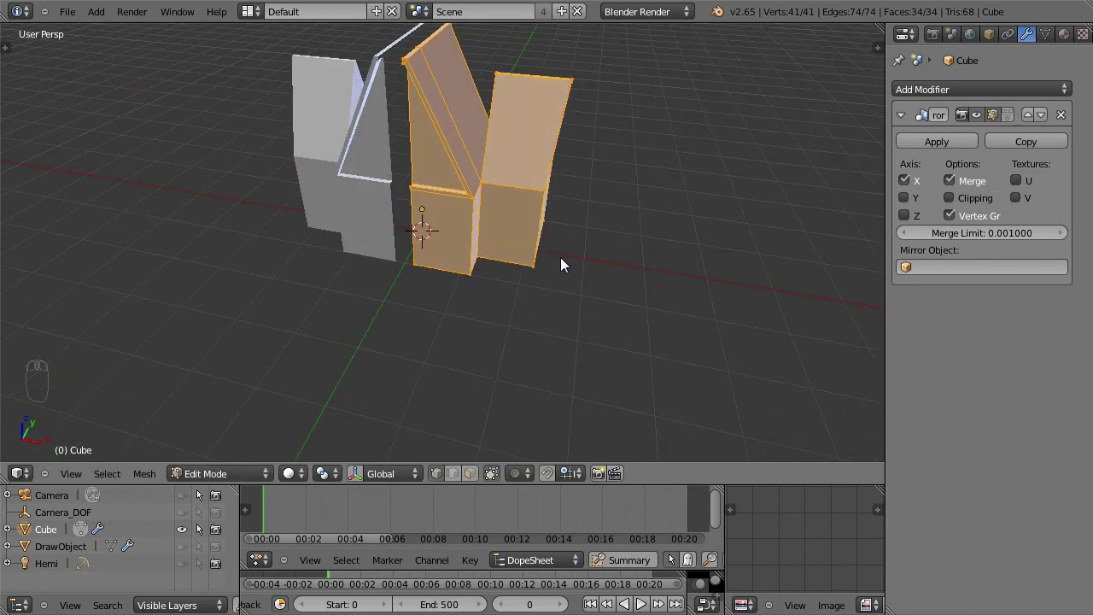
{"action": "key", "text": "ctrl+z"}
{"action": "middle_click", "coordinate": [426, 293]}
{"action": "left_click_drag", "start_coordinate": [571, 275], "coordinate": [950, 197]}
{"action": "left_click_drag", "start_coordinate": [949, 198], "coordinate": [506, 181]}
Undo a stray peak-vertex move and enable Clipping on the Mirror modifier
{"action": "key", "text": "g"}
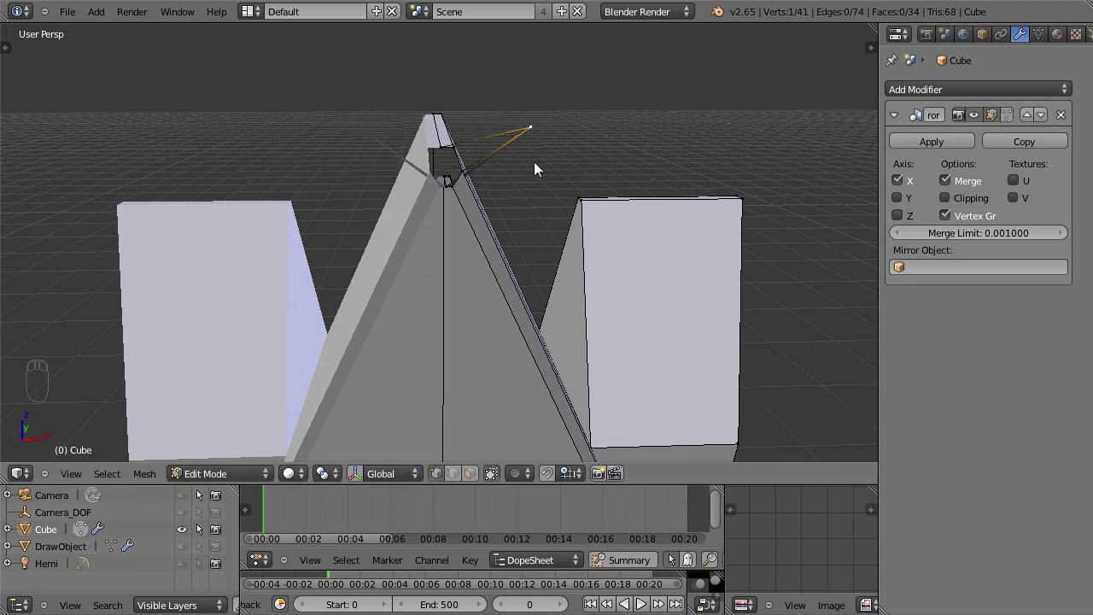
{"action": "key", "text": "ctrl+z"}
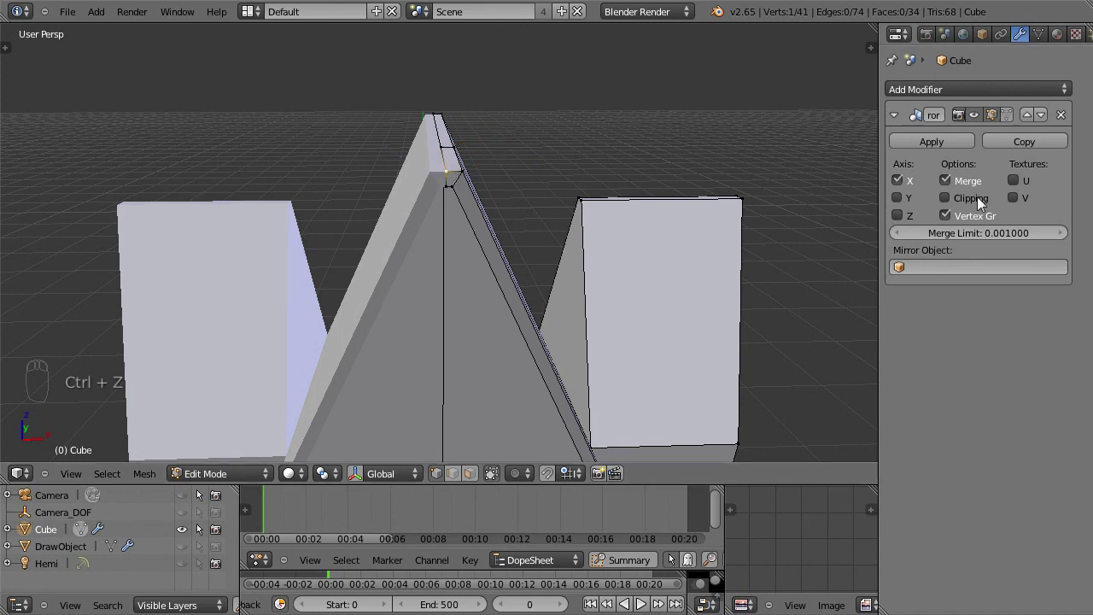
{"action": "left_click_drag", "start_coordinate": [954, 197], "coordinate": [497, 169]}
Slide the roof-peak vertex along the centre seam so the ridge stays closed
{"action": "key", "text": "g"}
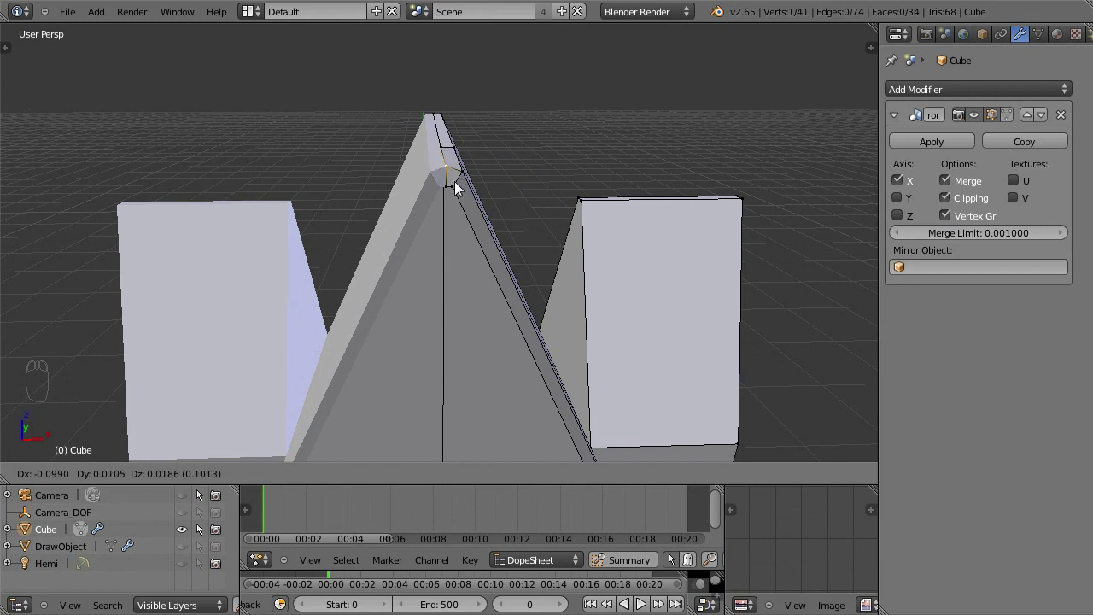
{"action": "left_click_drag", "start_coordinate": [560, 282], "coordinate": [472, 217]}
{"action": "left_click_drag", "start_coordinate": [438, 258], "coordinate": [550, 196]}
{"action": "key", "text": "ctrl+z"}
{"action": "middle_click", "coordinate": [479, 289]}
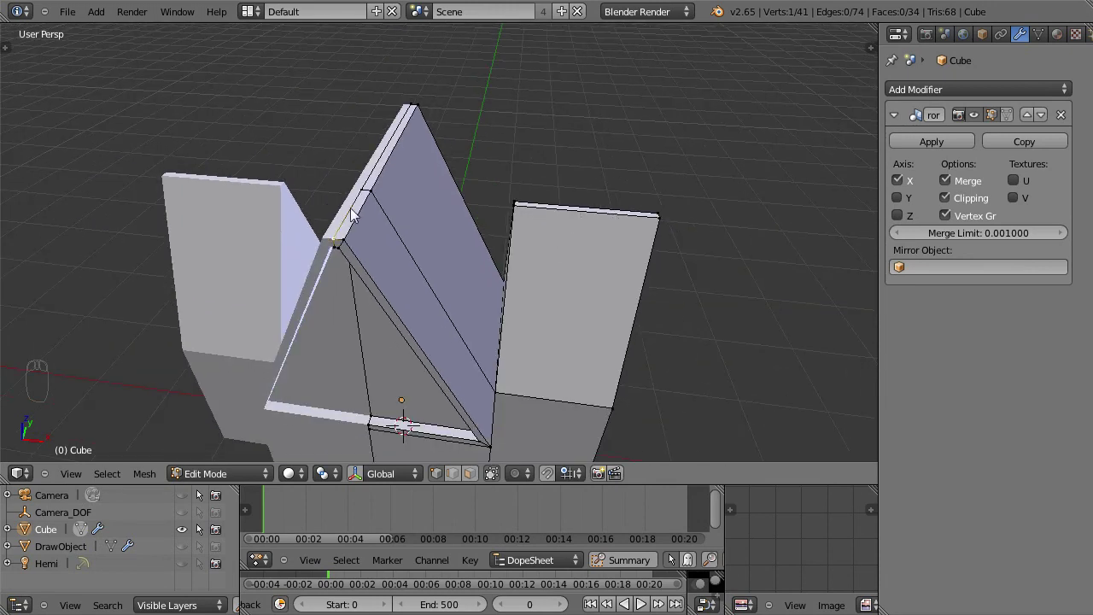
{"action": "middle_click", "coordinate": [480, 374]}
{"action": "left_click_drag", "start_coordinate": [476, 361], "coordinate": [475, 351]}
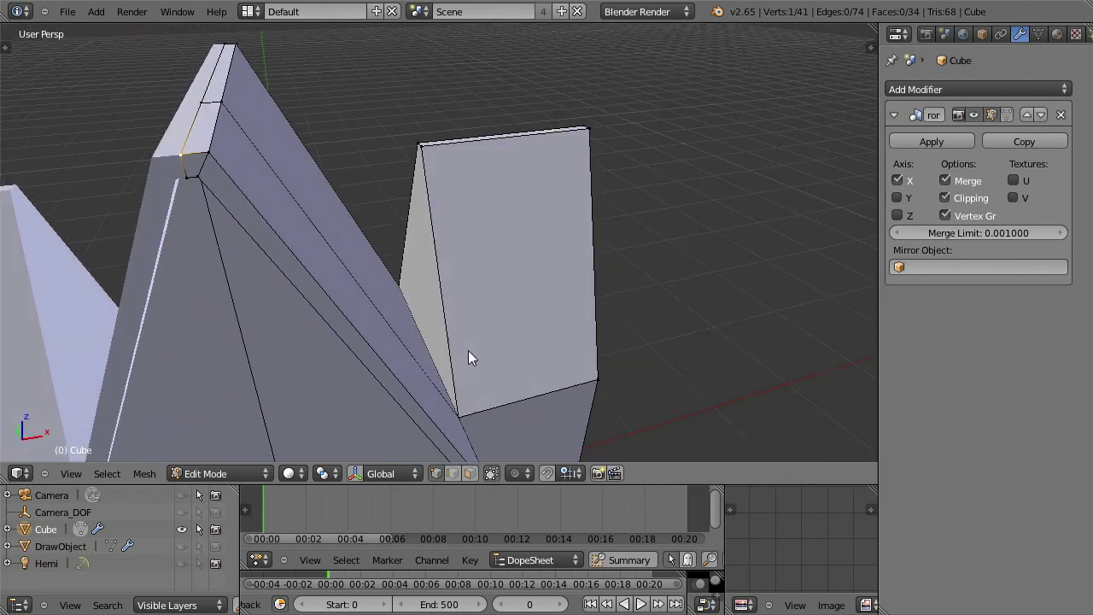
In face select mode, pick the stray triangular face at the right gable corner and delete it
{"action": "key", "text": "space"}
{"action": "left_click_drag", "start_coordinate": [413, 273], "coordinate": [468, 287]}
{"action": "key", "text": "e"}
{"action": "middle_click", "coordinate": [401, 335]}
{"action": "middle_click", "coordinate": [488, 323]}
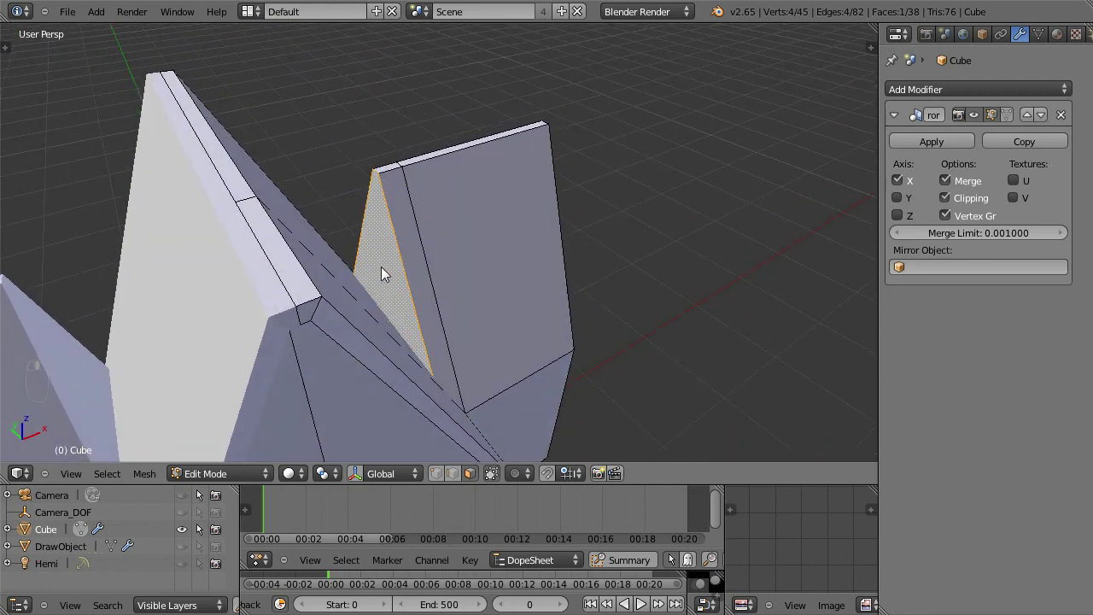
{"action": "key", "text": "Delete"}
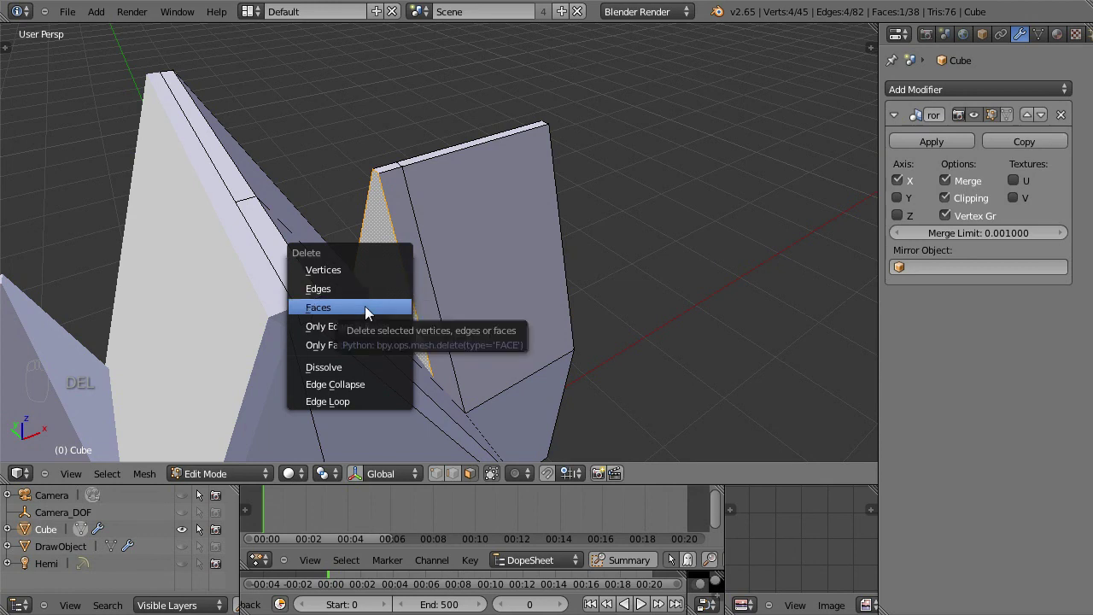
{"action": "left_click_drag", "start_coordinate": [398, 291], "coordinate": [392, 242]}
{"action": "key", "text": "Delete"}
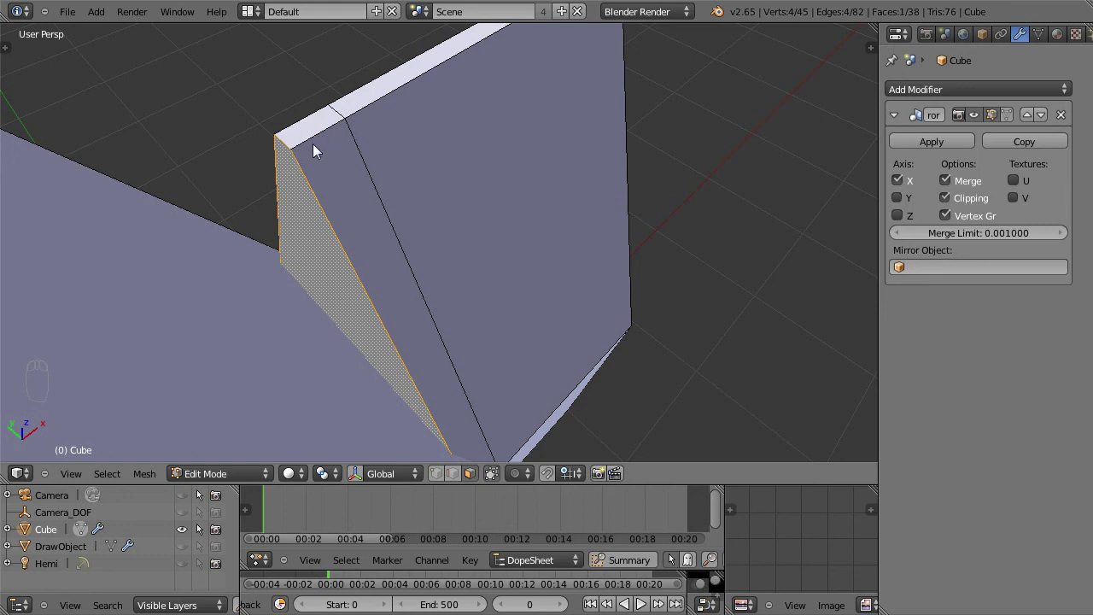
{"action": "left_click_drag", "start_coordinate": [314, 239], "coordinate": [410, 327]}
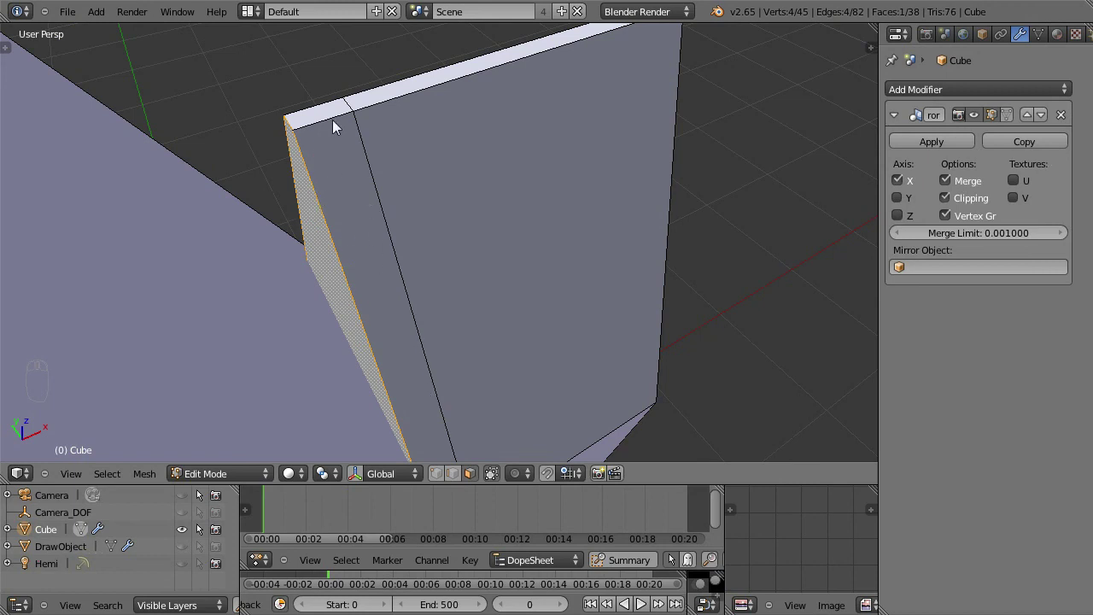
{"action": "left_click_drag", "start_coordinate": [365, 278], "coordinate": [444, 209]}
{"action": "key", "text": "Delete"}
Select the edge at the wall's top corner, try moving it, and undo the move
{"action": "middle_click", "coordinate": [352, 259]}
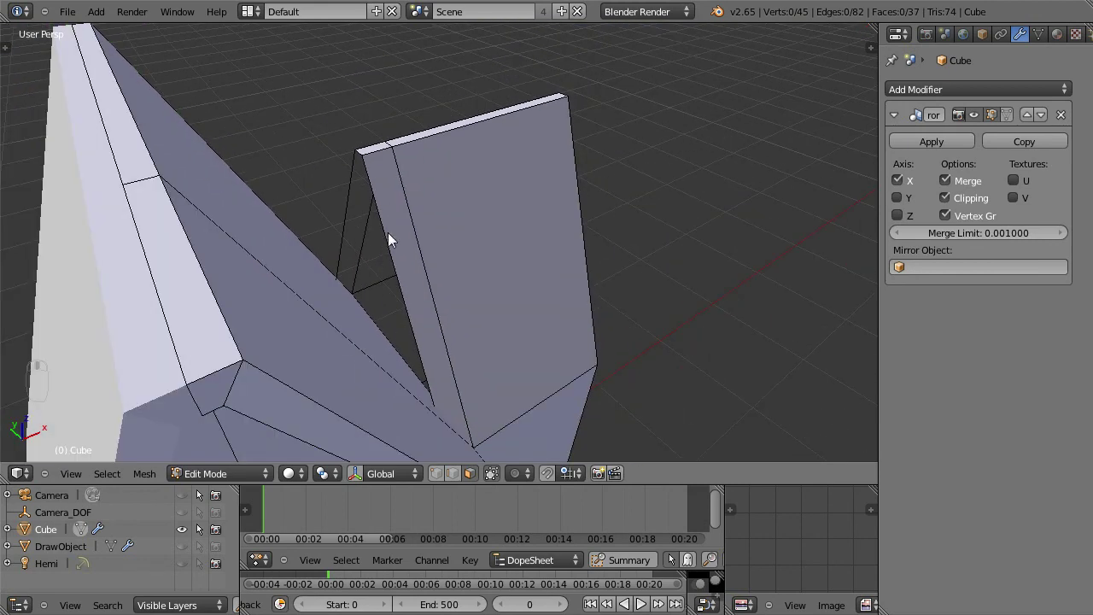
{"action": "key", "text": "space"}
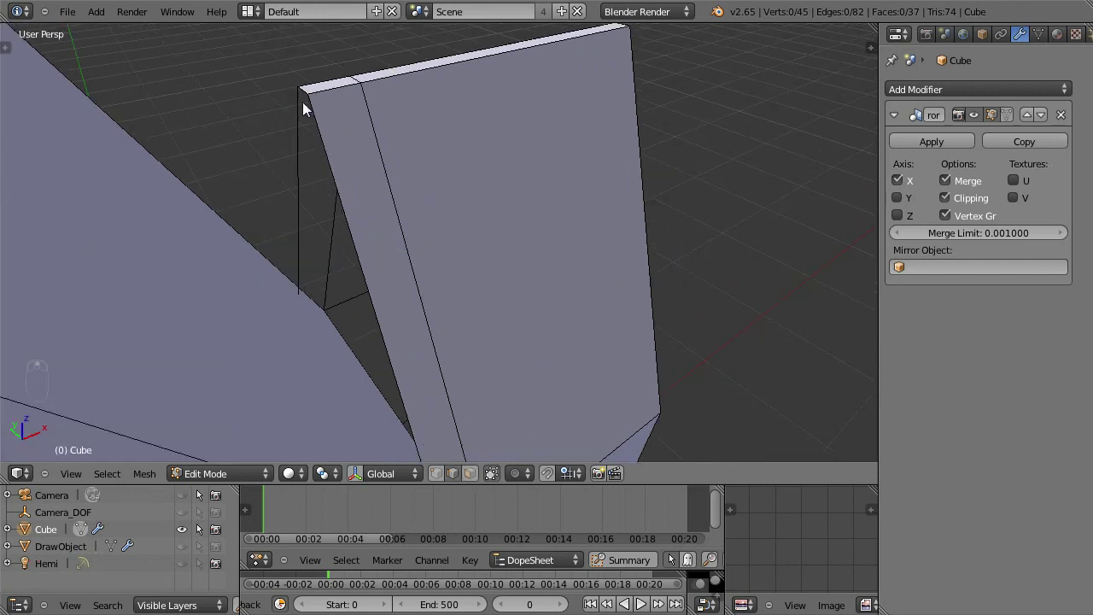
{"action": "left_click_drag", "start_coordinate": [308, 96], "coordinate": [331, 339]}
{"action": "left_click", "coordinate": [329, 339]}
{"action": "middle_click", "coordinate": [329, 339]}
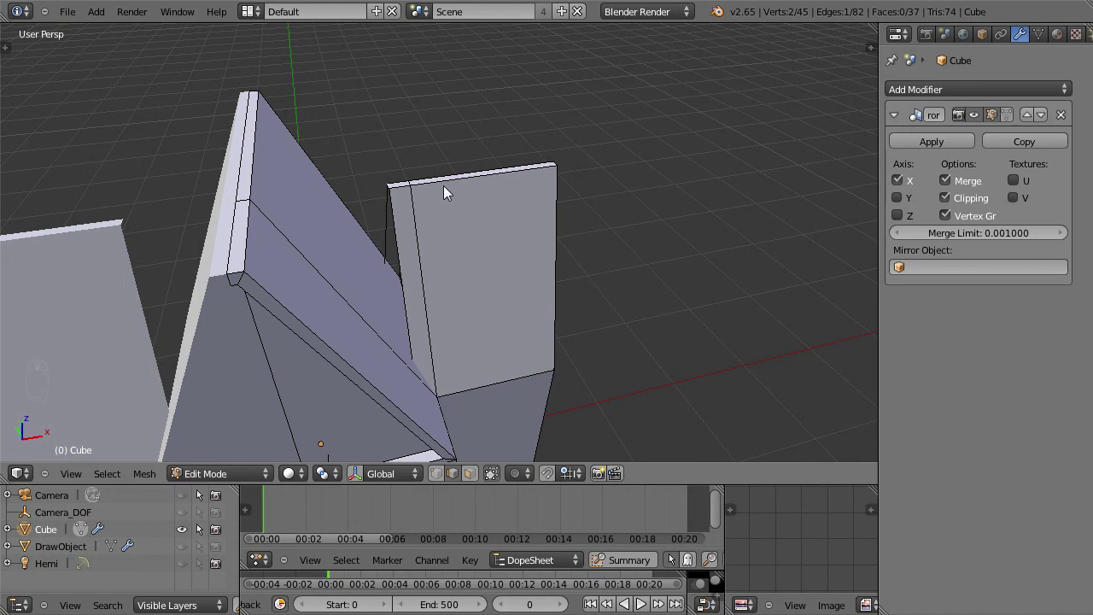
{"action": "key", "text": "z"}
{"action": "left_click_drag", "start_coordinate": [436, 221], "coordinate": [349, 194]}
{"action": "left_click_drag", "start_coordinate": [334, 217], "coordinate": [495, 218]}
{"action": "key", "text": "g"}
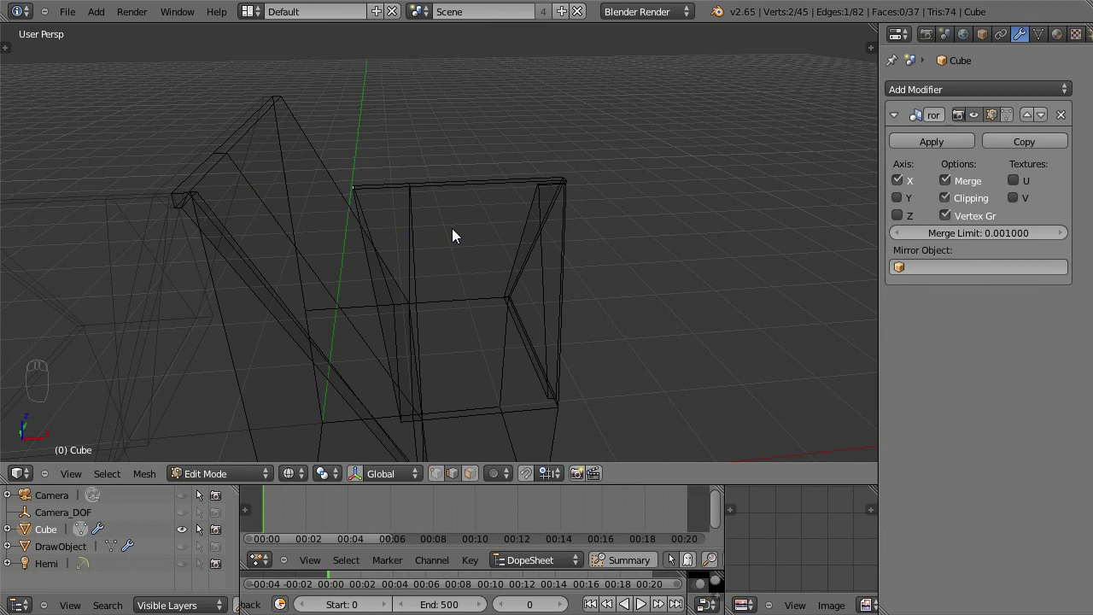
{"action": "key", "text": "ctrl+z"}
{"action": "left_click_drag", "start_coordinate": [416, 295], "coordinate": [403, 196]}
{"action": "left_click_drag", "start_coordinate": [382, 338], "coordinate": [432, 324]}
In wireframe, select the gable's inner edge vertices and move them onto the X=0 centre line
{"action": "key", "text": "z"}
{"action": "middle_click", "coordinate": [420, 326]}
{"action": "middle_click", "coordinate": [420, 323]}
{"action": "middle_click", "coordinate": [420, 323]}
{"action": "middle_click", "coordinate": [431, 300]}
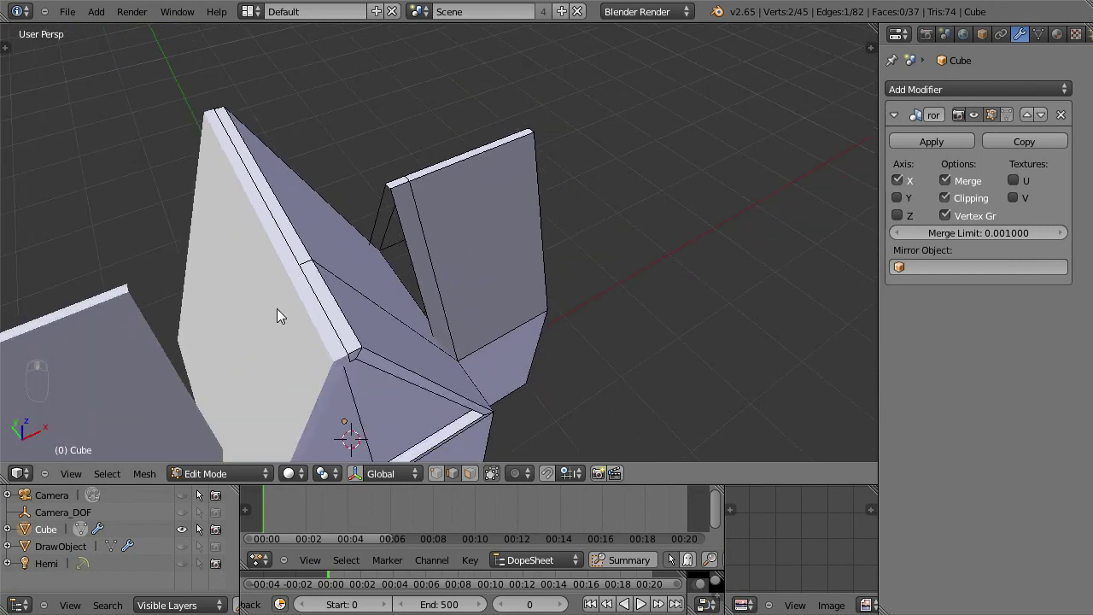
{"action": "key", "text": "z"}
{"action": "left_click_drag", "start_coordinate": [334, 329], "coordinate": [369, 280]}
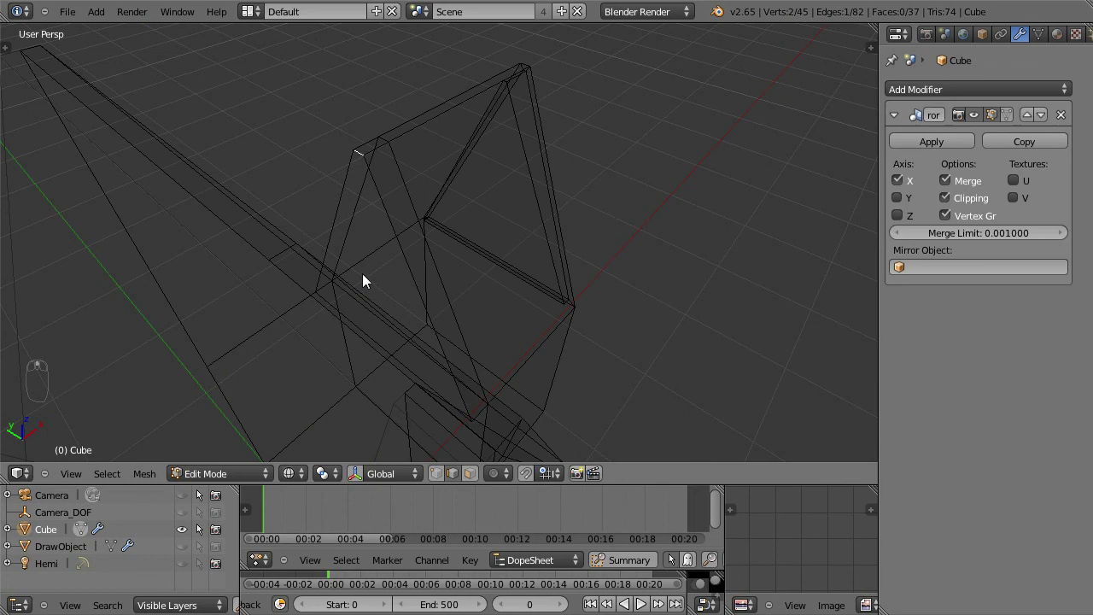
{"action": "left_click_drag", "start_coordinate": [351, 179], "coordinate": [349, 210]}
{"action": "left_click_drag", "start_coordinate": [319, 242], "coordinate": [335, 309]}
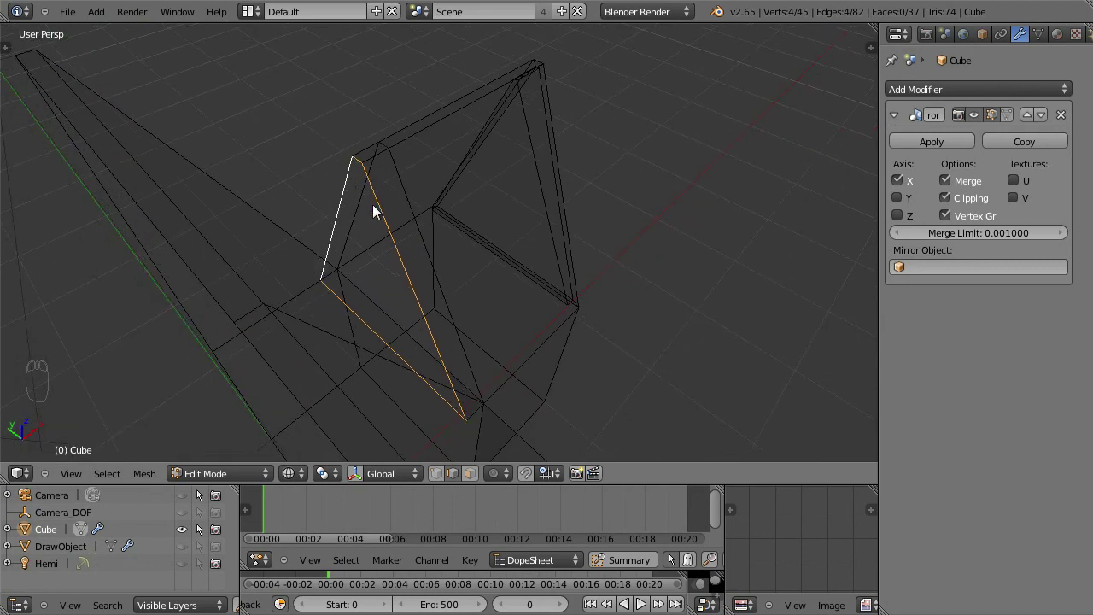
{"action": "left_click_drag", "start_coordinate": [342, 320], "coordinate": [451, 254]}
{"action": "left_click_drag", "start_coordinate": [423, 243], "coordinate": [401, 317]}
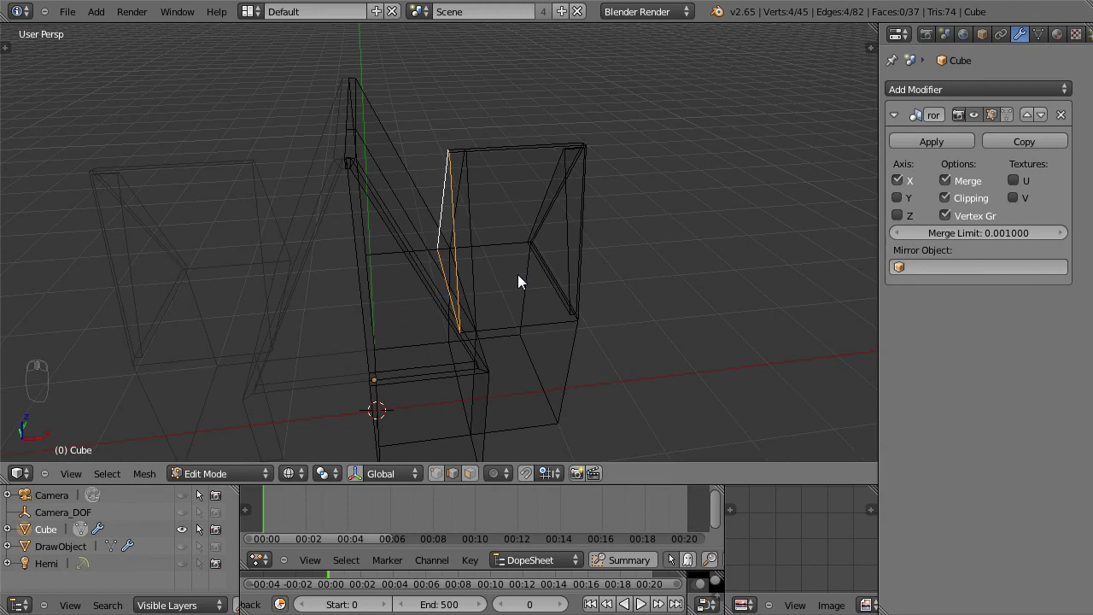
{"action": "key", "text": "g"}
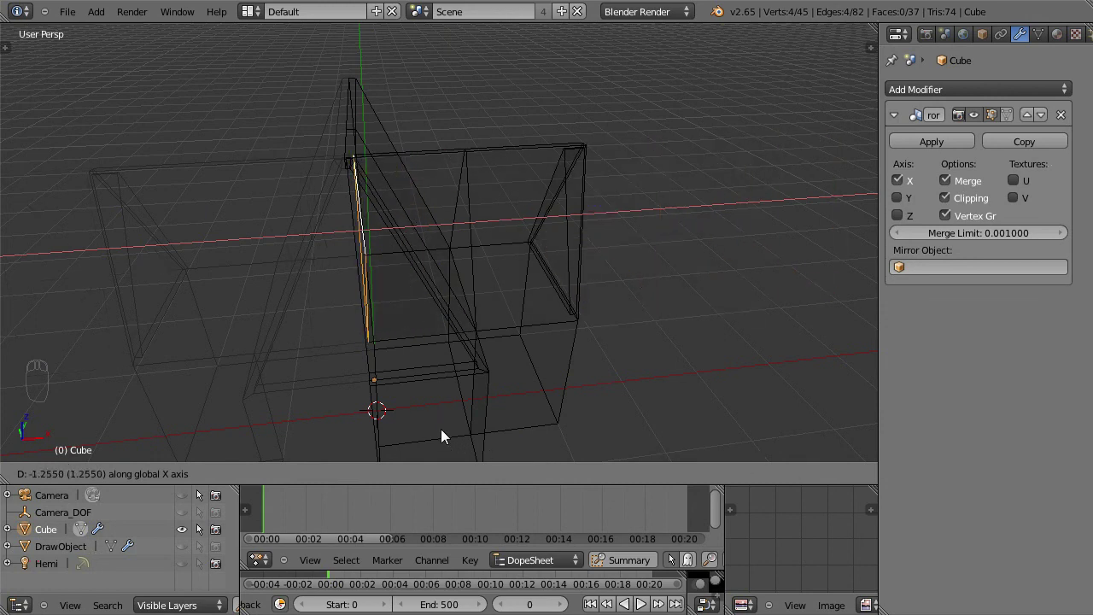
Return to solid shading and orbit around the house toward the roof
{"action": "key", "text": "z"}
{"action": "middle_click", "coordinate": [248, 295]}
{"action": "middle_click", "coordinate": [422, 299]}
{"action": "left_click_drag", "start_coordinate": [474, 282], "coordinate": [392, 329]}
{"action": "left_click_drag", "start_coordinate": [393, 329], "coordinate": [512, 225]}
{"action": "key", "text": "space"}
{"action": "left_click_drag", "start_coordinate": [523, 209], "coordinate": [434, 373]}
{"action": "left_click_drag", "start_coordinate": [434, 373], "coordinate": [452, 297]}
{"action": "key", "text": "g"}
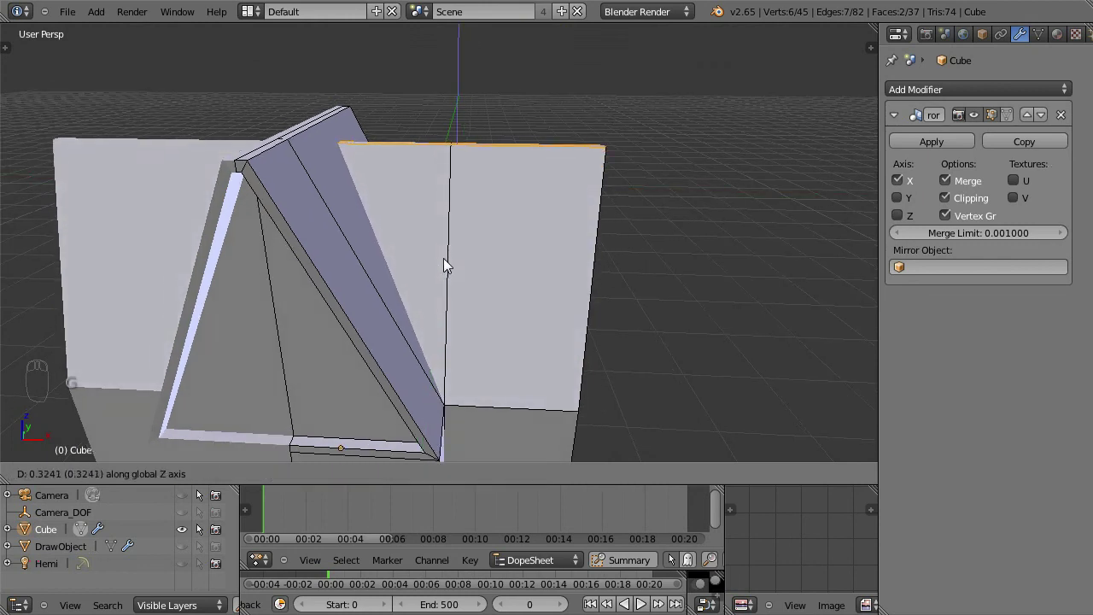
Select the roof-peak vertices and grab them into place against the gable
{"action": "left_click_drag", "start_coordinate": [442, 359], "coordinate": [543, 317]}
{"action": "left_click_drag", "start_coordinate": [415, 318], "coordinate": [608, 232]}
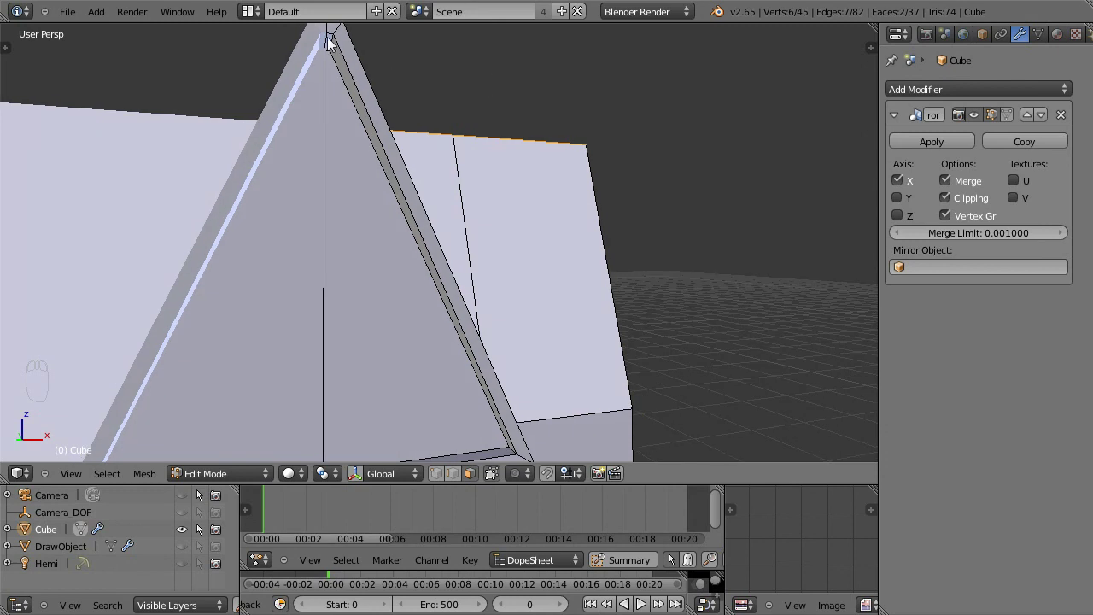
{"action": "left_click", "coordinate": [333, 41]}
{"action": "left_click_drag", "start_coordinate": [436, 196], "coordinate": [335, 145]}
{"action": "key", "text": "g"}
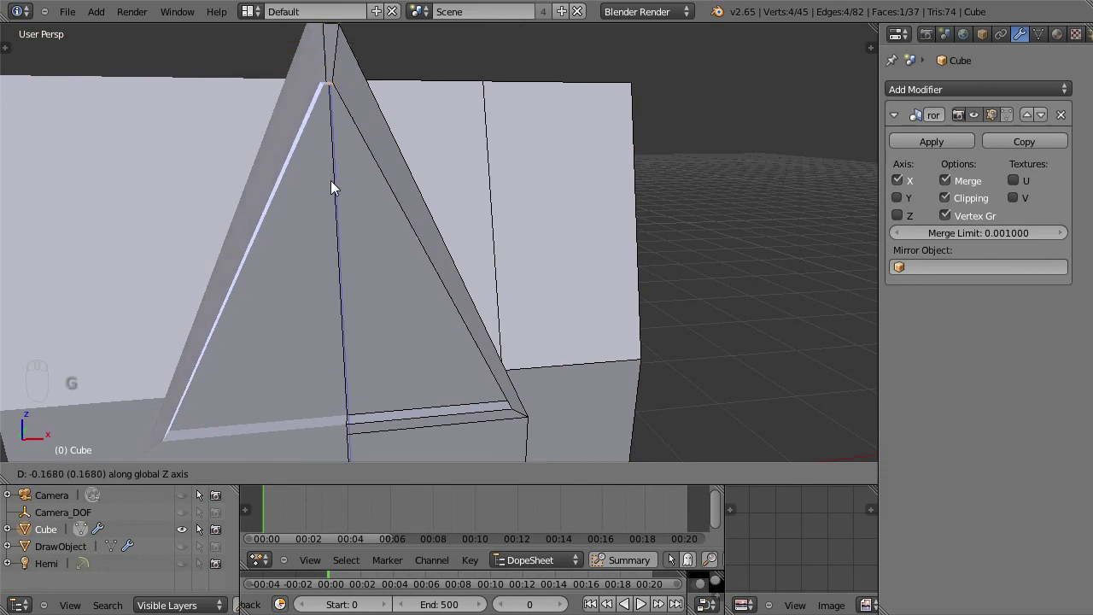
{"action": "left_click_drag", "start_coordinate": [349, 200], "coordinate": [259, 254]}
{"action": "left_click_drag", "start_coordinate": [501, 295], "coordinate": [78, 25]}
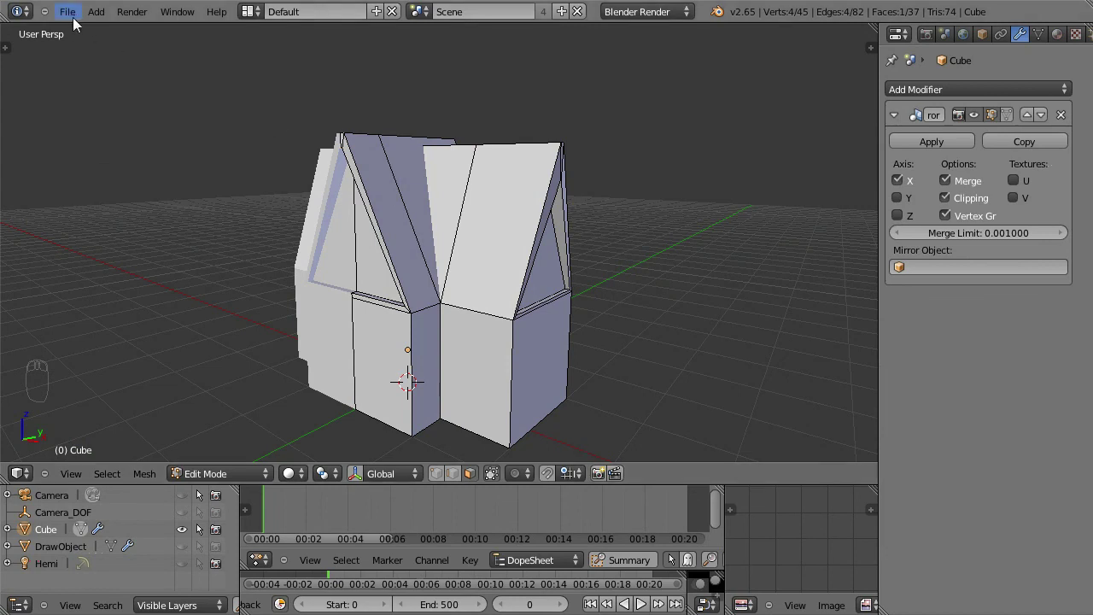
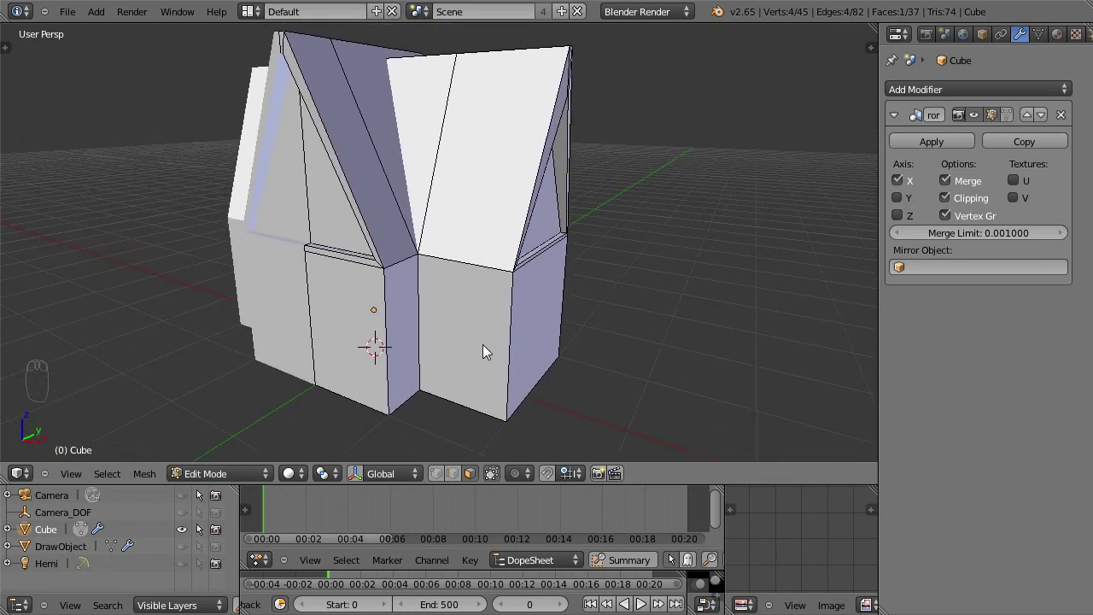
Add a Ctrl+R loop cut ring around the house walls
{"action": "key", "text": "ctrl+r"}
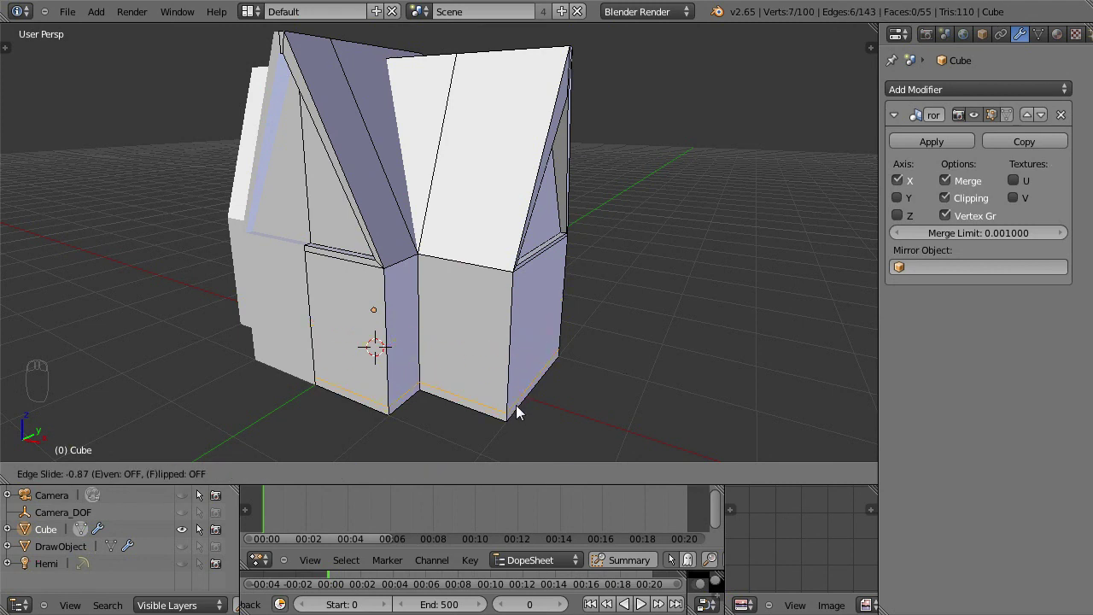
{"action": "left_click_drag", "start_coordinate": [517, 414], "coordinate": [449, 330]}
{"action": "key", "text": "space"}
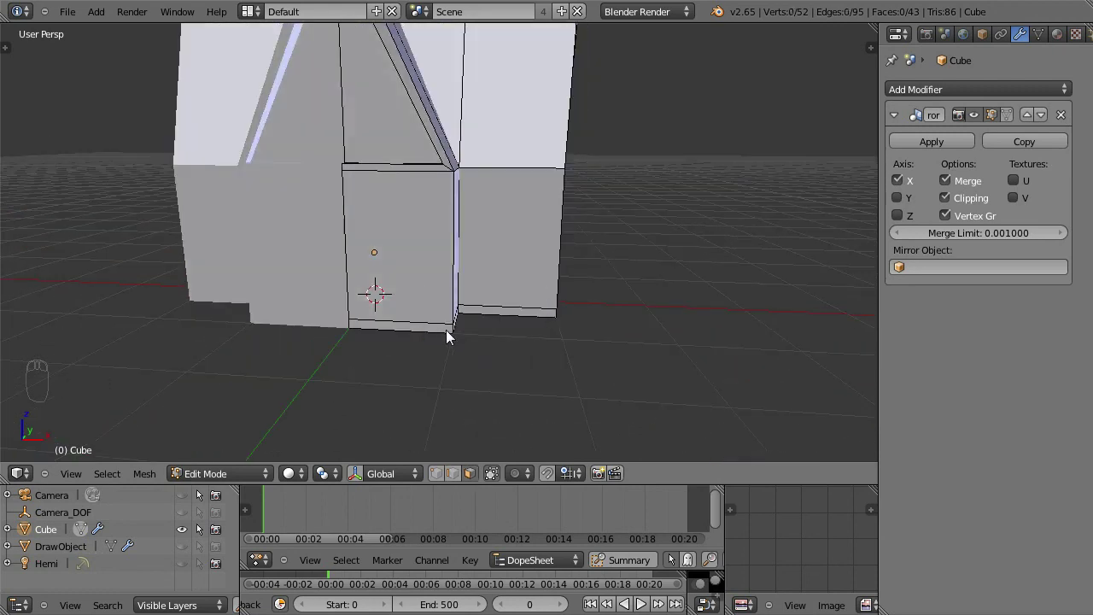
{"action": "left_click_drag", "start_coordinate": [454, 330], "coordinate": [403, 329]}
Select the upper wall faces and raise them along Z
{"action": "left_click_drag", "start_coordinate": [404, 329], "coordinate": [403, 354]}
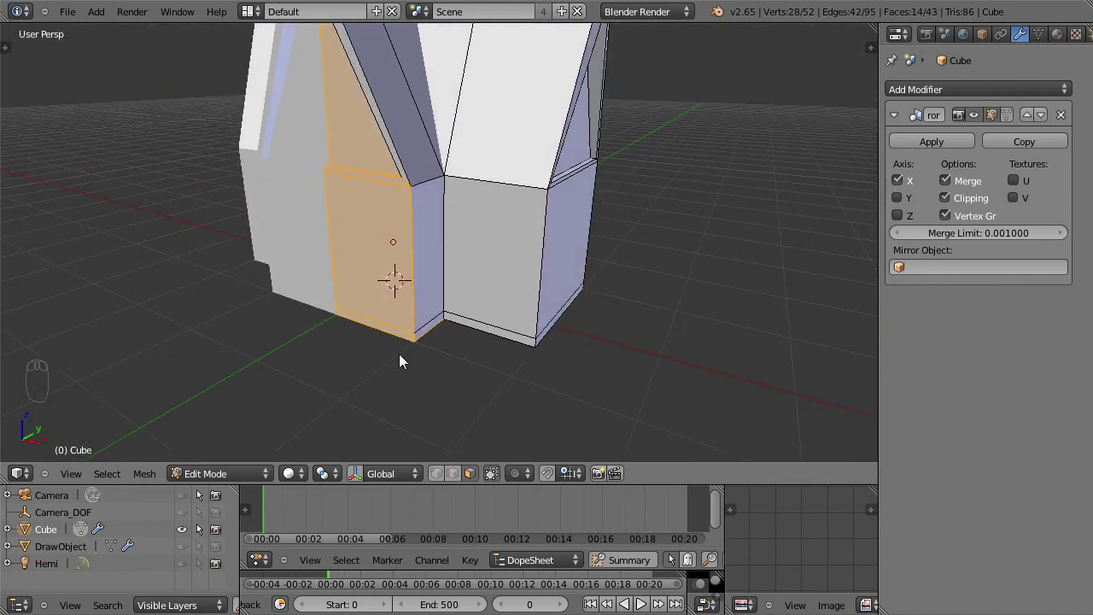
{"action": "left_click_drag", "start_coordinate": [417, 362], "coordinate": [360, 348]}
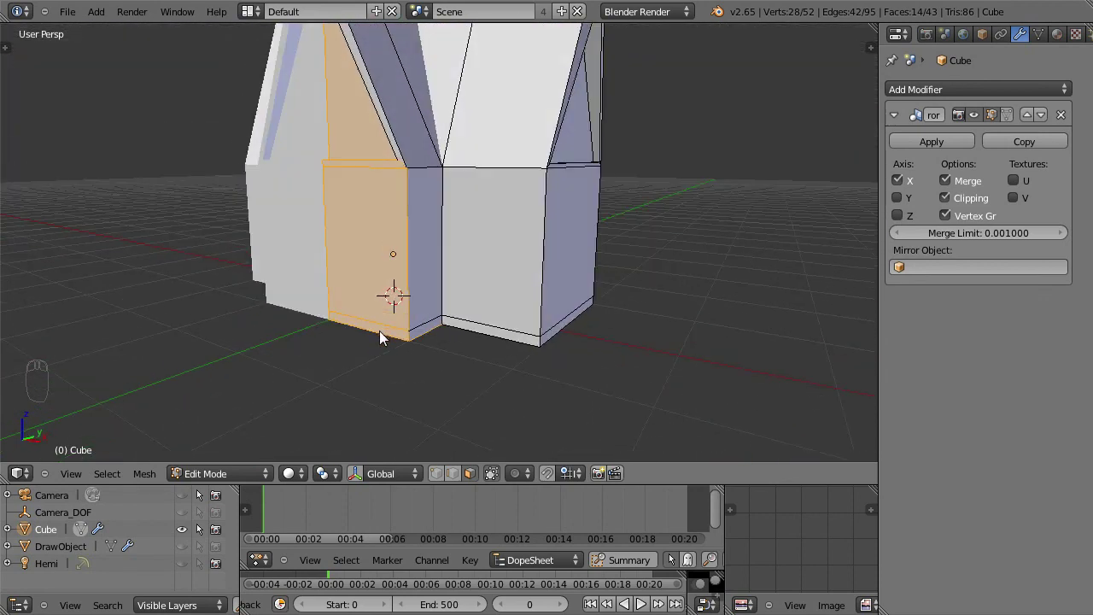
{"action": "left_click_drag", "start_coordinate": [367, 309], "coordinate": [367, 355]}
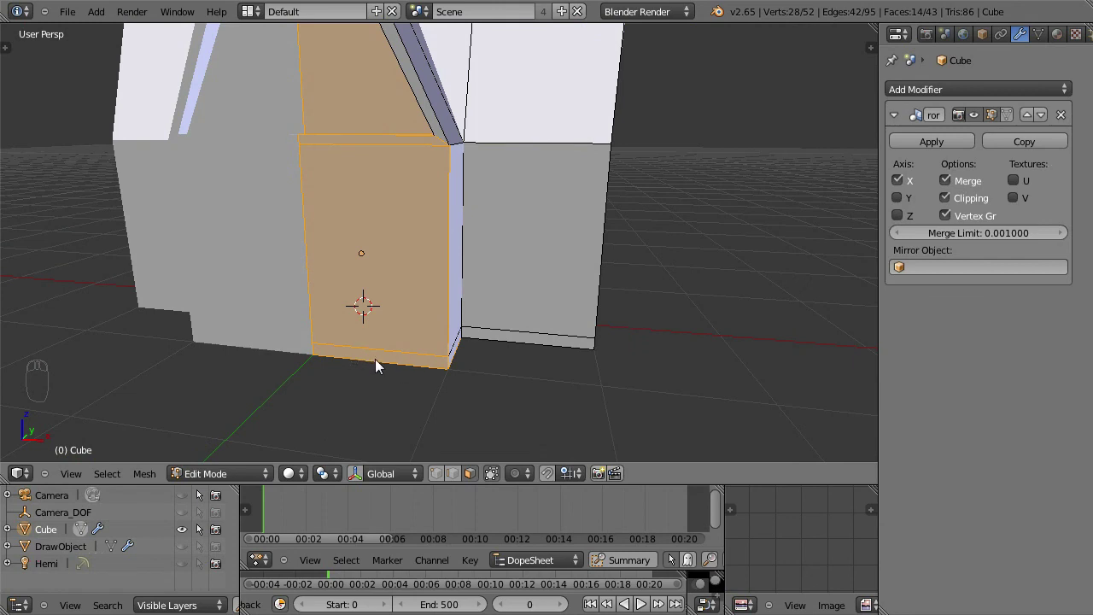
{"action": "left_click_drag", "start_coordinate": [569, 345], "coordinate": [476, 356]}
{"action": "left_click_drag", "start_coordinate": [476, 356], "coordinate": [552, 355]}
{"action": "left_click_drag", "start_coordinate": [551, 352], "coordinate": [484, 375]}
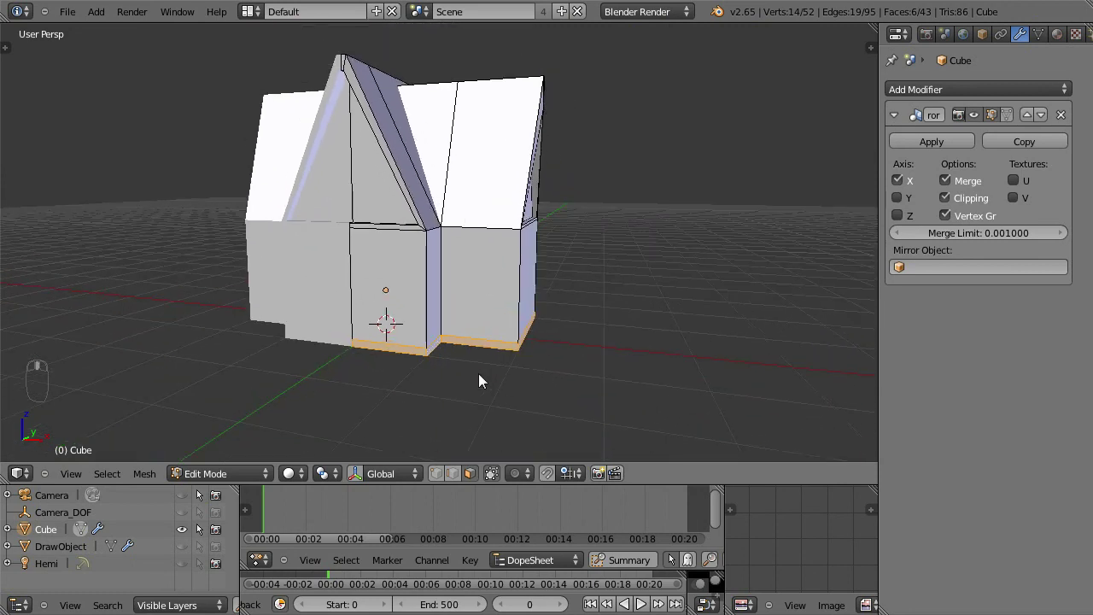
Inset the selected bottom wall faces to form a narrow base strip, adjusting the Inset Faces settings
{"action": "key", "text": "t"}
{"action": "left_click_drag", "start_coordinate": [484, 375], "coordinate": [481, 373]}
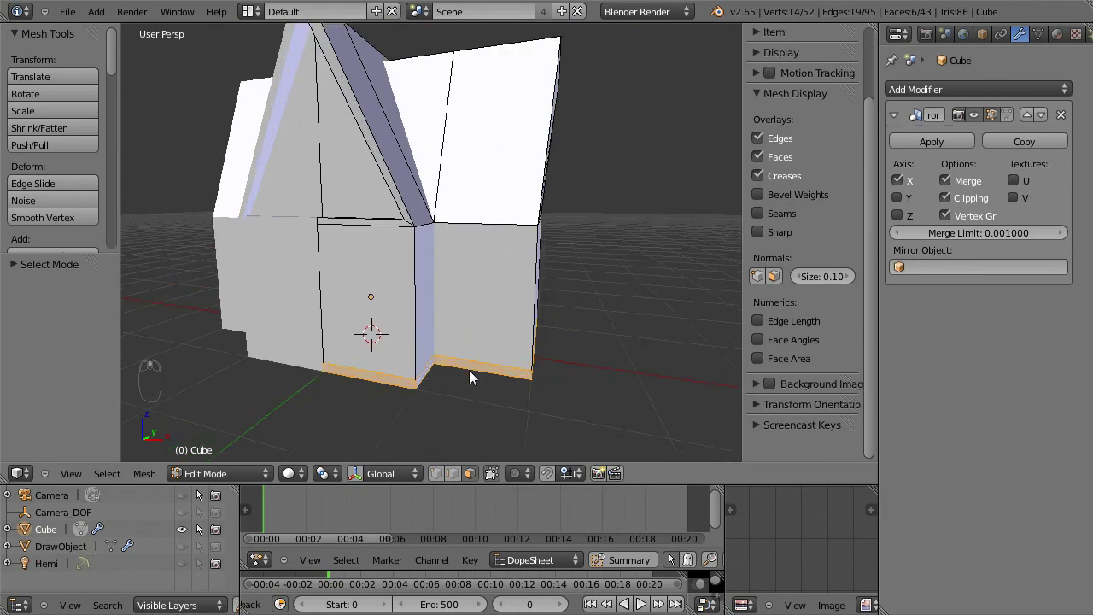
{"action": "left_click_drag", "start_coordinate": [475, 371], "coordinate": [427, 323]}
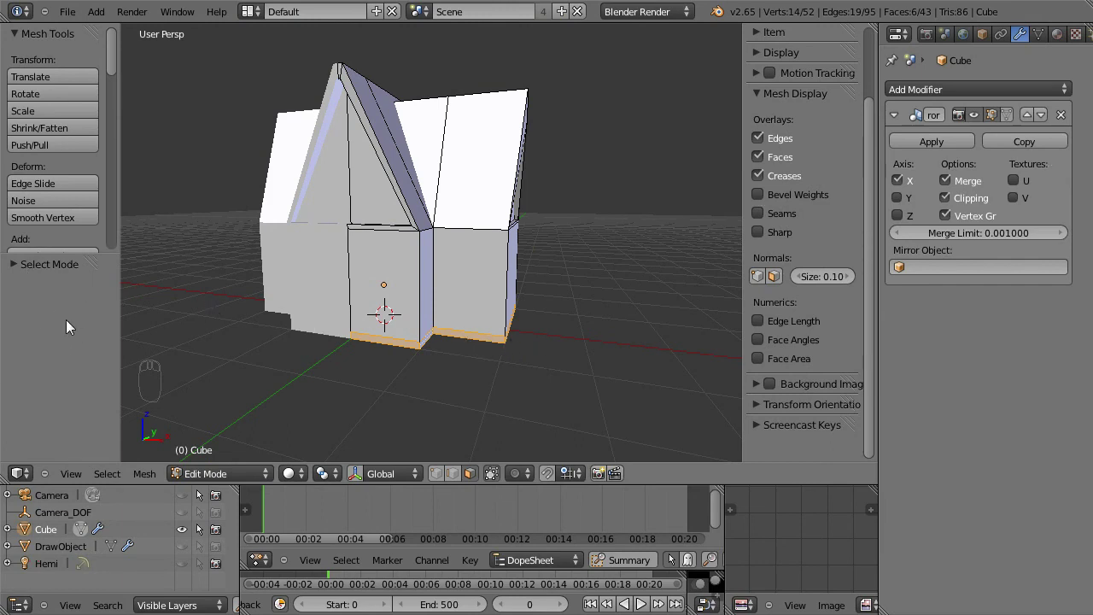
{"action": "key", "text": "w"}
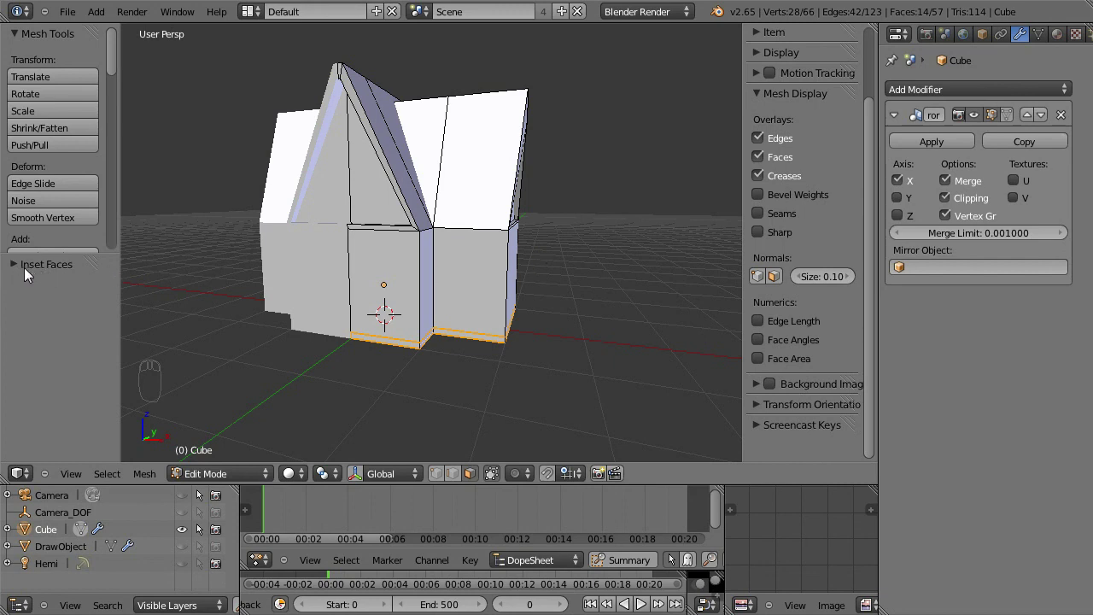
{"action": "left_click_drag", "start_coordinate": [23, 265], "coordinate": [112, 381]}
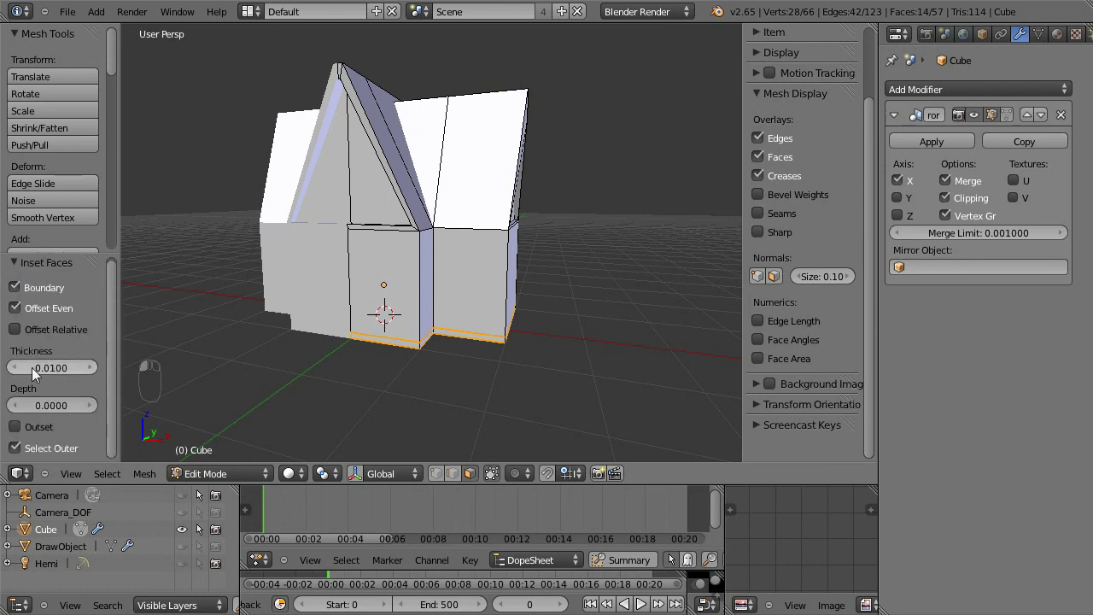
{"action": "left_click", "coordinate": [48, 374]}
{"action": "middle_click", "coordinate": [309, 372]}
{"action": "left_click_drag", "start_coordinate": [318, 408], "coordinate": [345, 362]}
{"action": "middle_click", "coordinate": [327, 335]}
{"action": "left_click", "coordinate": [80, 370]}
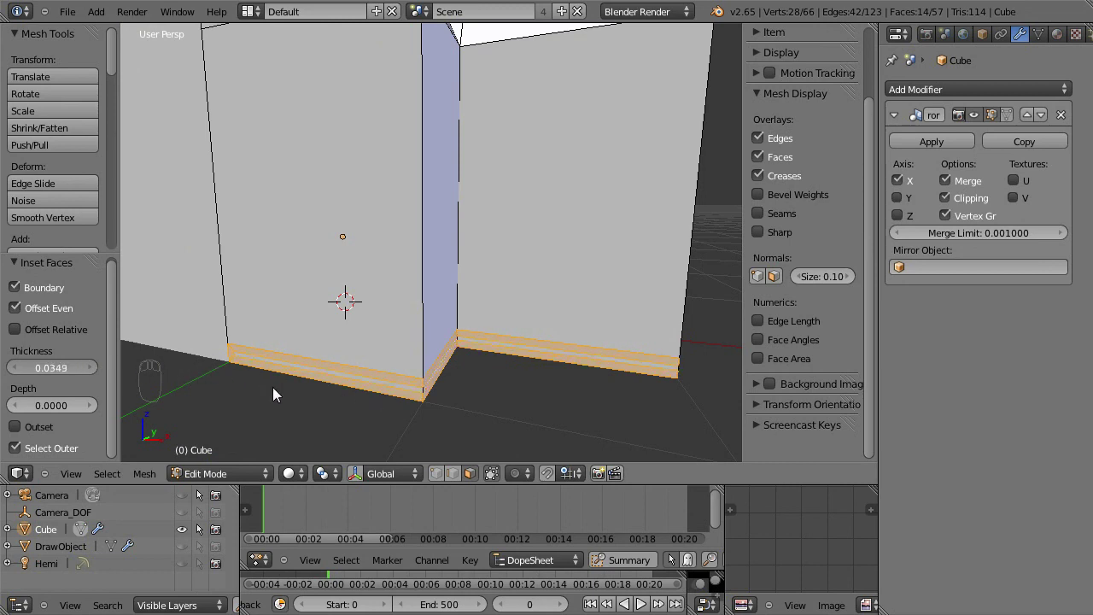
Extrude the base strip outward so it protrudes as a trim band around the walls
{"action": "left_click_drag", "start_coordinate": [54, 411], "coordinate": [510, 418]}
{"action": "scroll", "scroll_direction": "down", "scroll_amount": 3}
{"action": "left_click_drag", "start_coordinate": [502, 328], "coordinate": [496, 362]}
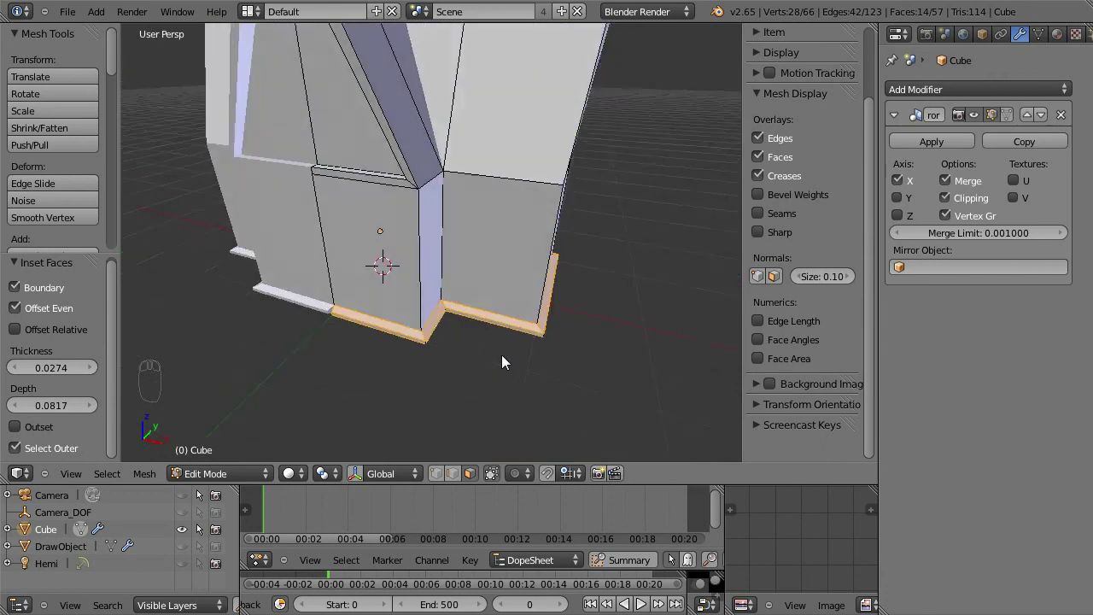
{"action": "middle_click", "coordinate": [521, 346]}
{"action": "left_click_drag", "start_coordinate": [502, 353], "coordinate": [408, 305]}
{"action": "left_click_drag", "start_coordinate": [427, 302], "coordinate": [424, 323]}
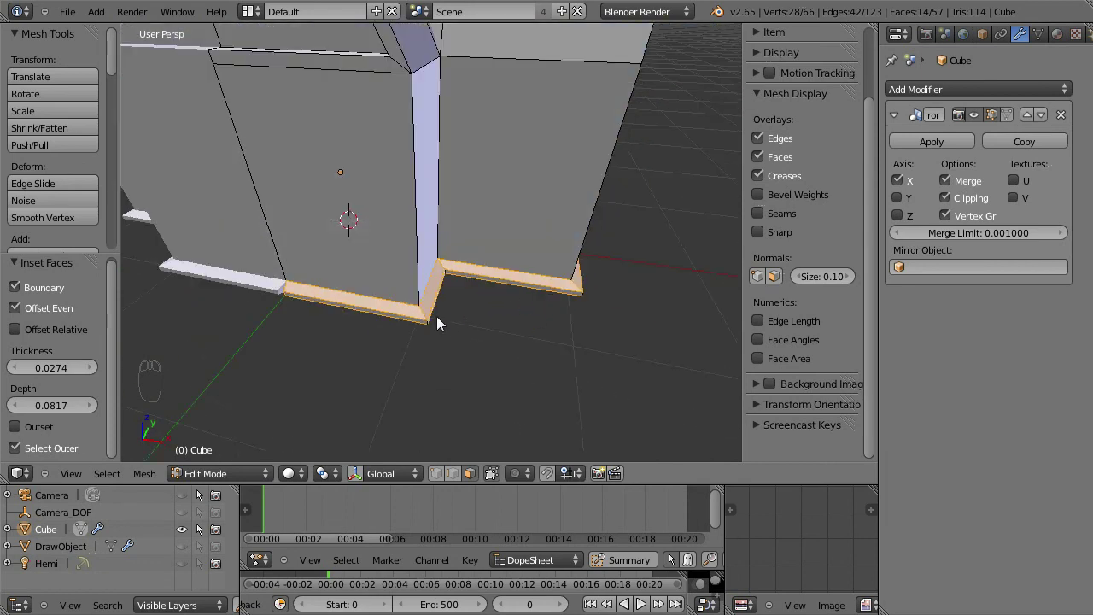
{"action": "left_click_drag", "start_coordinate": [426, 325], "coordinate": [530, 314]}
{"action": "left_click_drag", "start_coordinate": [392, 278], "coordinate": [571, 270]}
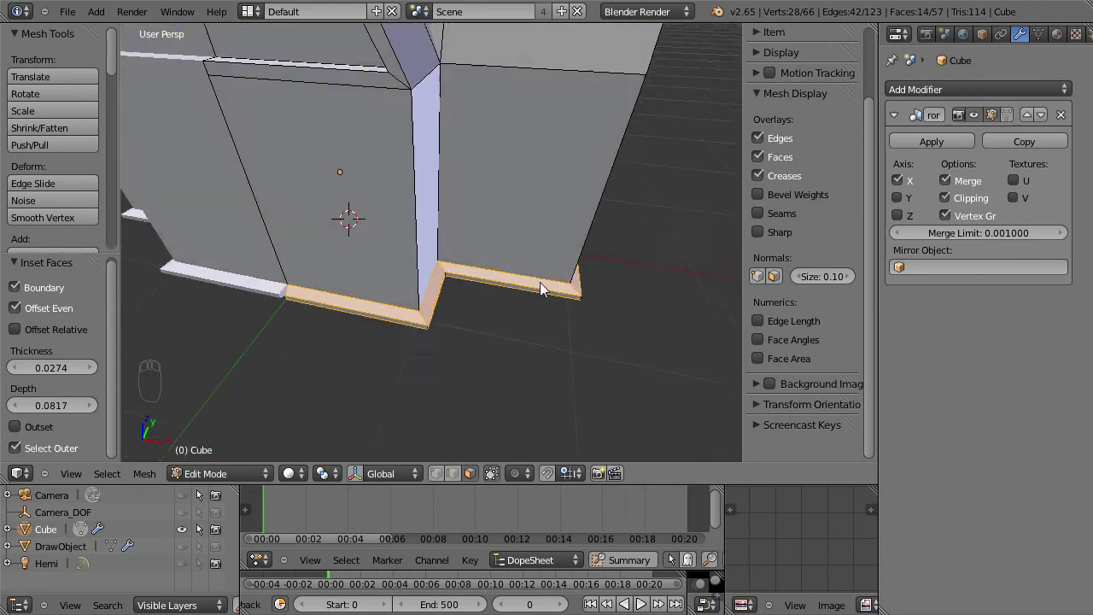
Adjust the trim band's thickness and check it wraps cleanly around the corner
{"action": "left_click_drag", "start_coordinate": [534, 323], "coordinate": [98, 376]}
{"action": "left_click_drag", "start_coordinate": [55, 372], "coordinate": [54, 373]}
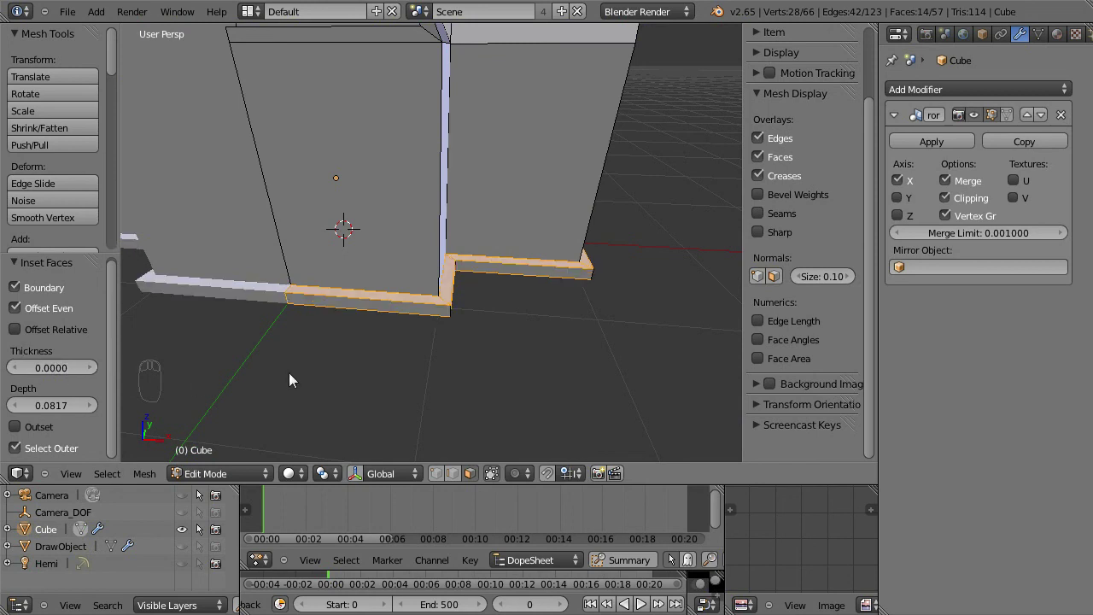
{"action": "left_click_drag", "start_coordinate": [283, 376], "coordinate": [147, 382]}
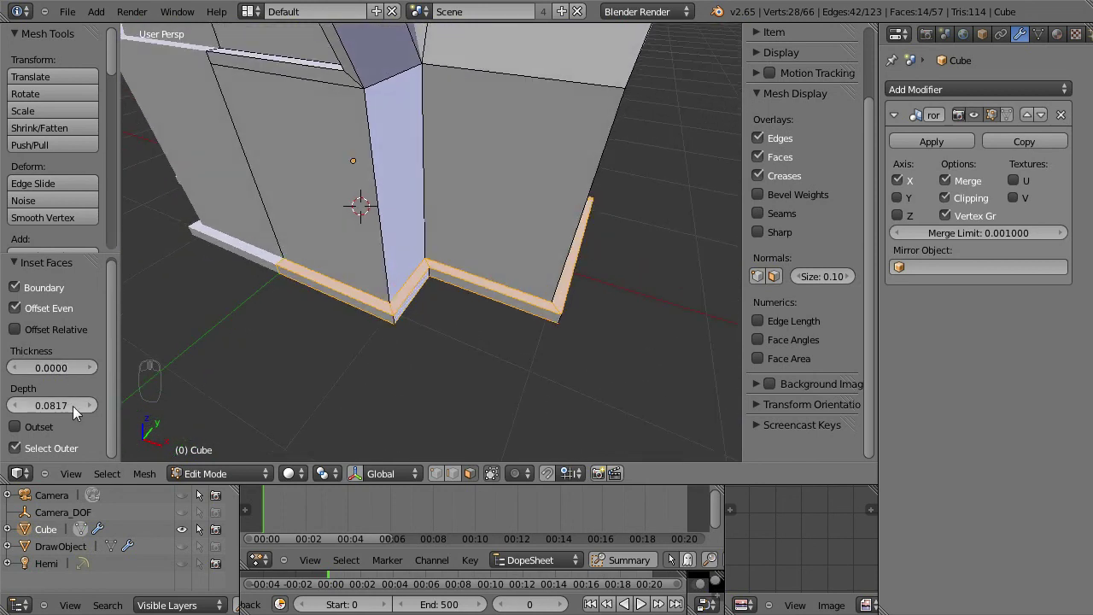
{"action": "left_click_drag", "start_coordinate": [77, 412], "coordinate": [683, 412]}
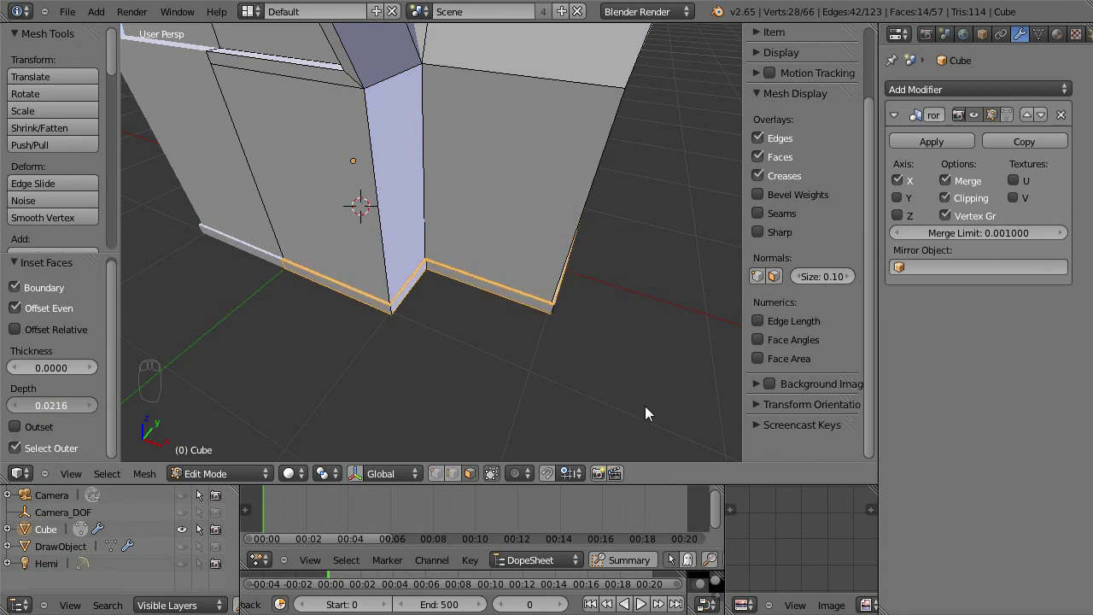
{"action": "left_click_drag", "start_coordinate": [462, 360], "coordinate": [414, 349]}
Return to Object Mode and orbit near ground level to view the finished house with its plinth
{"action": "key", "text": "Tab"}
{"action": "left_click_drag", "start_coordinate": [443, 308], "coordinate": [493, 304]}
{"action": "left_click_drag", "start_coordinate": [493, 304], "coordinate": [431, 323]}
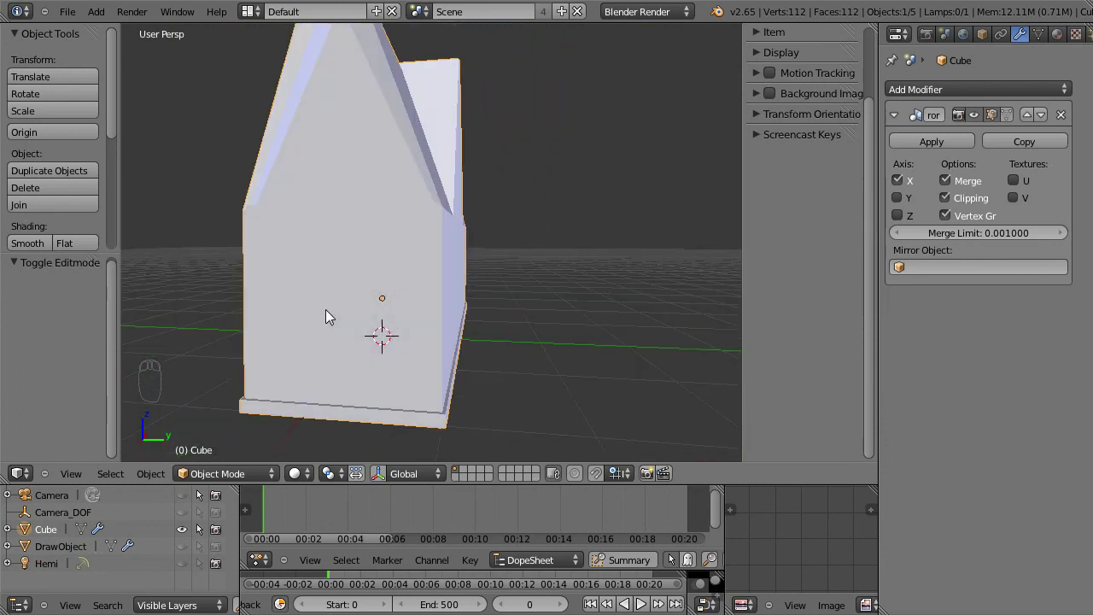